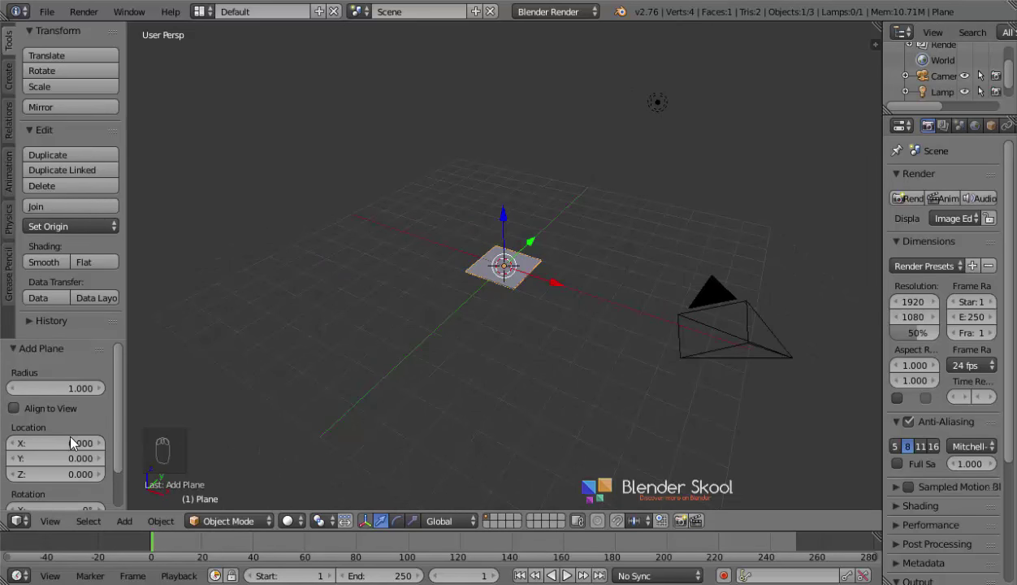
# Step: Hide the tool shelf to give the 3D view more room
pyautogui.press('t')
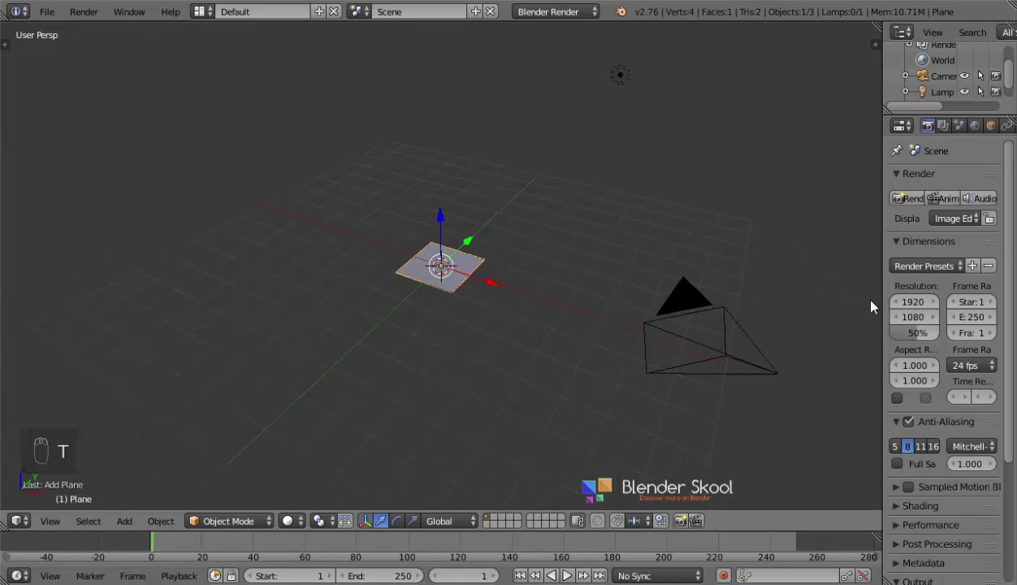
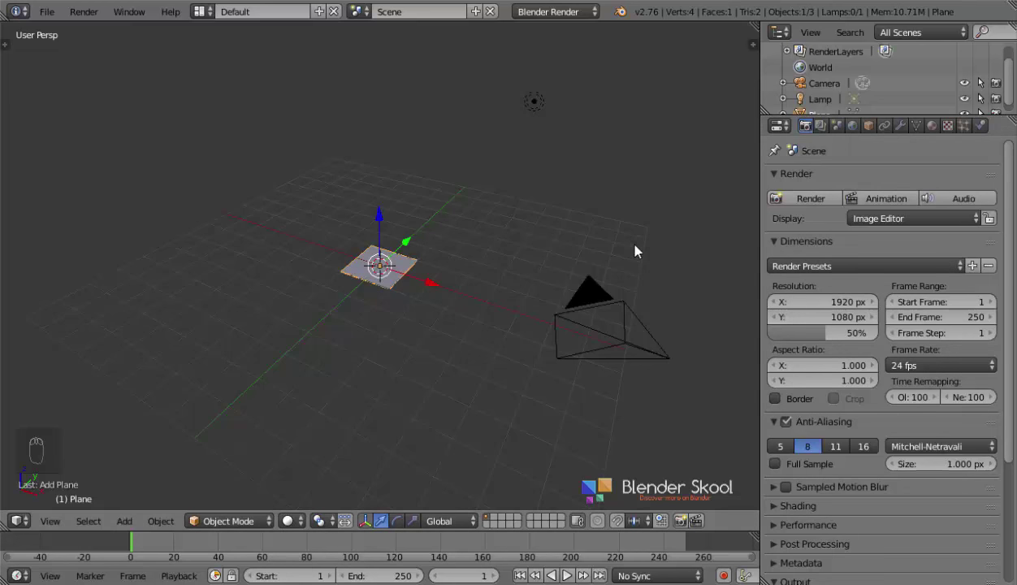
# Step: Add an Ocean modifier to the plane and inspect the wavy water surface
pyautogui.moveTo(906, 133); pyautogui.dragTo(906, 151)
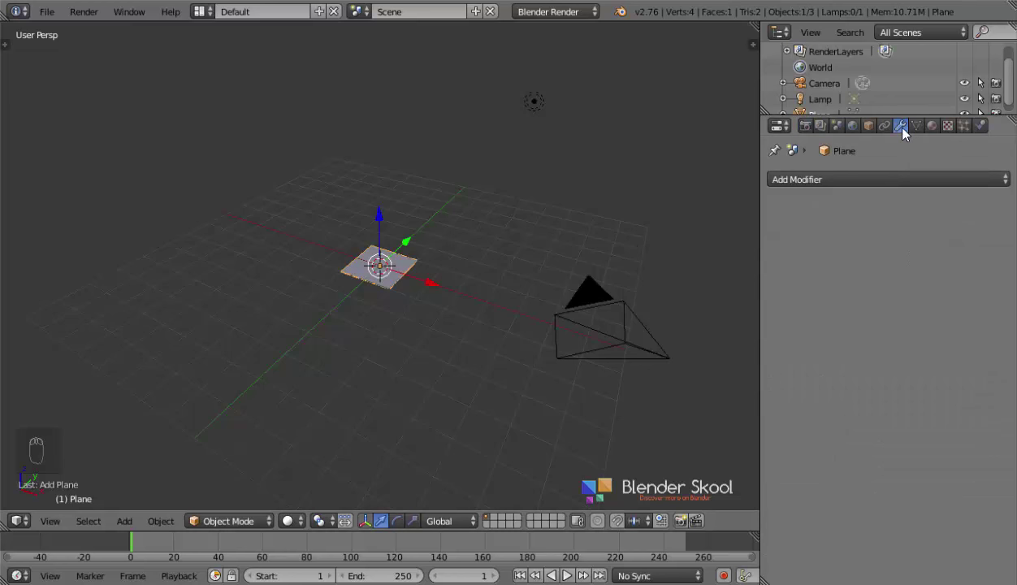
pyautogui.moveTo(861, 184); pyautogui.dragTo(941, 306)
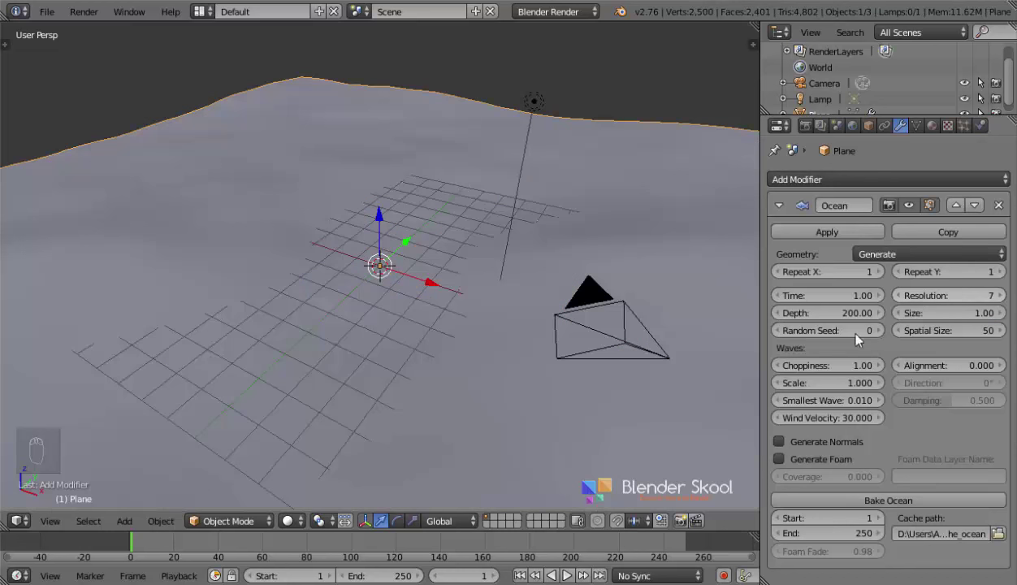
pyautogui.moveTo(538, 287); pyautogui.dragTo(351, 339)
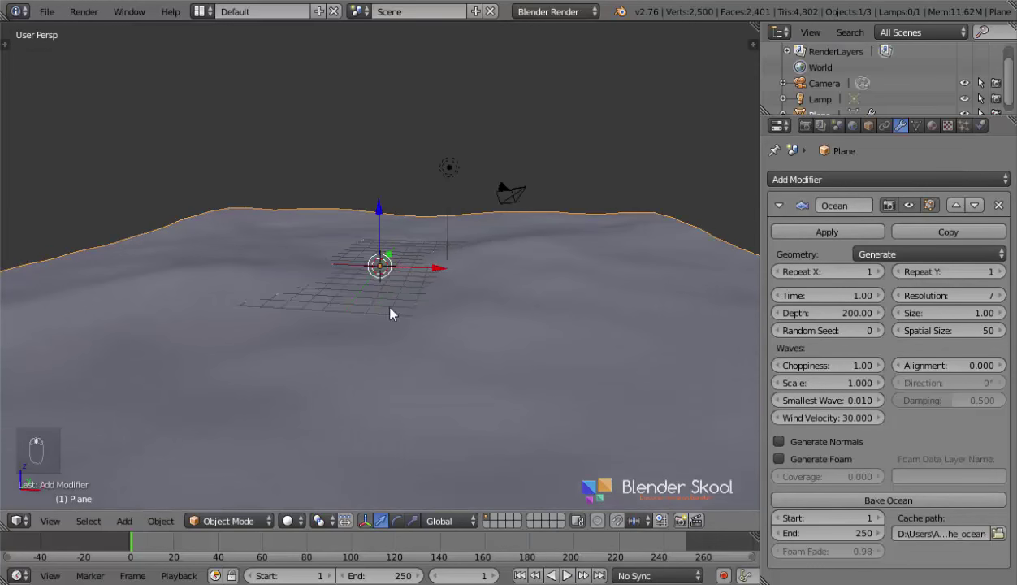
pyautogui.middleClick(866, 262)
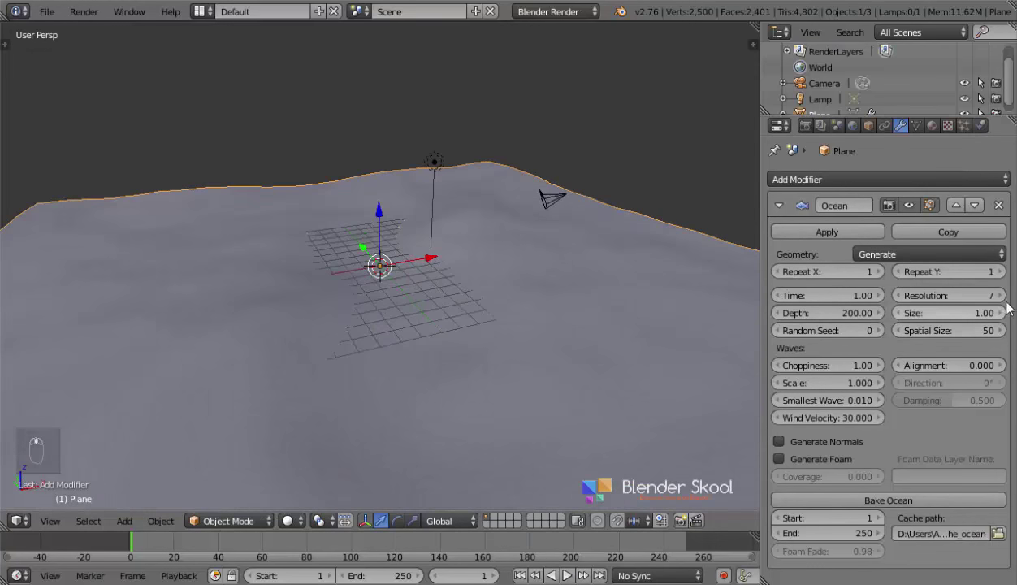
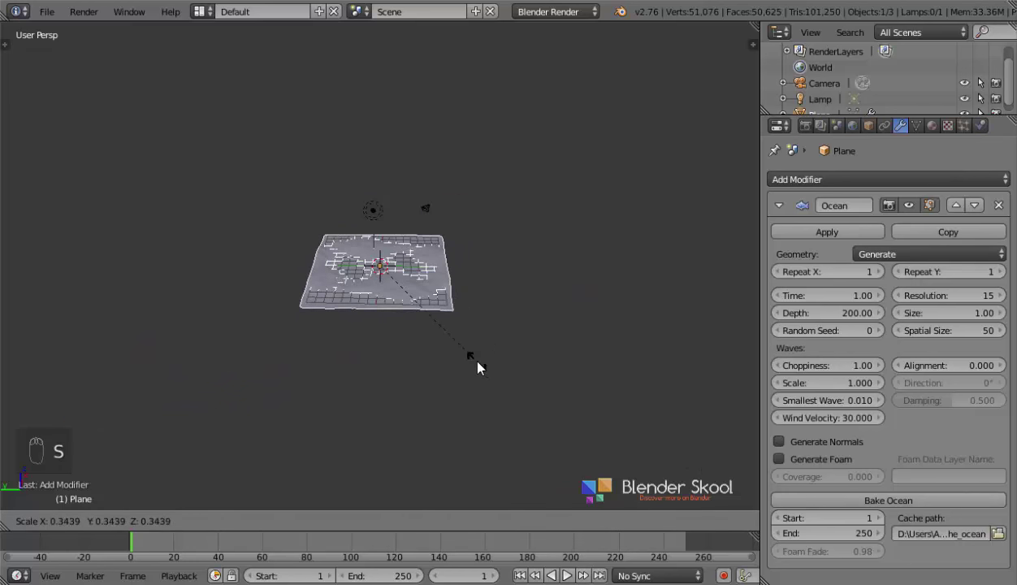
# Step: Set the Ocean modifier's spatial size to 42 for a compact water patch
pyautogui.moveTo(898, 338); pyautogui.dragTo(423, 337)
pyautogui.moveTo(423, 337); pyautogui.dragTo(581, 562)
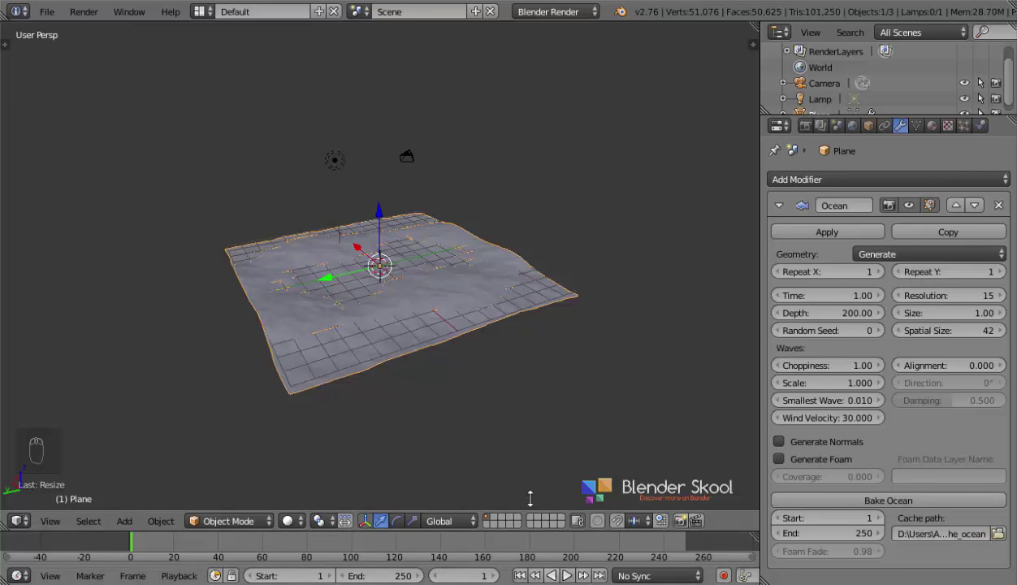
pyautogui.moveTo(380, 336); pyautogui.dragTo(490, 349)
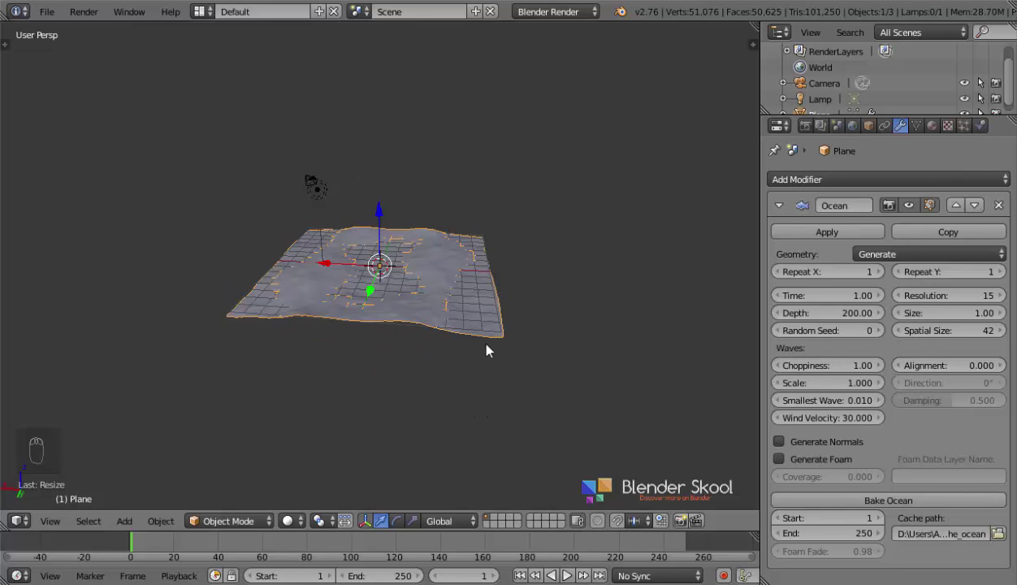
# Step: Duplicate the ocean plane as Plane.001, undoing a misplaced copy and redoing it beside the original
pyautogui.press('shift+d')
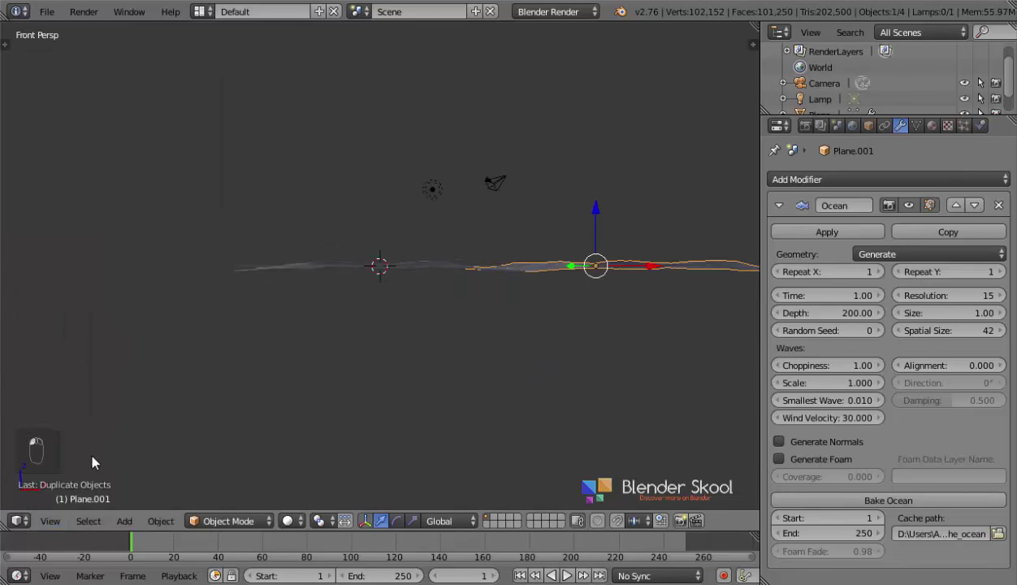
pyautogui.moveTo(396, 355); pyautogui.dragTo(475, 436)
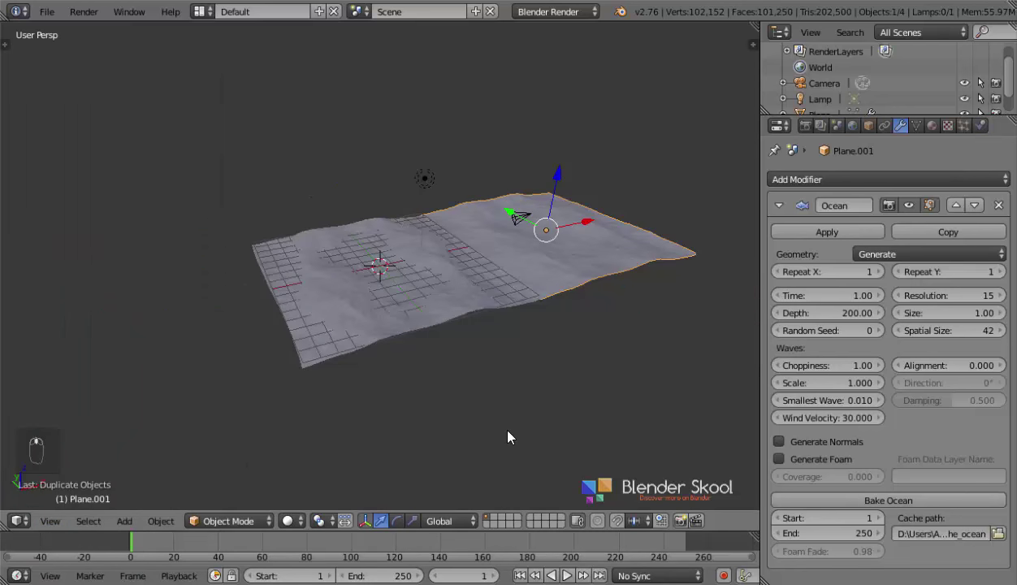
pyautogui.press('ctrl+z')
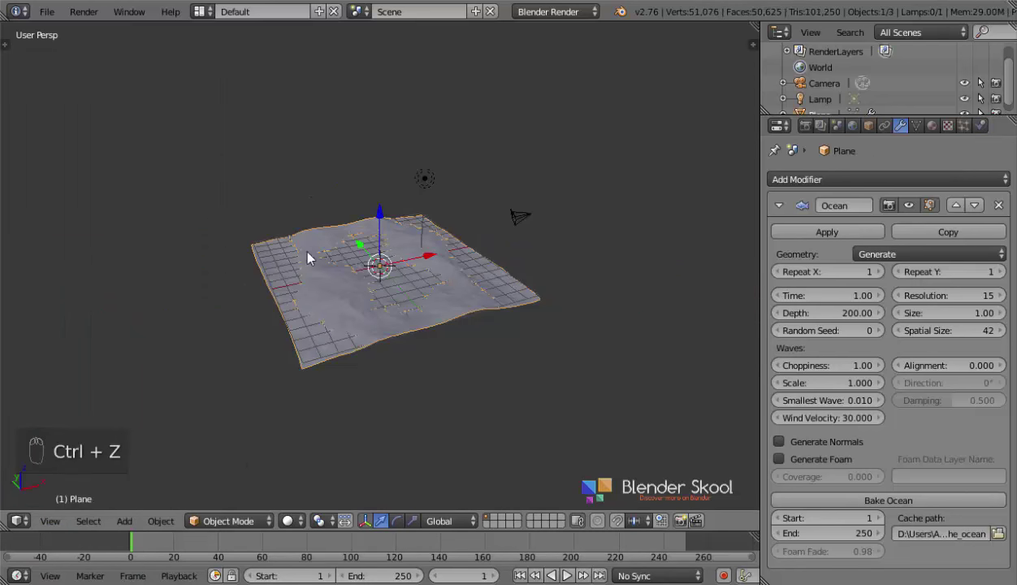
pyautogui.press('g')
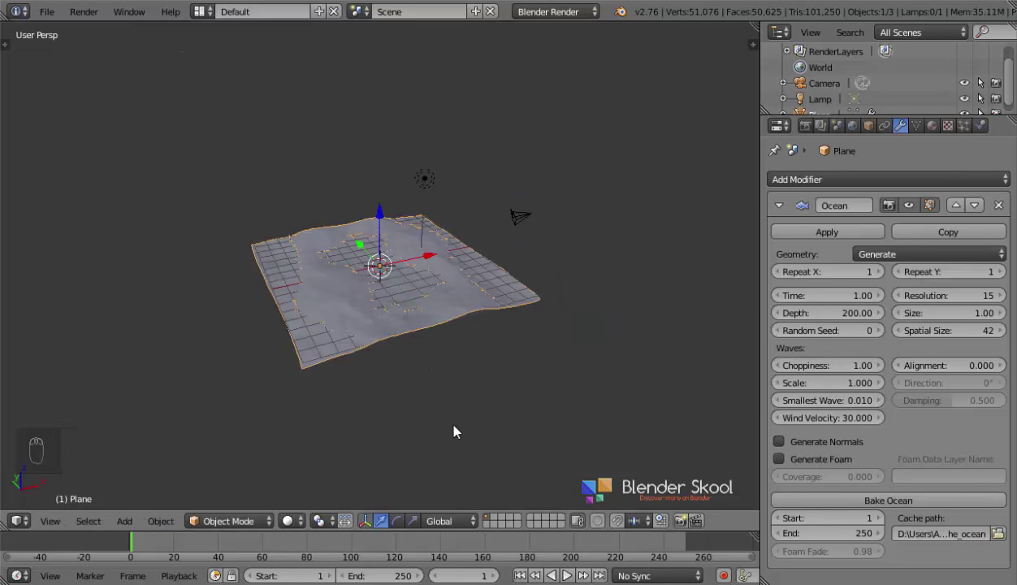
pyautogui.press('shift+d')
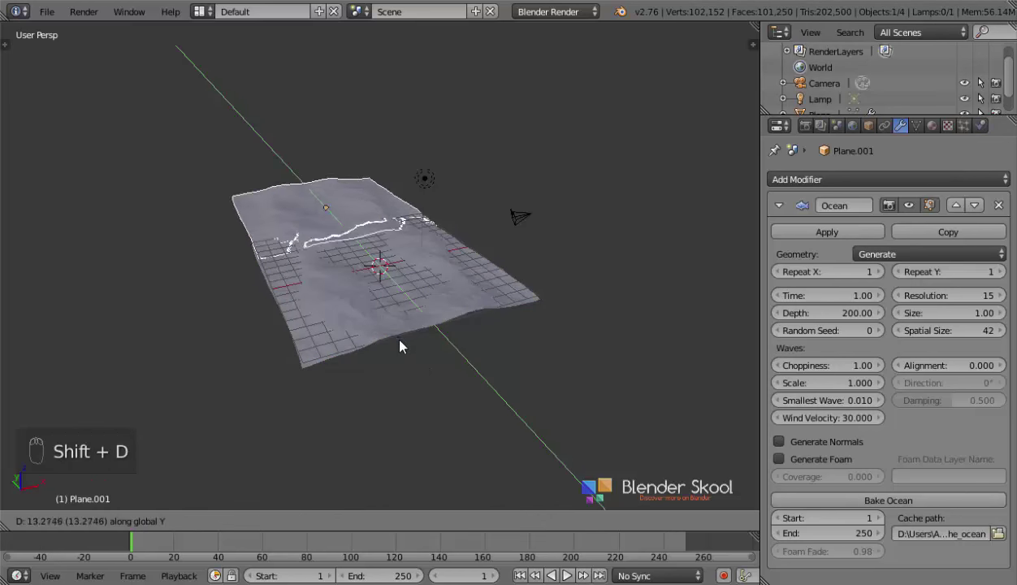
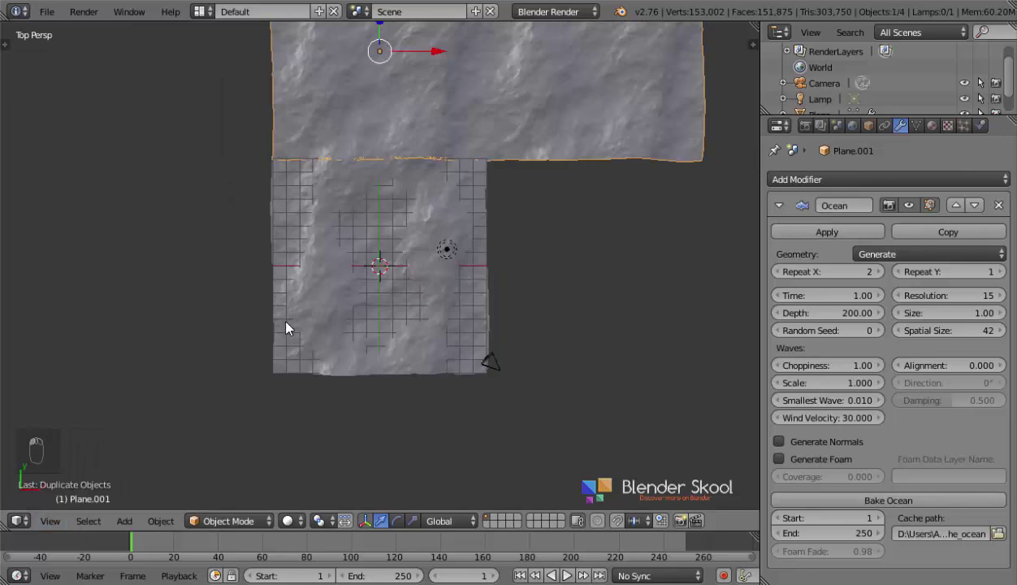
# Step: Pan the top view to frame both ocean planes
pyautogui.moveTo(328, 319); pyautogui.dragTo(471, 235)
pyautogui.moveTo(471, 235); pyautogui.dragTo(396, 245)
pyautogui.moveTo(433, 408); pyautogui.dragTo(977, 296)
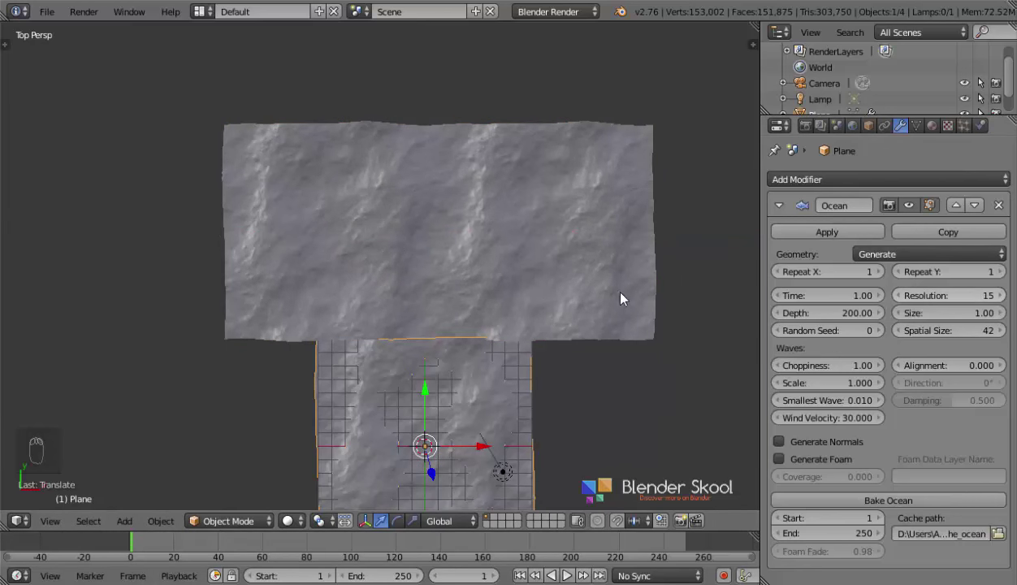
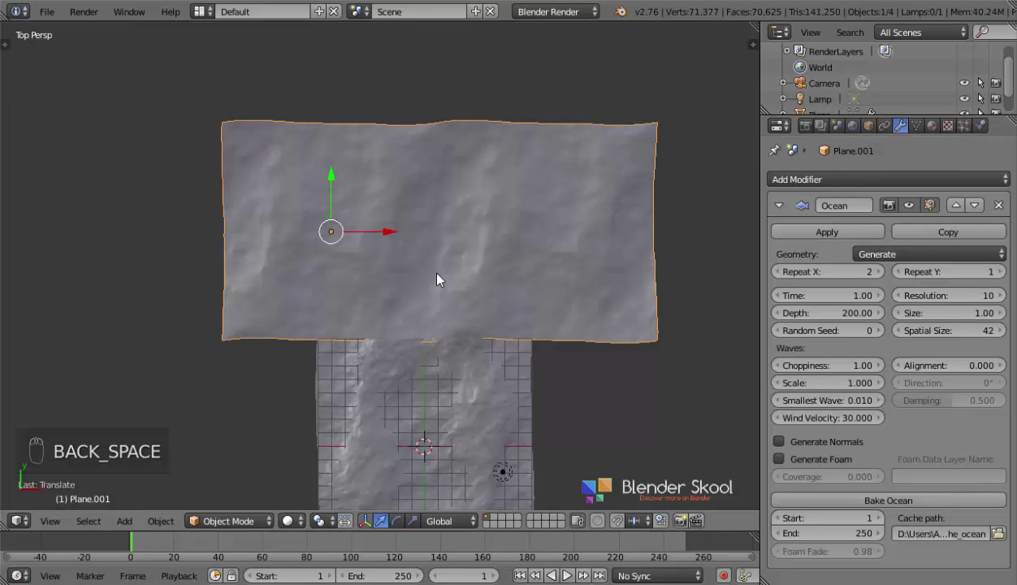
pyautogui.moveTo(479, 270); pyautogui.dragTo(417, 431)
# Step: Duplicate Plane.001 as a third ocean plane, Plane.002, and move it beyond the others
pyautogui.press('shift+d')
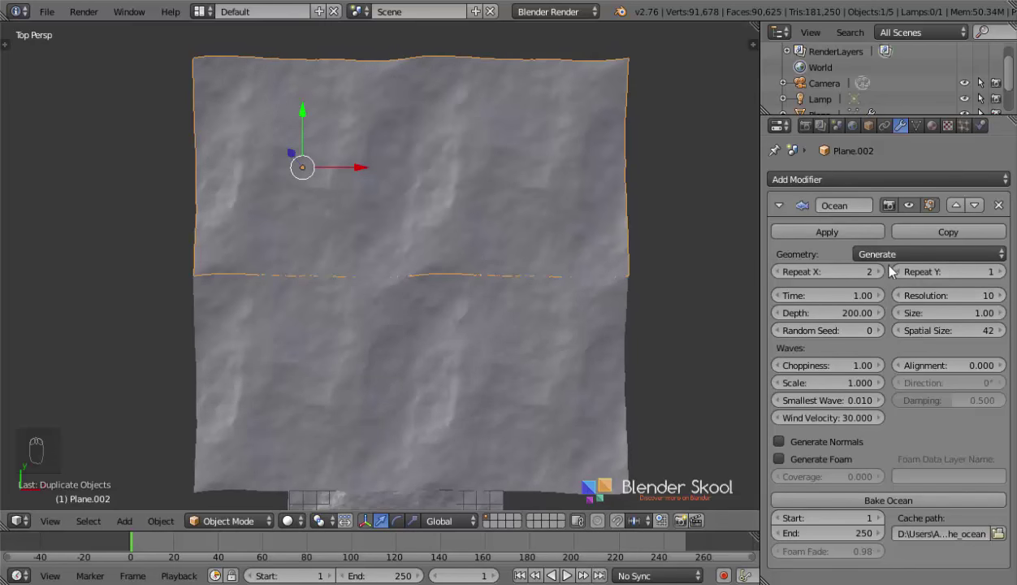
pyautogui.moveTo(885, 276); pyautogui.dragTo(236, 183)
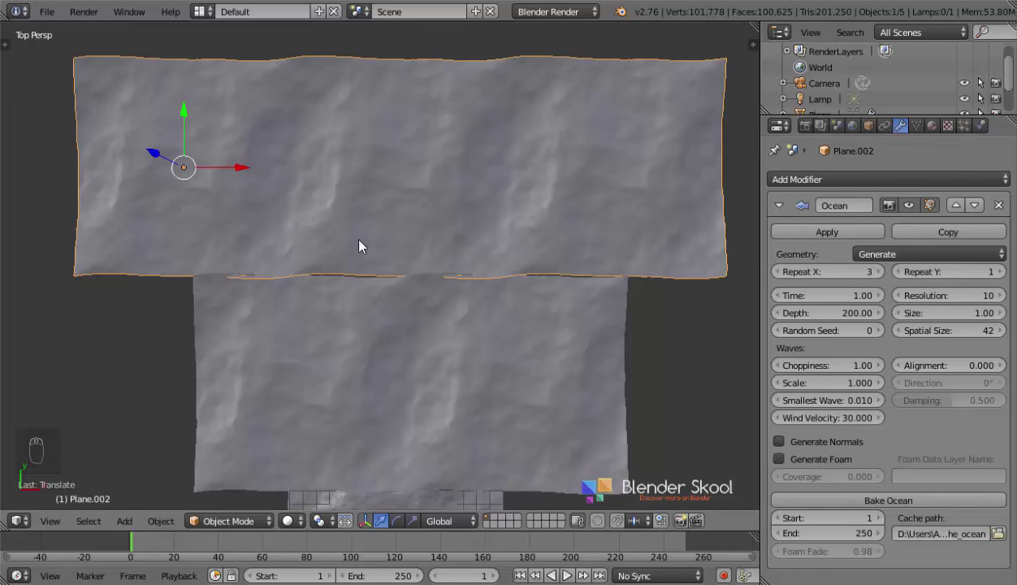
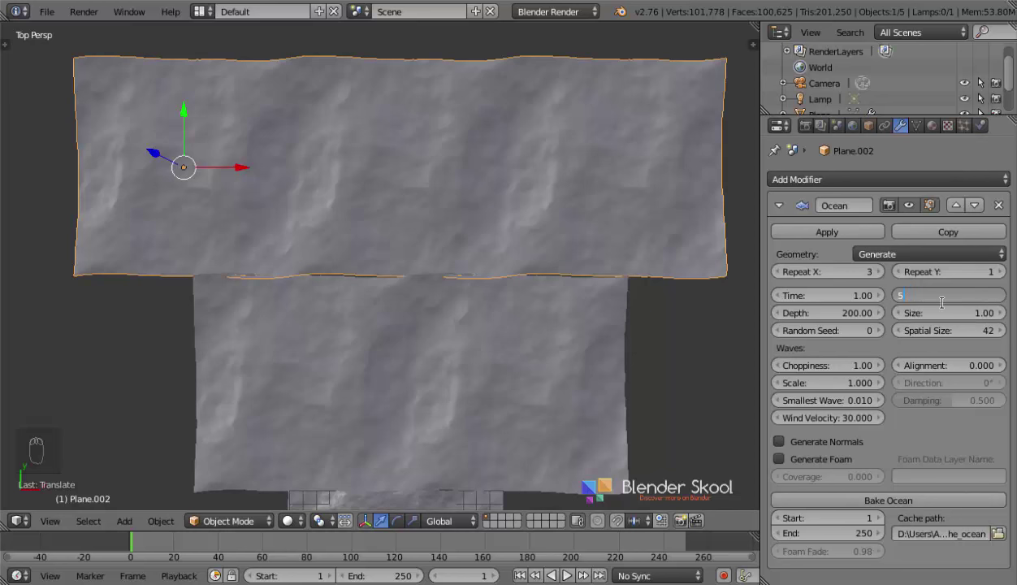
pyautogui.moveTo(360, 383); pyautogui.dragTo(497, 225)
pyautogui.middleClick(483, 336)
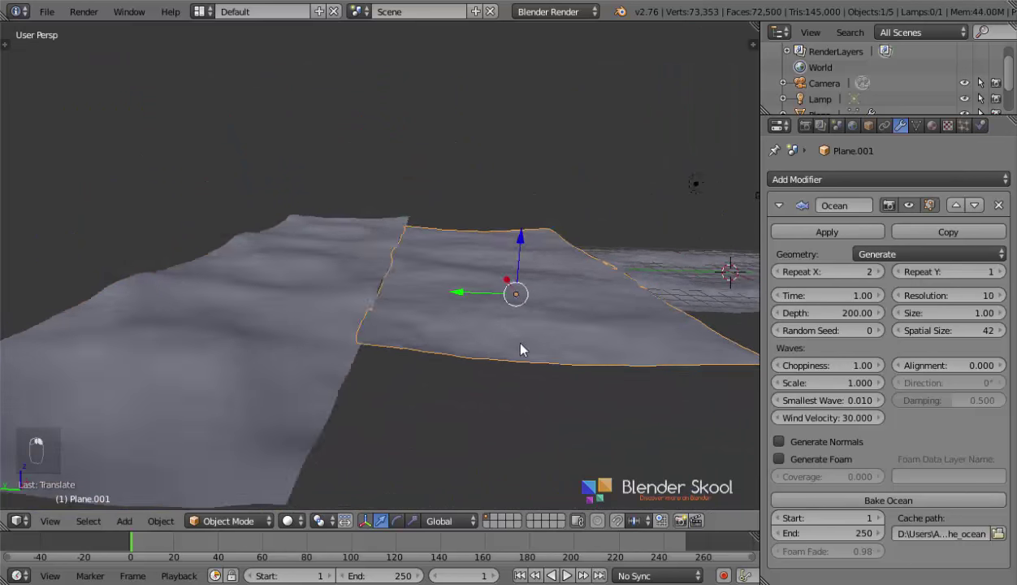
pyautogui.press('g')
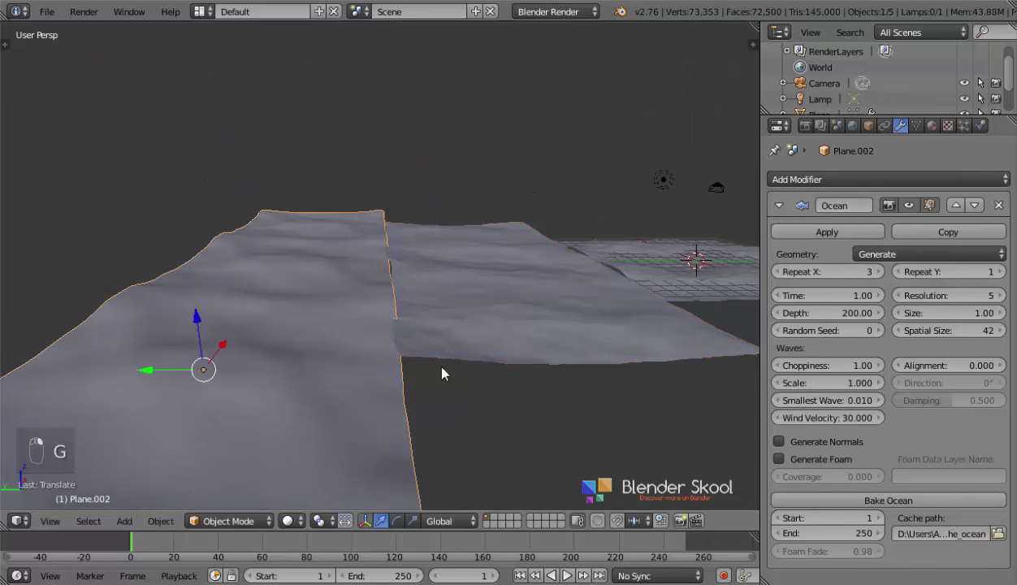
pyautogui.press('g')
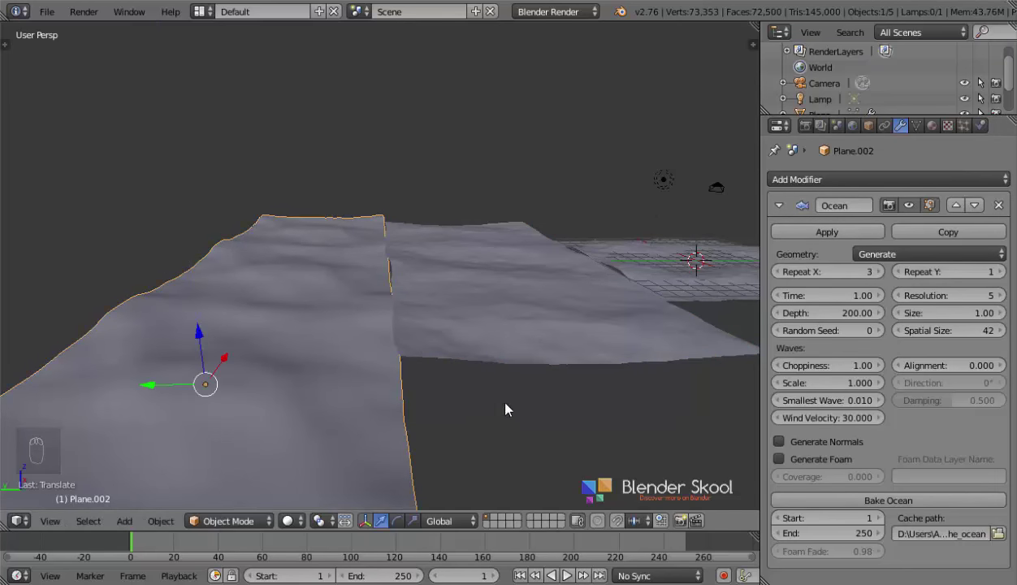
pyautogui.moveTo(428, 382); pyautogui.dragTo(634, 388)
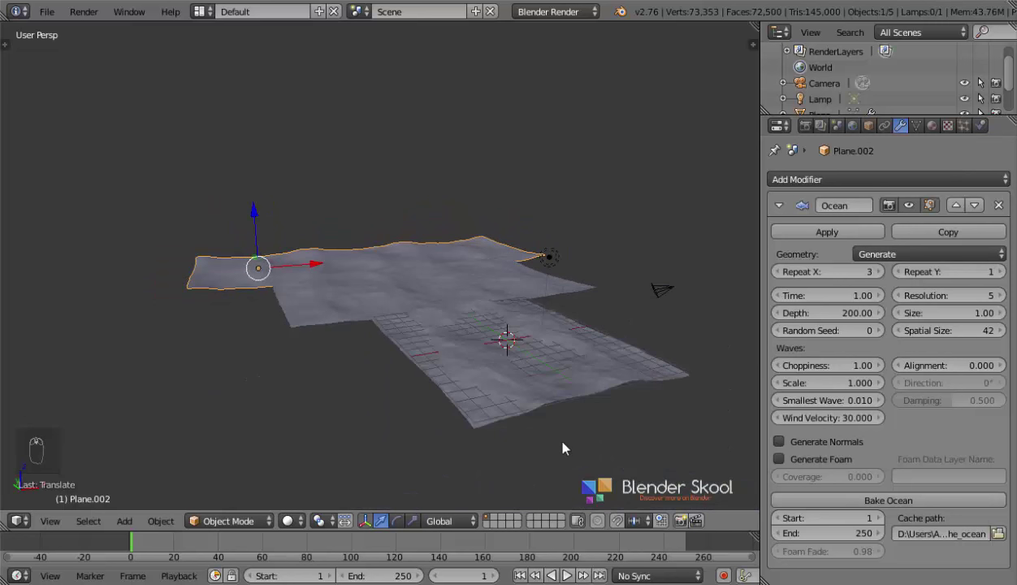
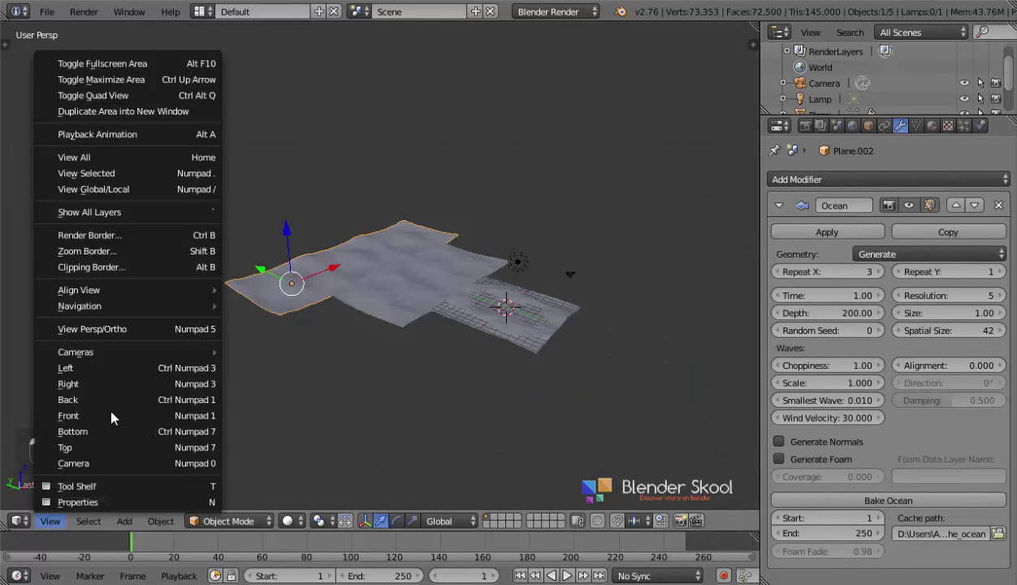
# Step: Switch to a front orthographic view, look through the scene camera and select the camera
pyautogui.click(78, 527)
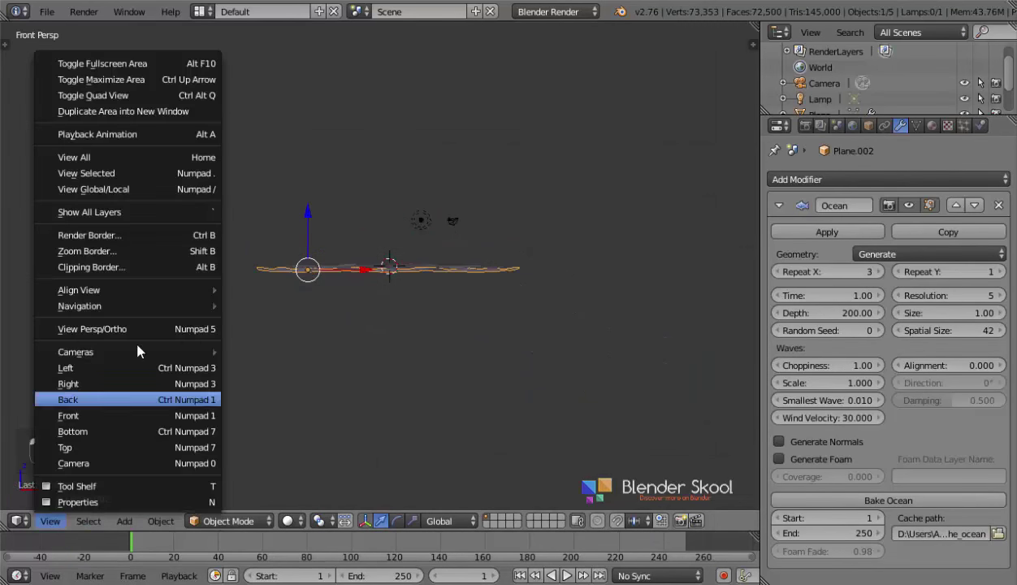
pyautogui.click(159, 336)
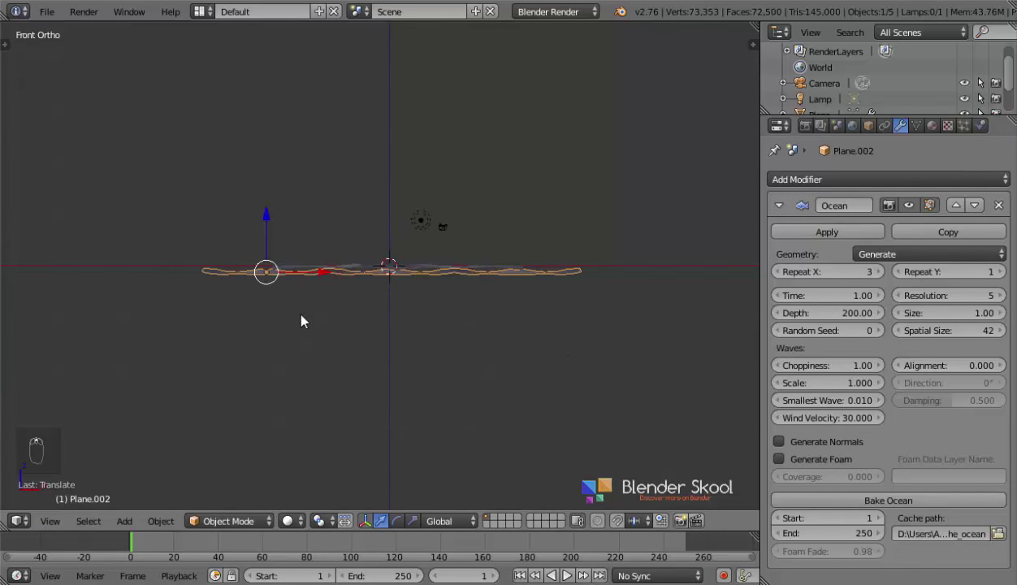
pyautogui.moveTo(437, 219); pyautogui.dragTo(510, 248)
pyautogui.press('ctrl+alt+z')
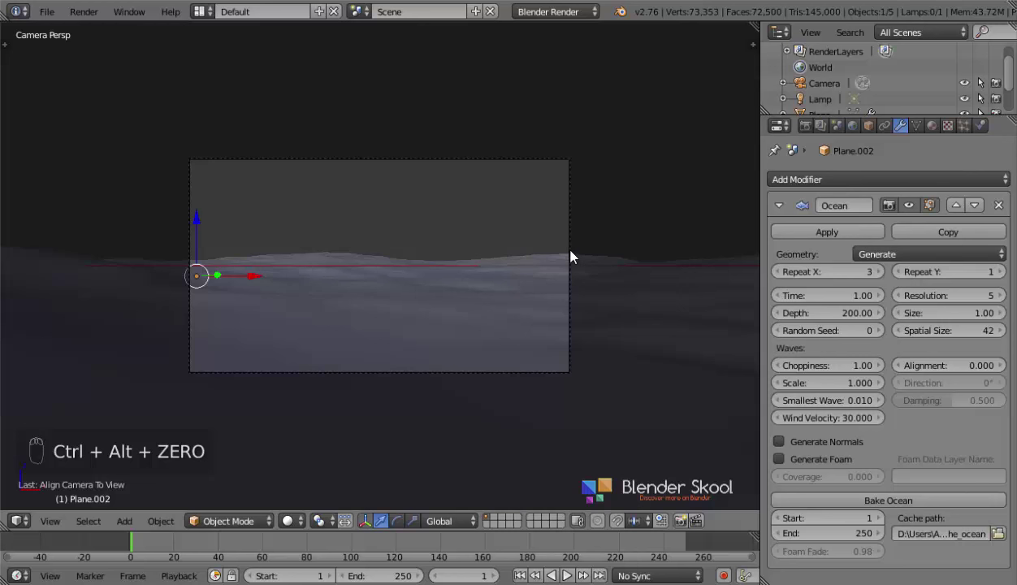
pyautogui.moveTo(575, 242); pyautogui.dragTo(676, 333)
# Step: Reposition the camera above and back from the water with axis-constrained moves
pyautogui.press('n')
pyautogui.click(677, 332)
pyautogui.press('n')
pyautogui.press('g')
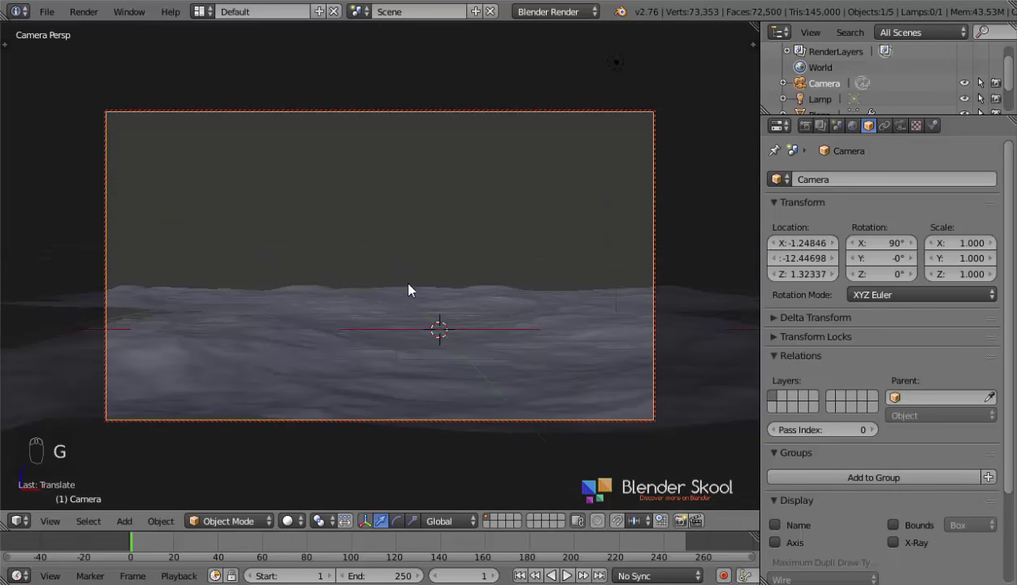
pyautogui.press('g')
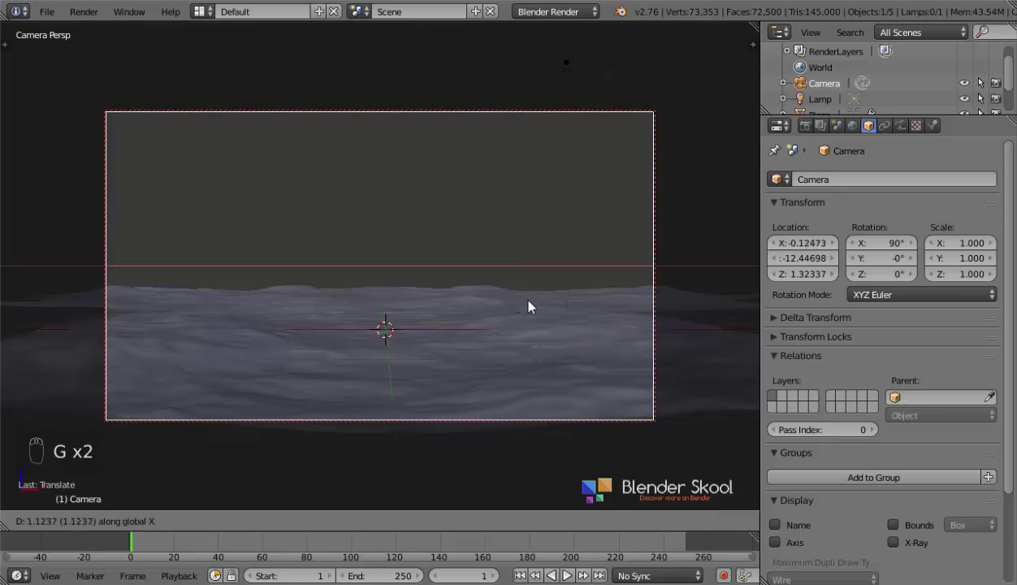
# Step: Move the camera forward closer to the ocean (Y about −10.65) and select the ocean surface
pyautogui.press('n')
pyautogui.press('n')
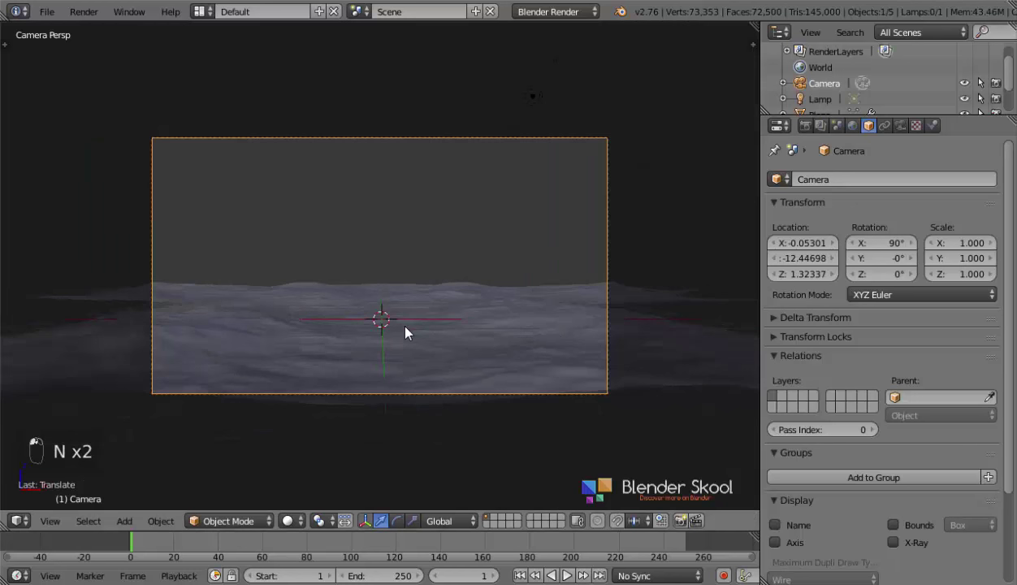
pyautogui.press('g')
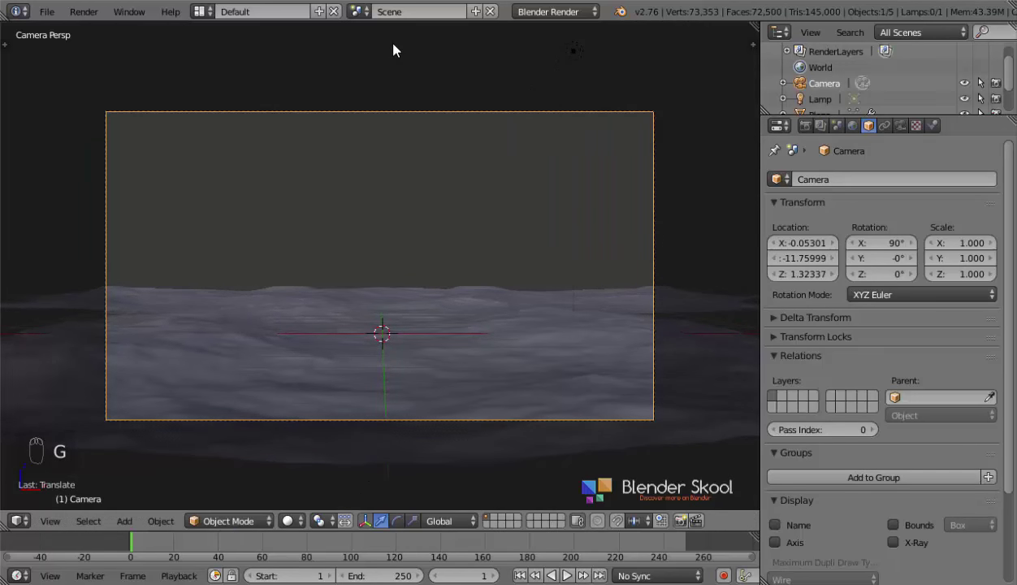
pyautogui.press('g')
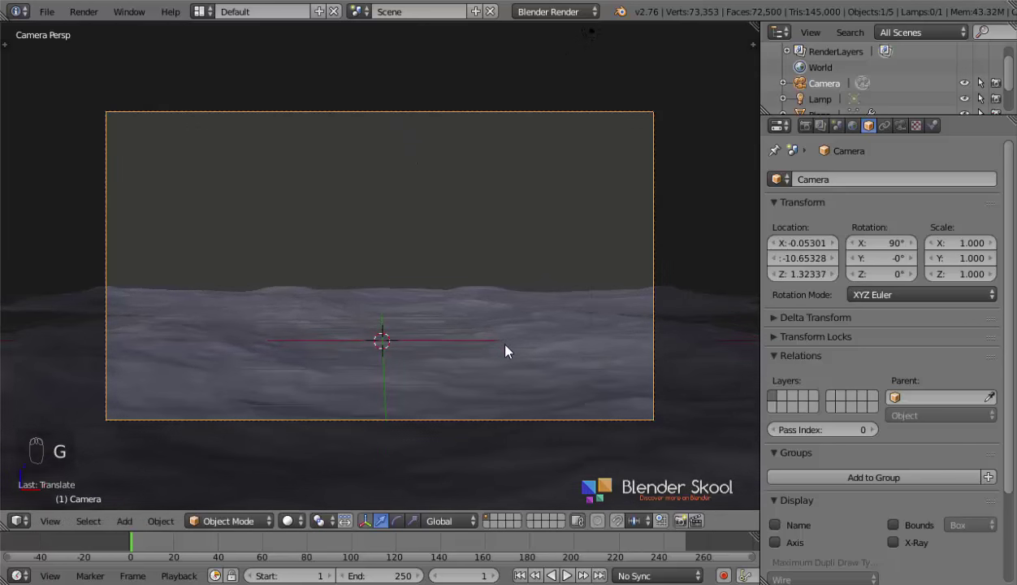
pyautogui.moveTo(721, 360); pyautogui.dragTo(535, 352)
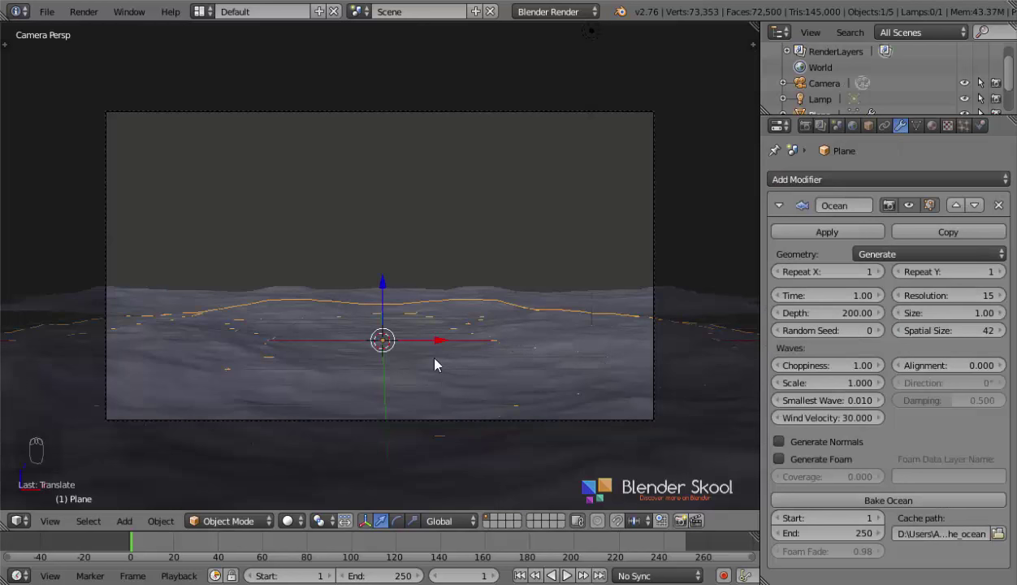
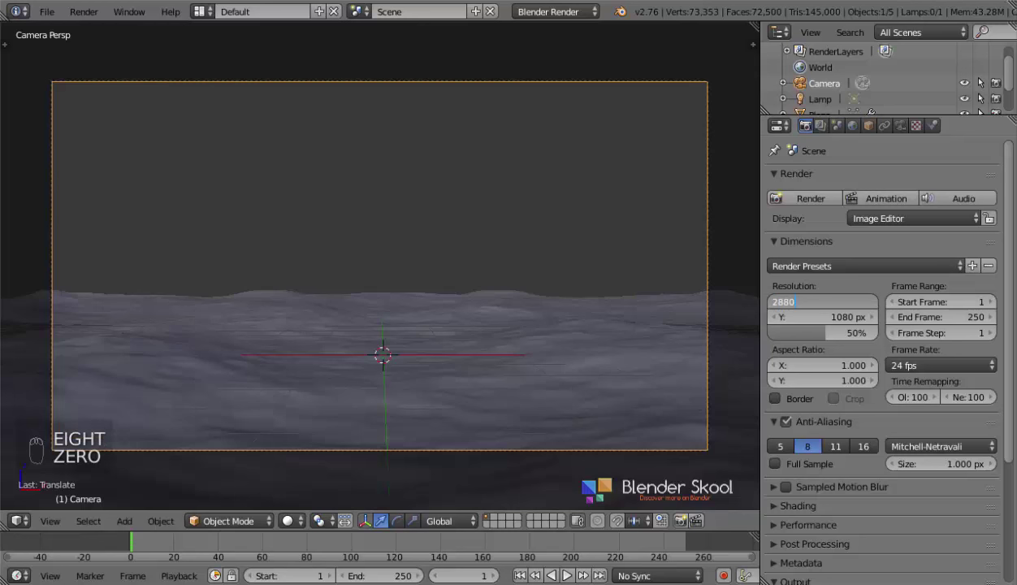
# Step: Confirm the 2880 by 1080 render size and select the ocean surface
pyautogui.press('g')
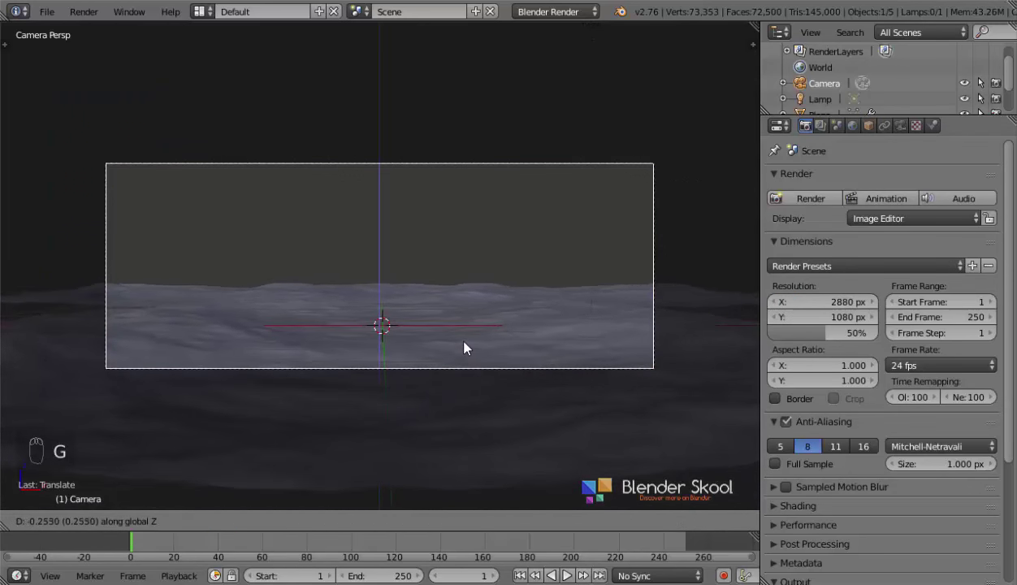
pyautogui.moveTo(519, 430); pyautogui.dragTo(468, 425)
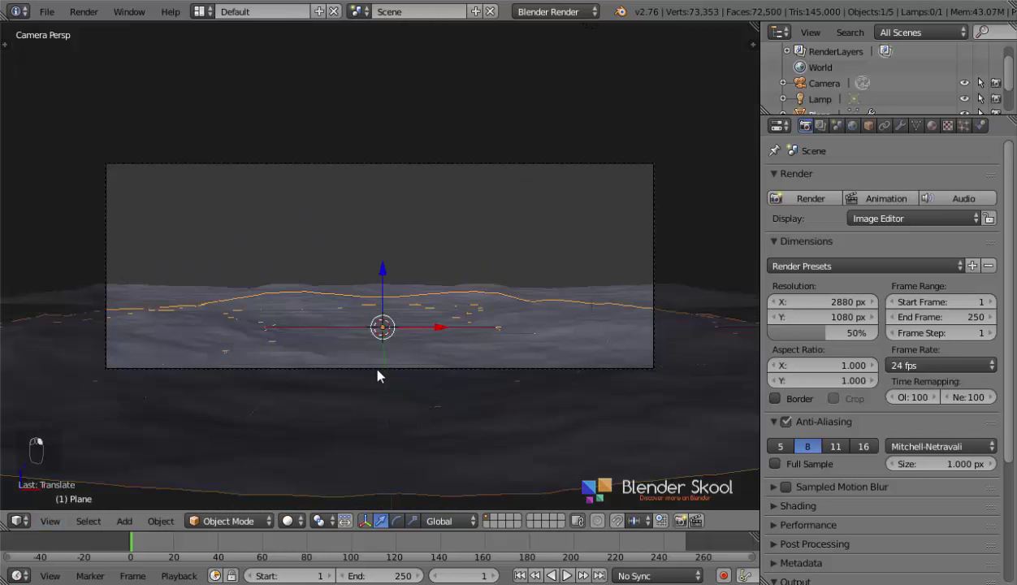
pyautogui.press('g')
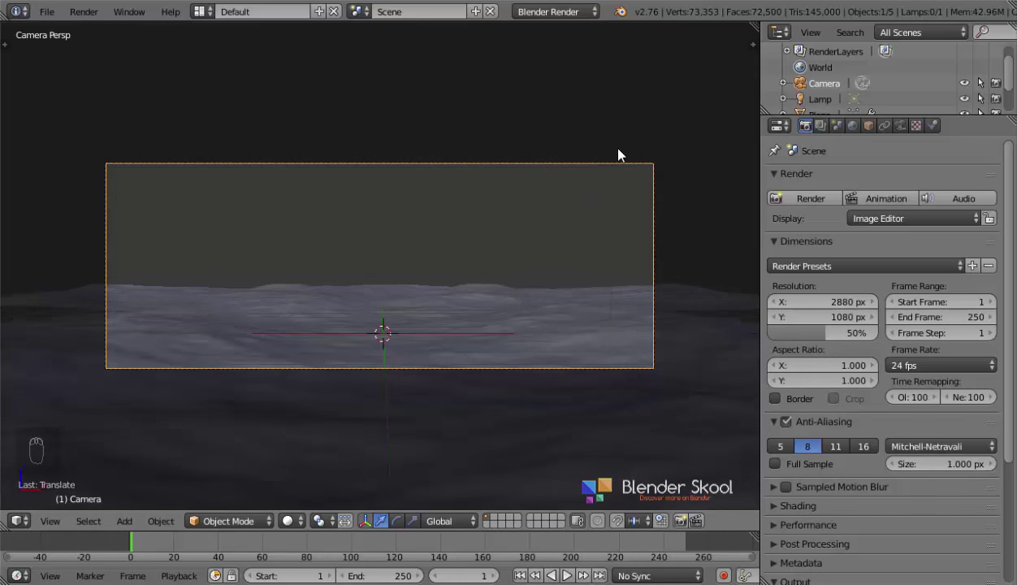
# Step: Delete the lamp from the scene
pyautogui.click(623, 147)
pyautogui.moveTo(546, 80); pyautogui.dragTo(570, 90)
pyautogui.press('x')
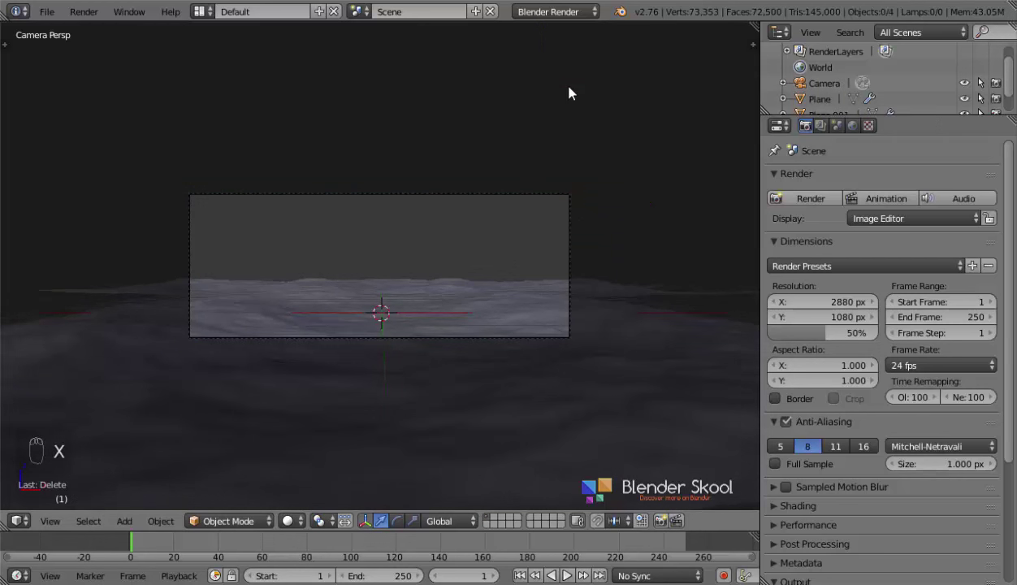
# Step: Switch the render engine to Cycles and show the World settings
pyautogui.moveTo(544, 15); pyautogui.dragTo(597, 154)
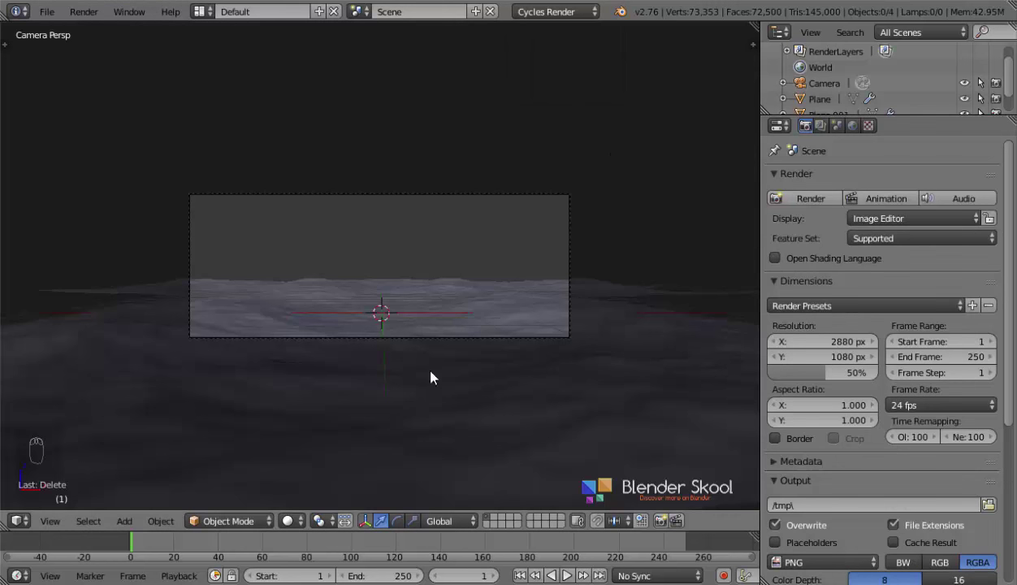
pyautogui.moveTo(859, 128); pyautogui.dragTo(664, 484)
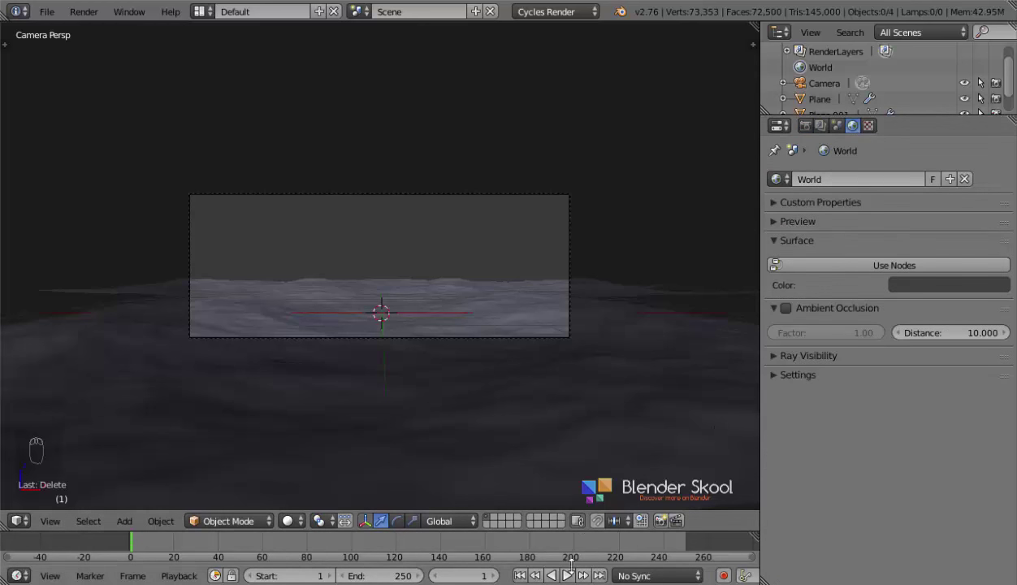
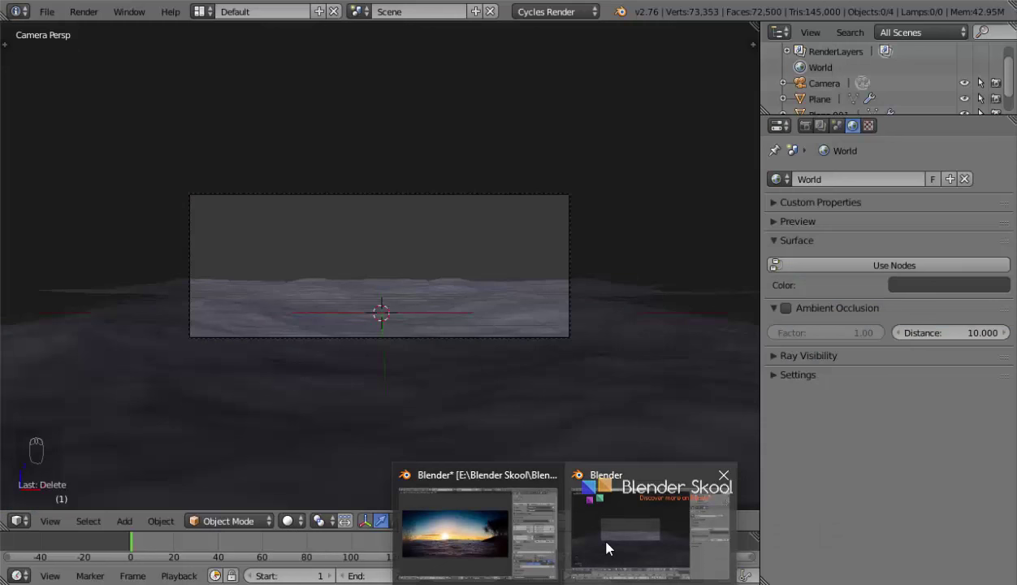
# Step: Enable the Import Images as Planes add-on in preferences and bring up the Add menu
pyautogui.moveTo(219, 280); pyautogui.dragTo(291, 252)
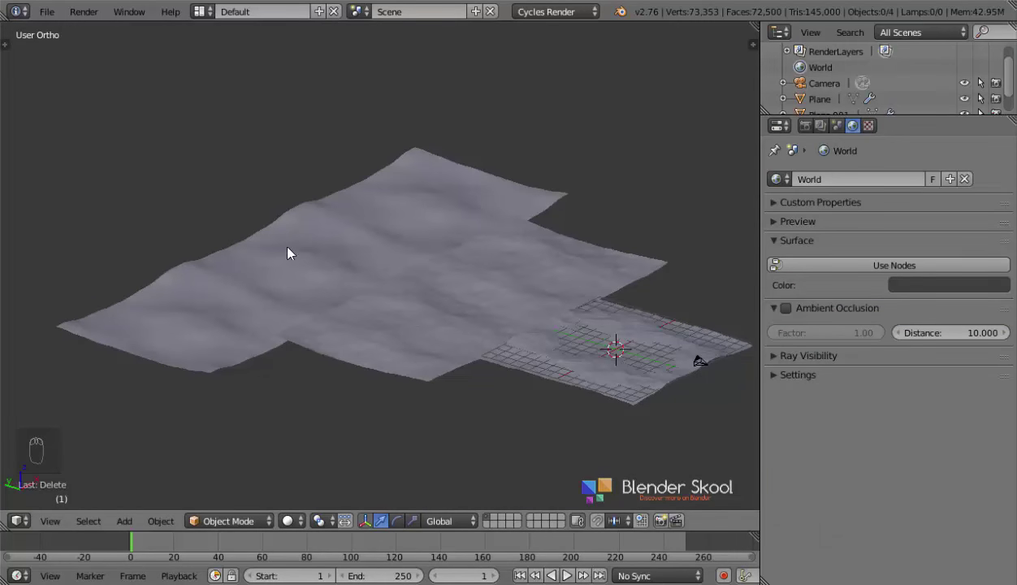
pyautogui.moveTo(54, 12); pyautogui.dragTo(84, 192)
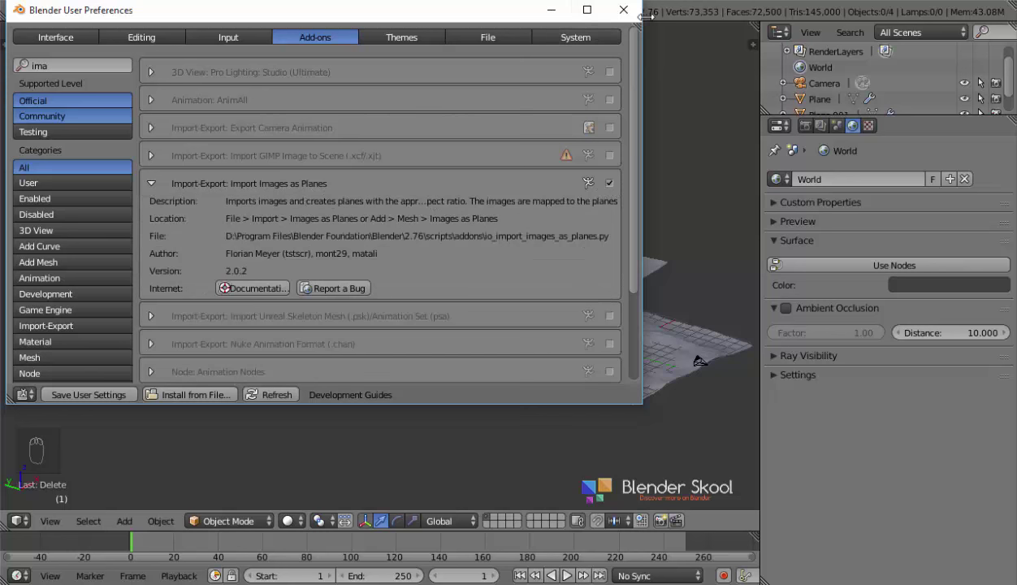
pyautogui.moveTo(449, 303); pyautogui.dragTo(368, 188)
pyautogui.press('shift+a')
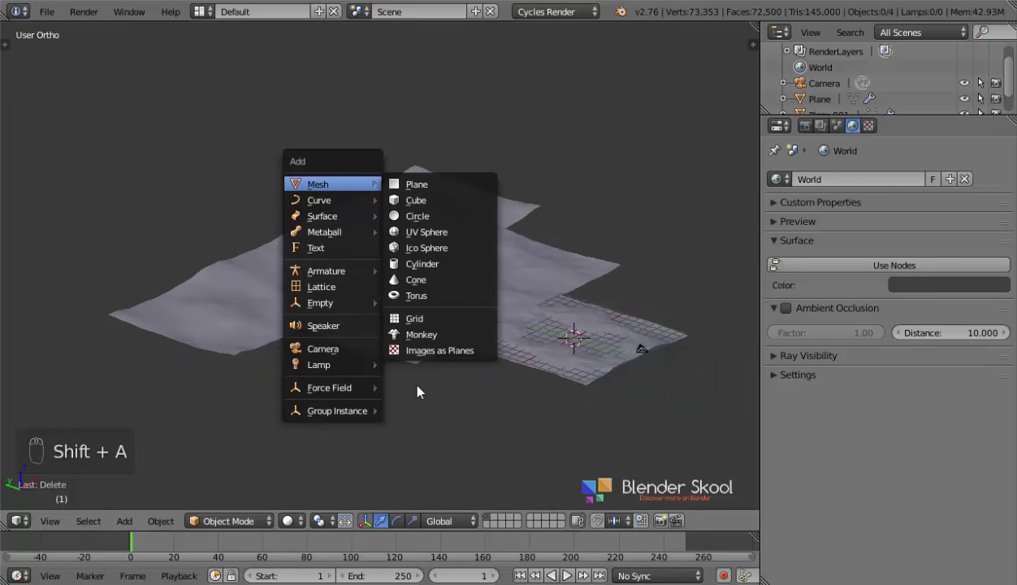
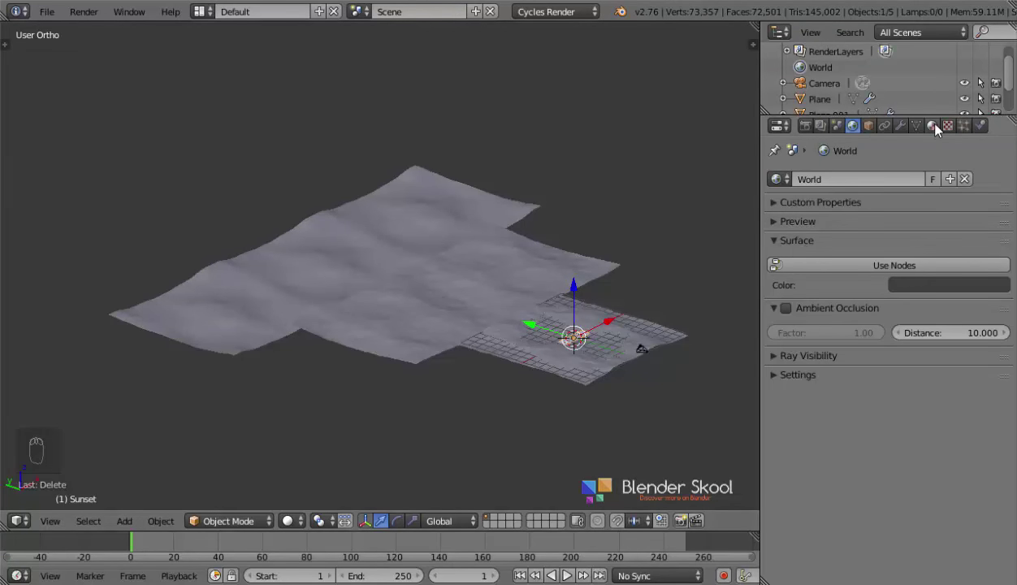
# Step: Enlarge the Sunset image plane, rotate it upright 90° on X and move it behind the ocean
pyautogui.moveTo(939, 129); pyautogui.dragTo(760, 338)
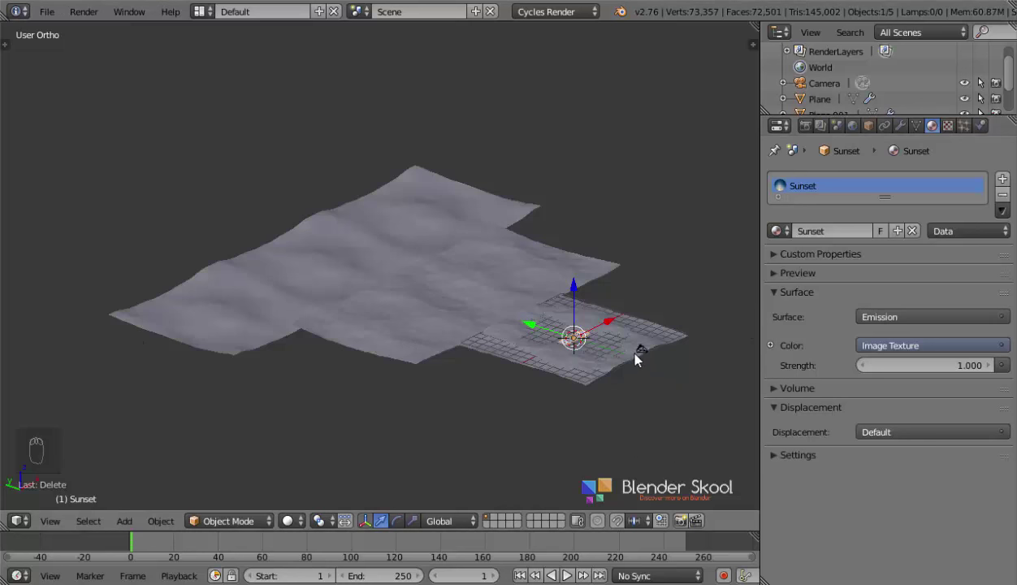
pyautogui.press('s')
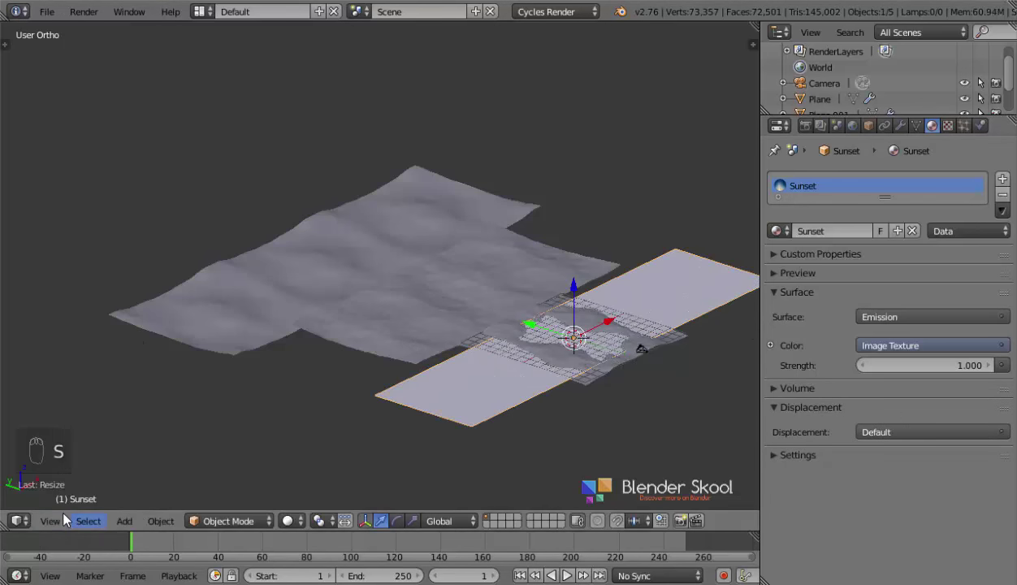
pyautogui.press('r')
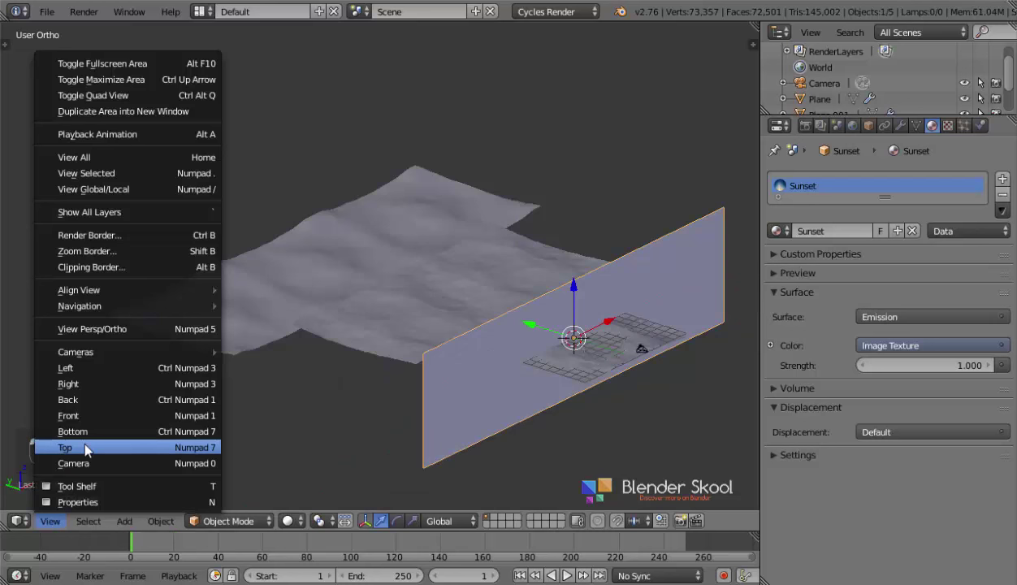
pyautogui.press('g')
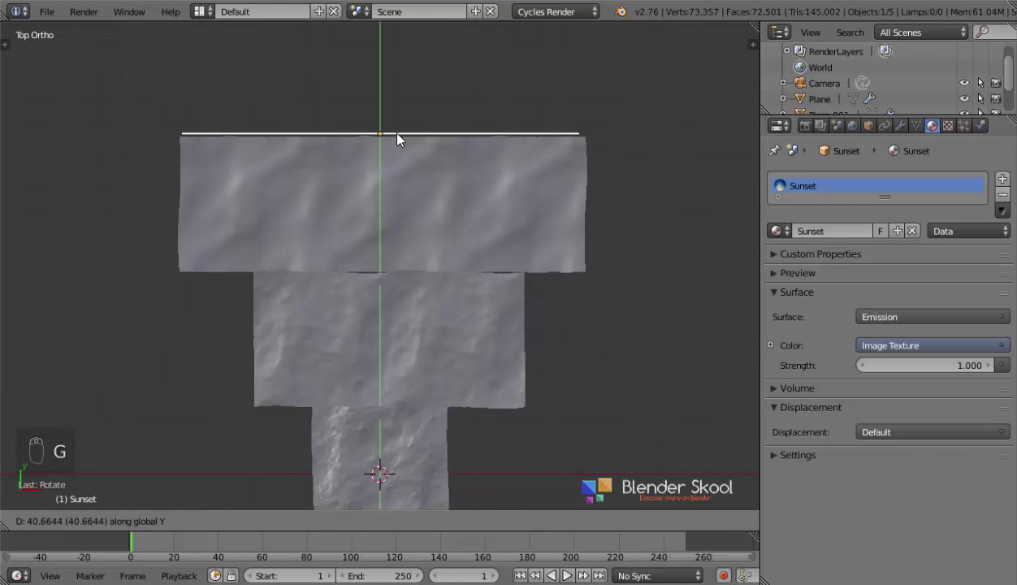
pyautogui.click(413, 141)
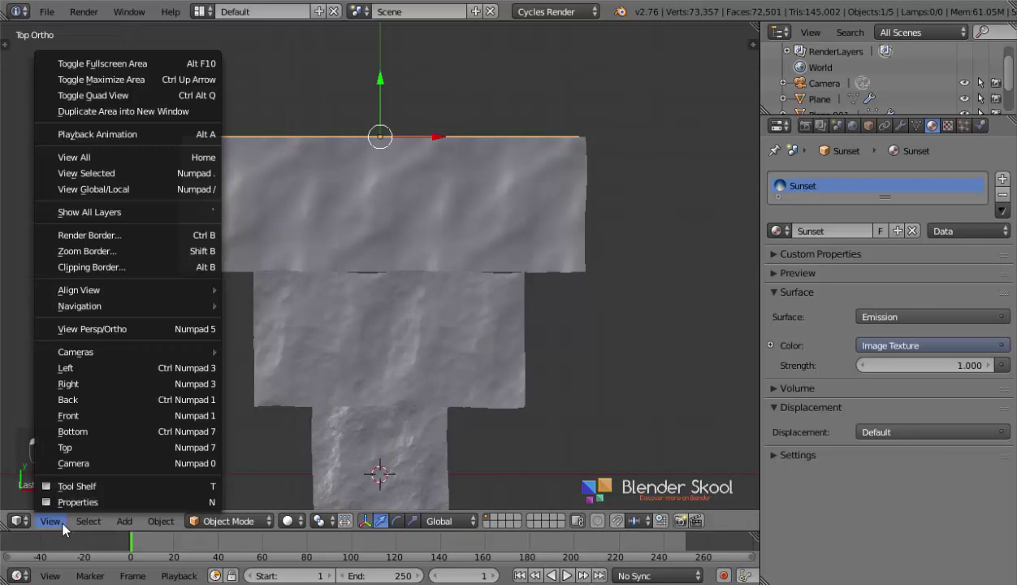
pyautogui.moveTo(362, 386); pyautogui.dragTo(453, 354)
# Step: From the camera view, scale the image plane to fill the frame and preview it rendered as the sky
pyautogui.press('s')
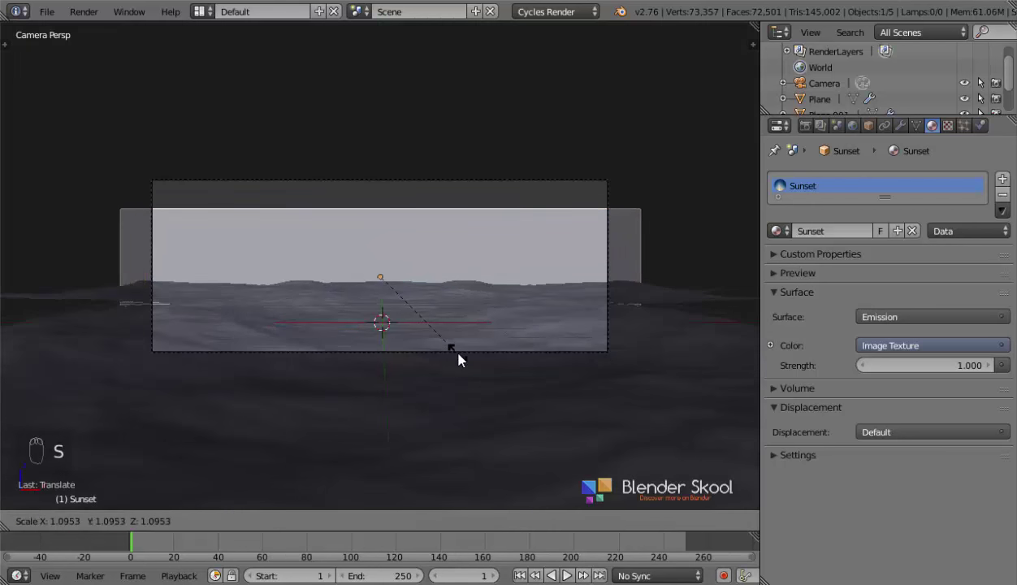
pyautogui.press('g')
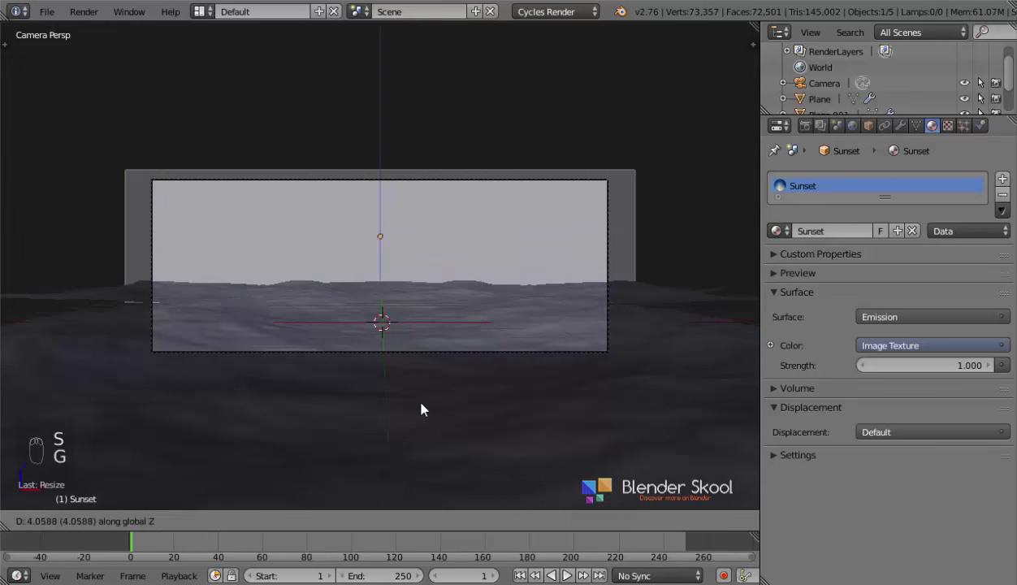
pyautogui.press('s')
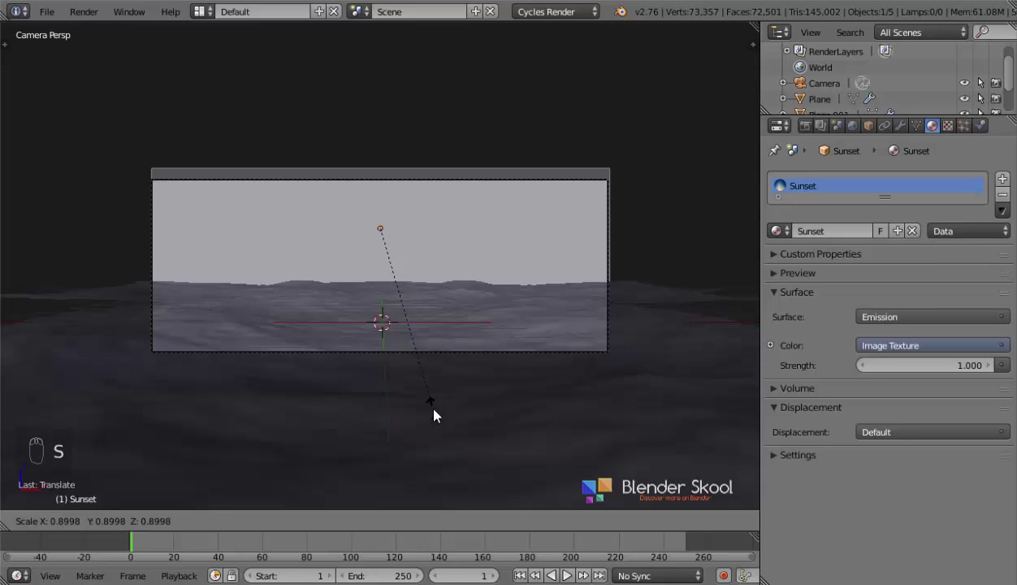
pyautogui.moveTo(293, 525); pyautogui.dragTo(374, 246)
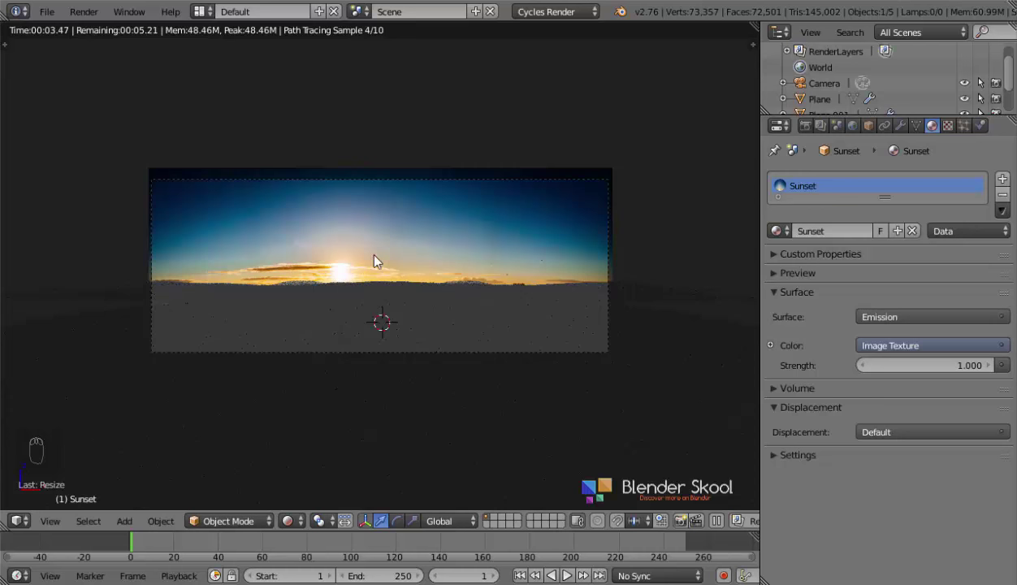
# Step: Switch the viewport back to solid display and zoom in on the camera view
pyautogui.press('z')
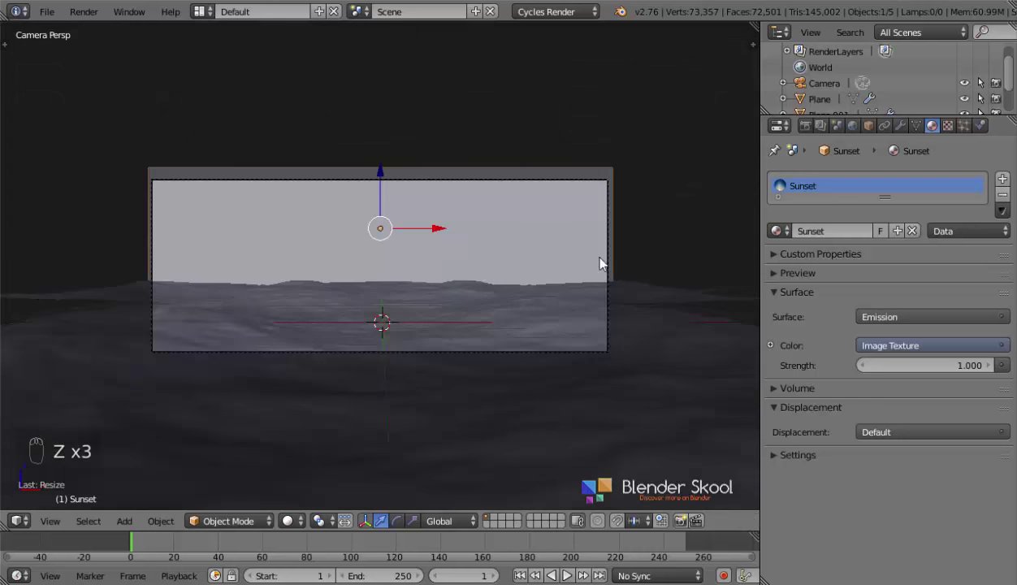
pyautogui.moveTo(597, 264); pyautogui.dragTo(862, 135)
# Step: Enable world nodes and use a Sky Texture for the world background colour
pyautogui.moveTo(859, 133); pyautogui.dragTo(872, 266)
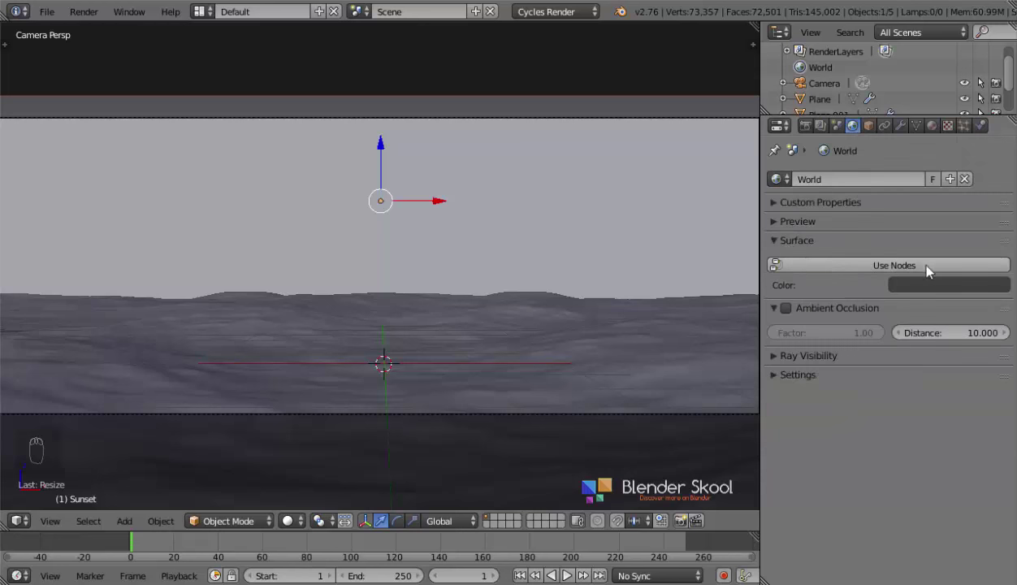
pyautogui.moveTo(893, 268); pyautogui.dragTo(1008, 309)
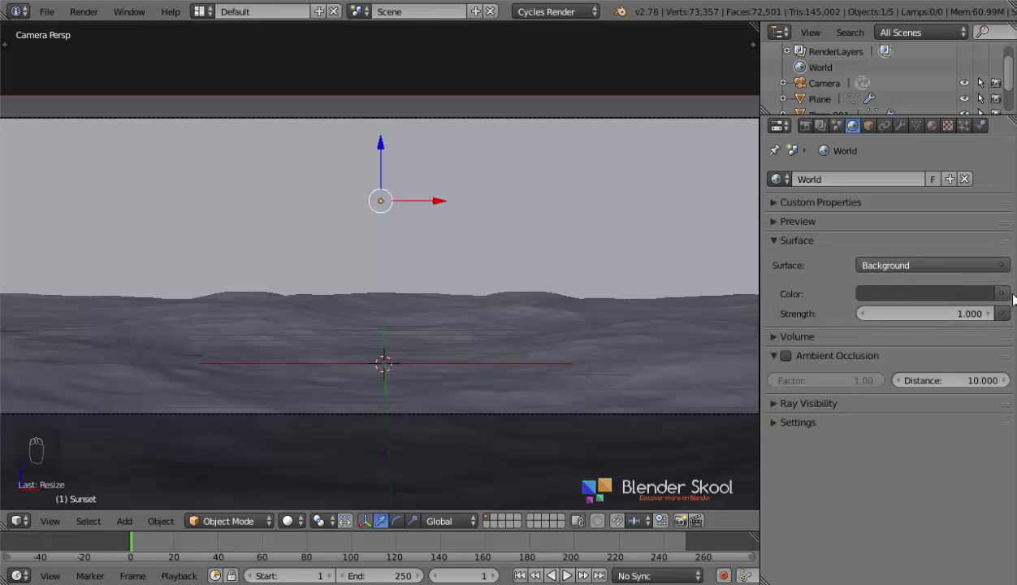
pyautogui.moveTo(1006, 302); pyautogui.dragTo(768, 199)
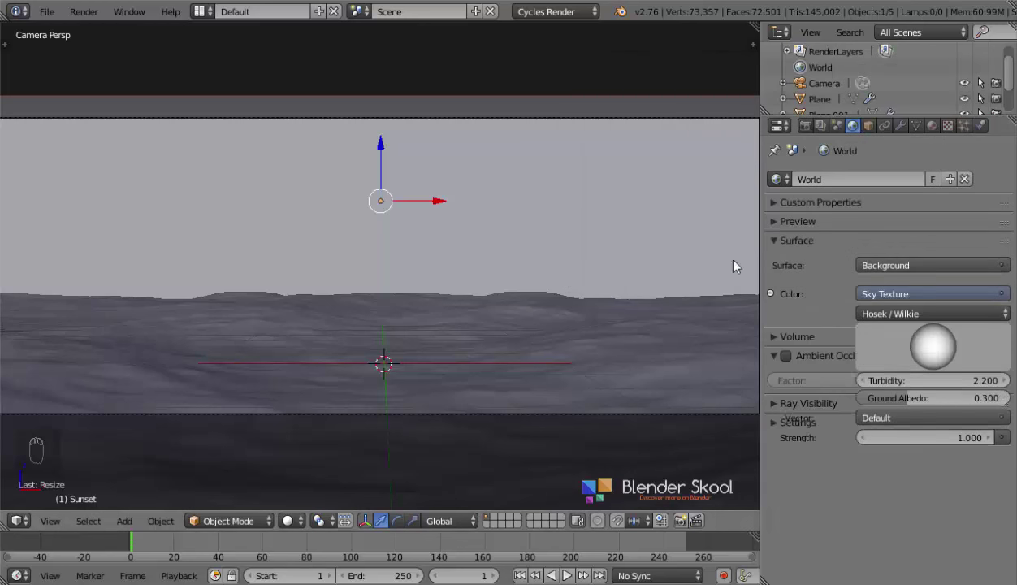
# Step: Lower the sky texture's sun direction for a darker dusk sky, orbiting to check it
pyautogui.moveTo(409, 422); pyautogui.dragTo(304, 520)
pyautogui.moveTo(304, 520); pyautogui.dragTo(56, 529)
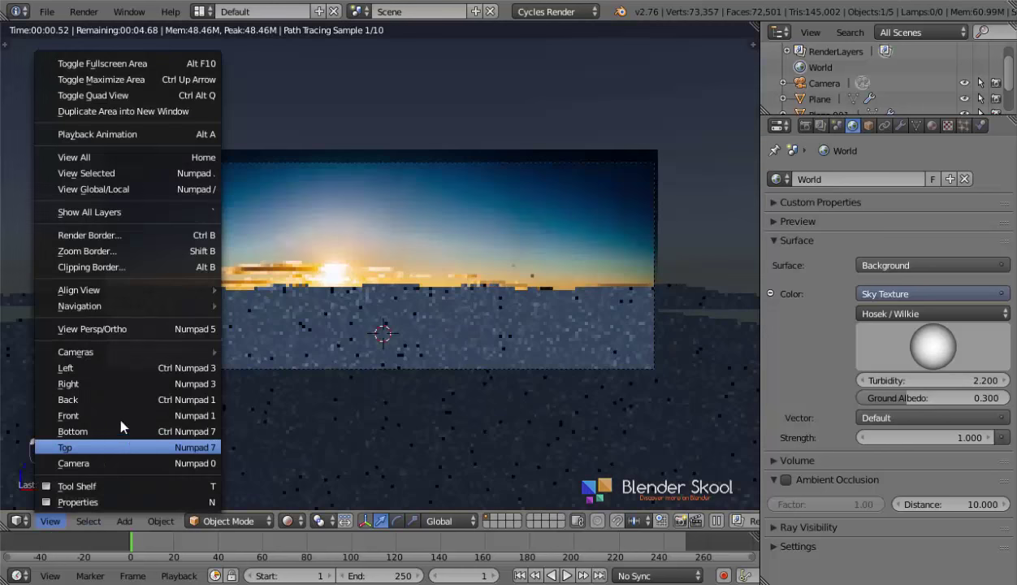
pyautogui.moveTo(126, 422); pyautogui.dragTo(291, 325)
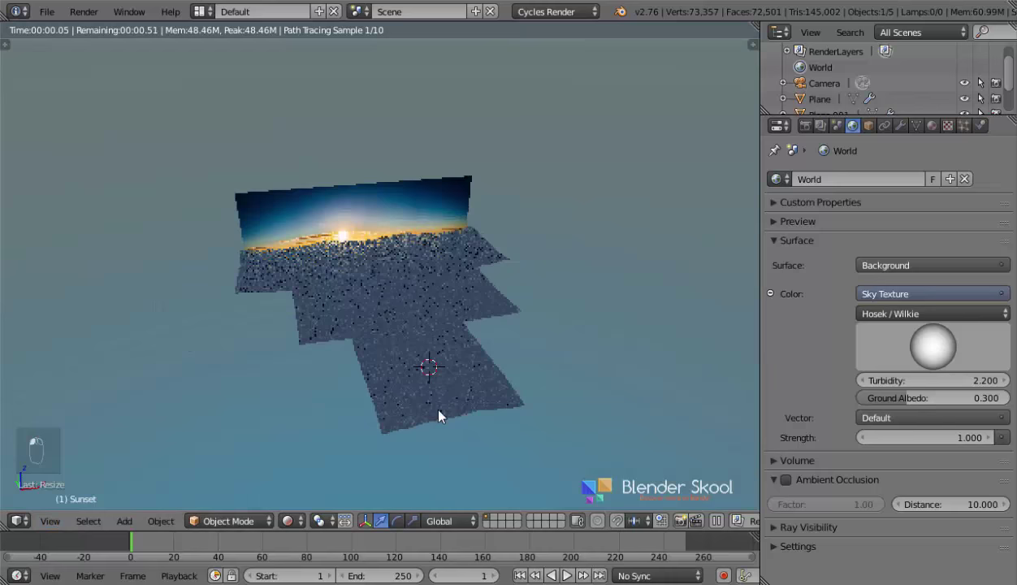
pyautogui.moveTo(463, 341); pyautogui.dragTo(904, 430)
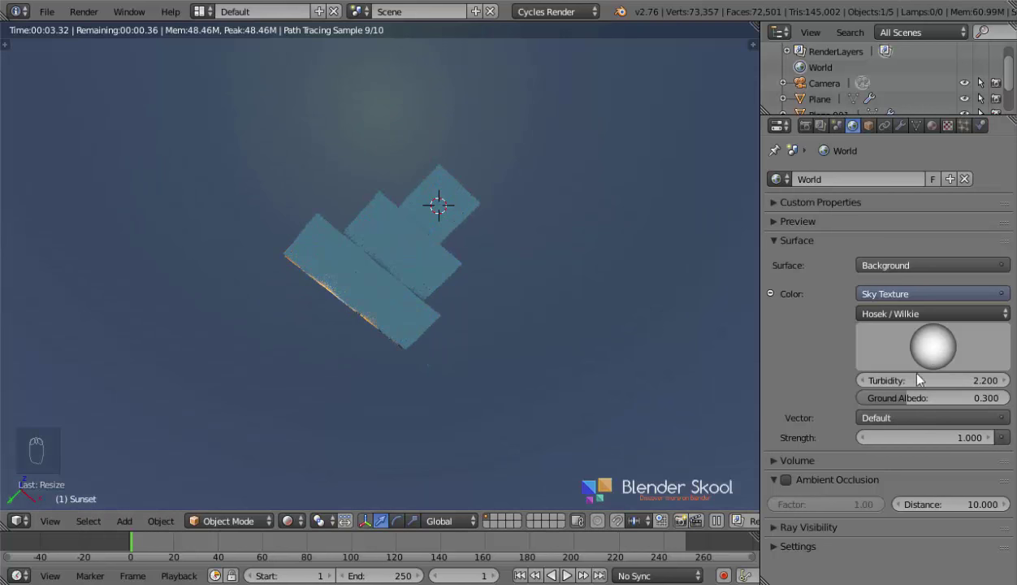
pyautogui.moveTo(400, 340); pyautogui.dragTo(943, 357)
pyautogui.moveTo(943, 357); pyautogui.dragTo(958, 300)
pyautogui.click(945, 357)
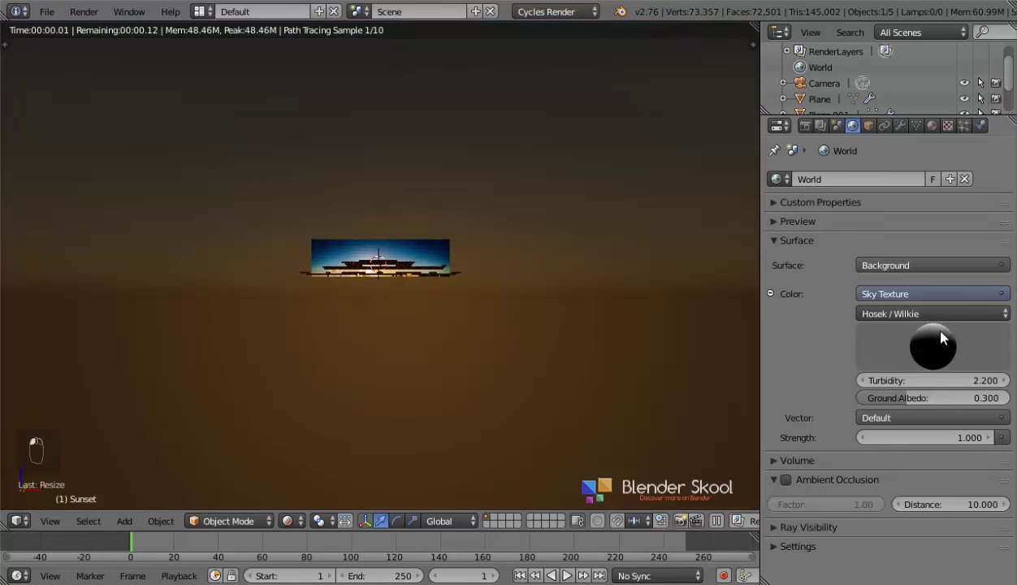
pyautogui.click(567, 287)
# Step: Set the world background strength to 0.5 and check it through the camera
pyautogui.moveTo(957, 359); pyautogui.dragTo(646, 301)
pyautogui.moveTo(955, 354); pyautogui.dragTo(952, 345)
pyautogui.moveTo(287, 390); pyautogui.dragTo(506, 177)
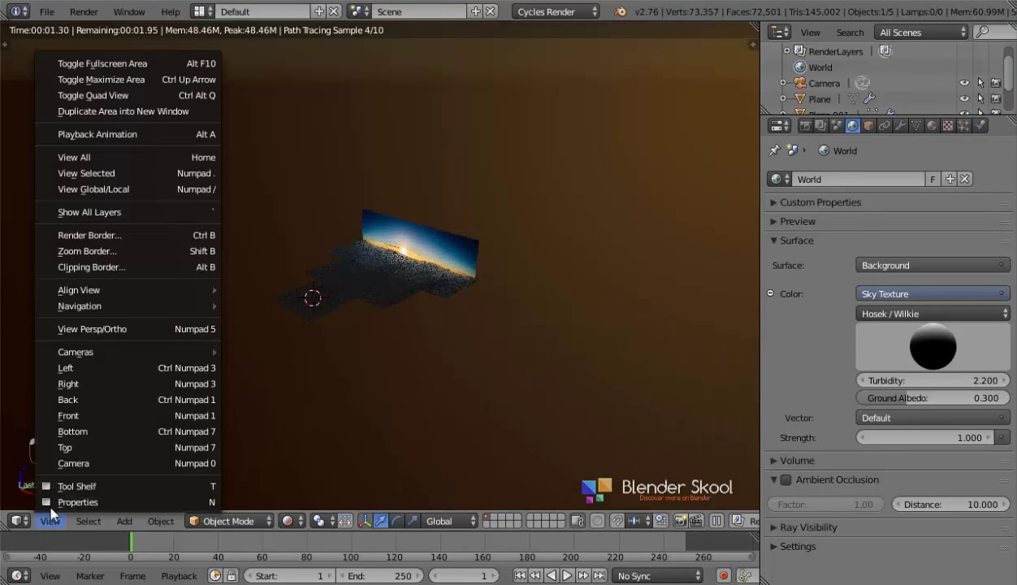
pyautogui.click(80, 462)
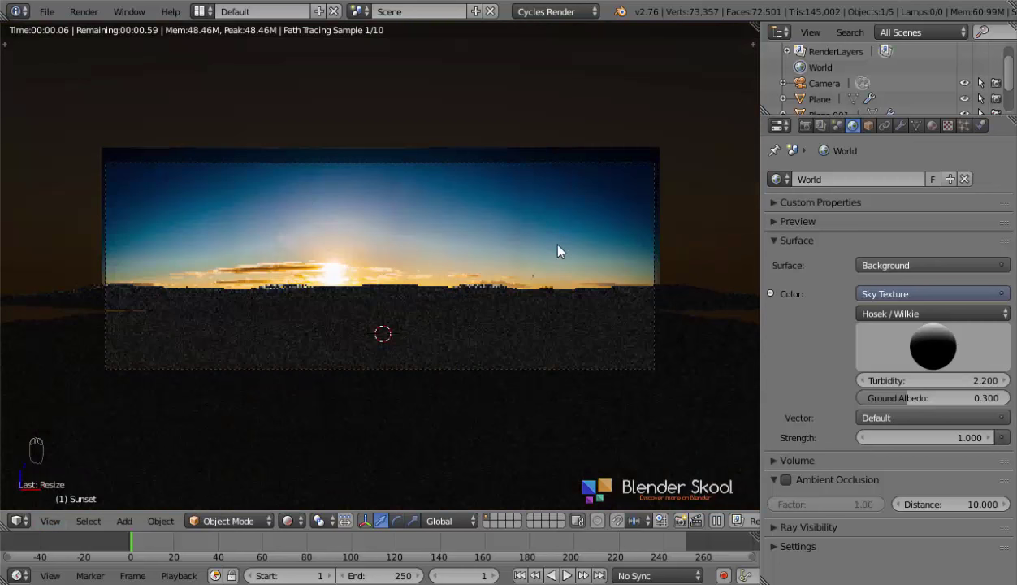
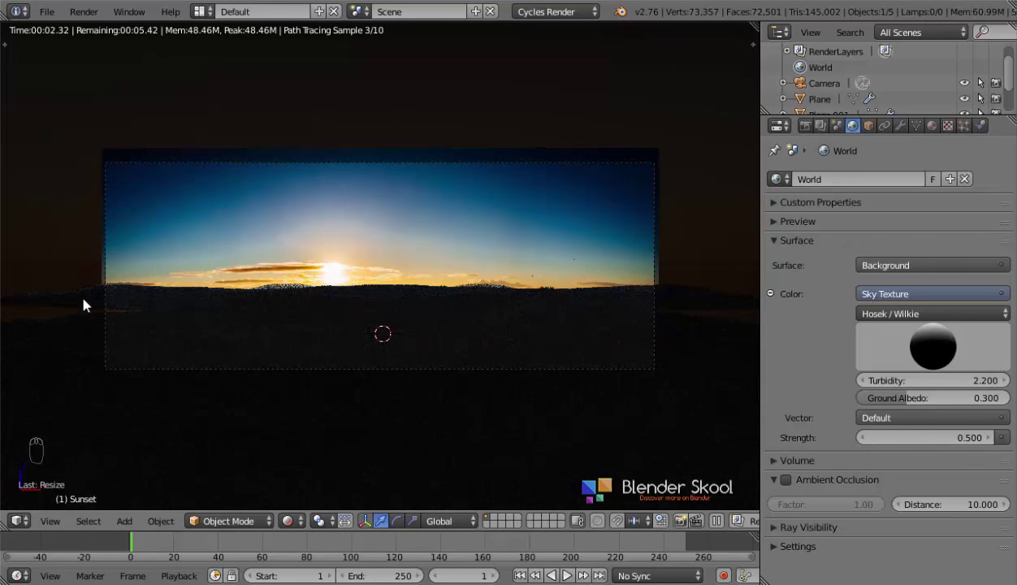
pyautogui.moveTo(86, 303); pyautogui.dragTo(350, 367)
pyautogui.press('g')
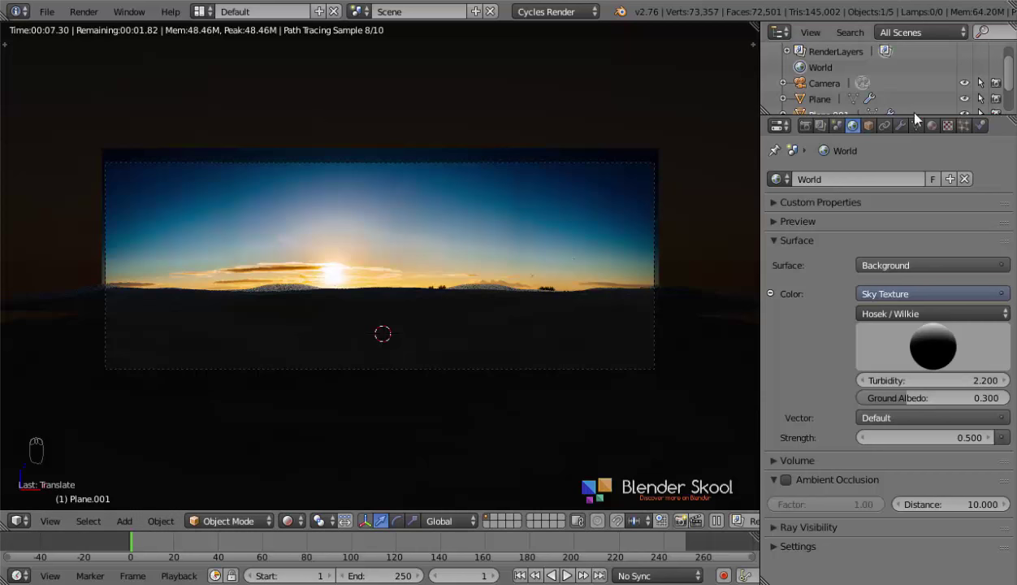
pyautogui.moveTo(942, 129); pyautogui.dragTo(695, 367)
# Step: Create a new material for the ocean plane and show its shader nodes in a Node Editor
pyautogui.press('z')
pyautogui.press('z')
pyautogui.middleClick(651, 428)
pyautogui.middleClick(435, 344)
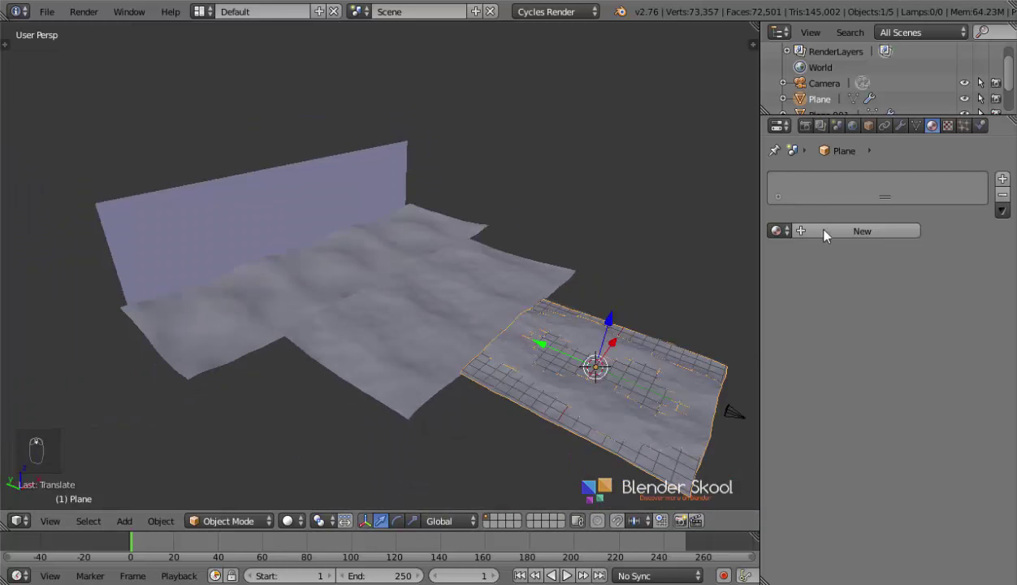
pyautogui.moveTo(828, 235); pyautogui.dragTo(32, 529)
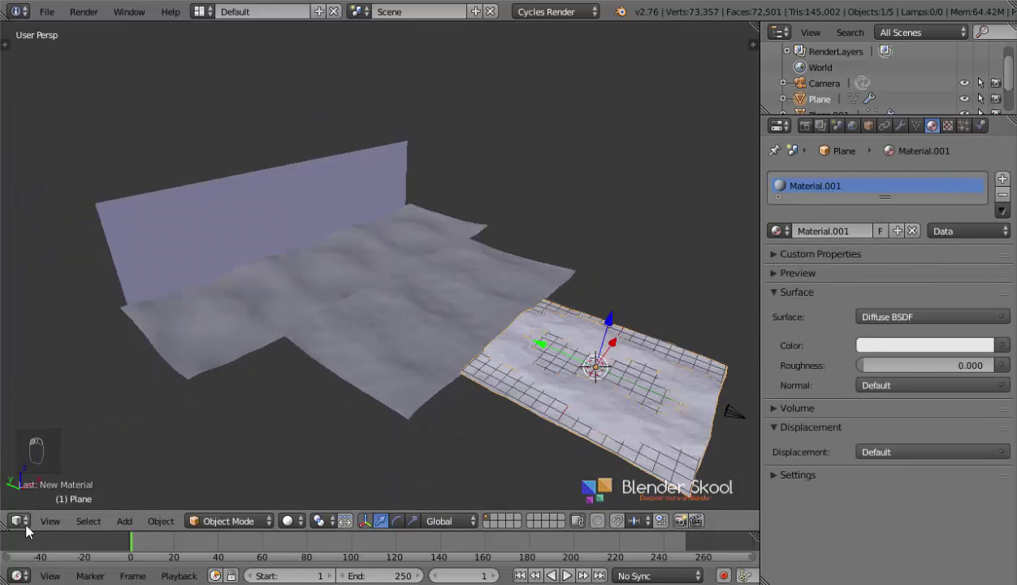
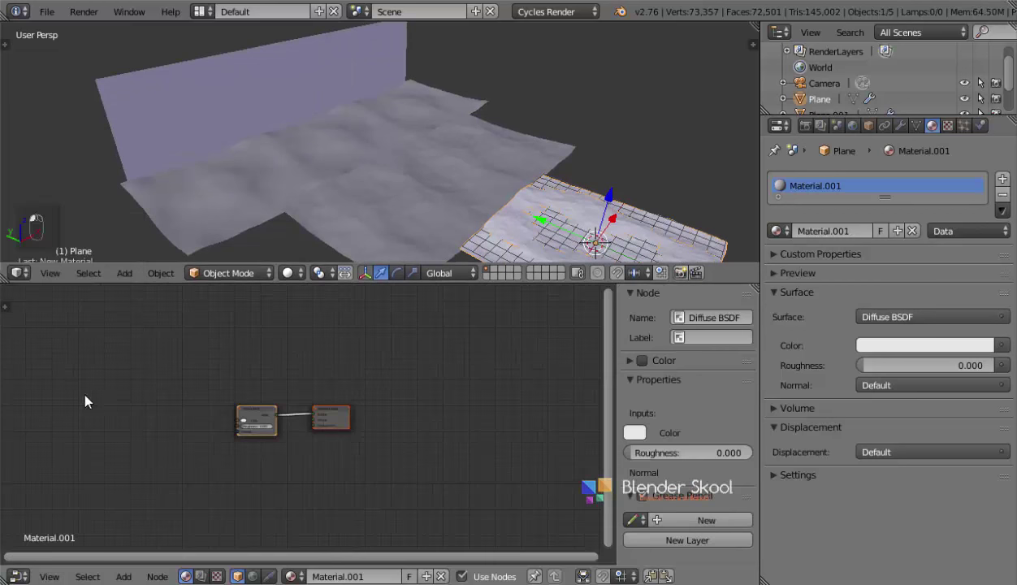
pyautogui.press('n')
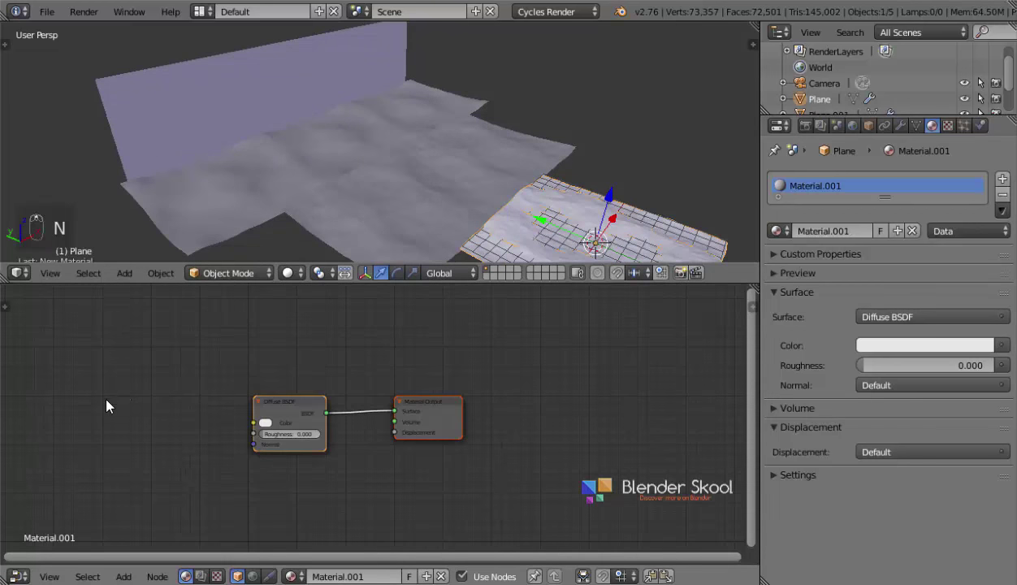
pyautogui.moveTo(417, 411); pyautogui.dragTo(271, 377)
# Step: Replace the Diffuse BSDF with a Glossy BSDF at roughness 0.05 linked to the surface
pyautogui.press('x')
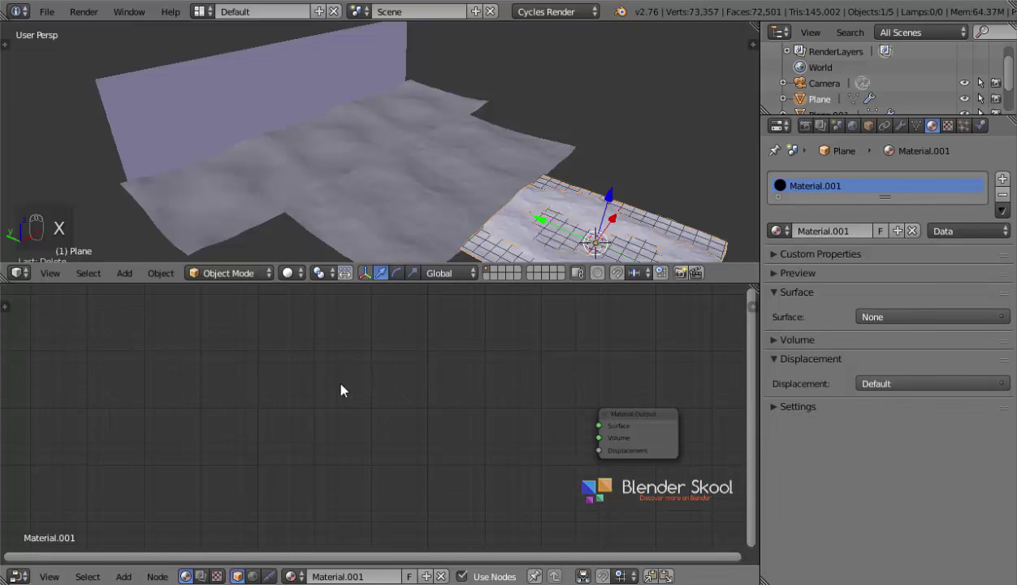
pyautogui.press('shift+a')
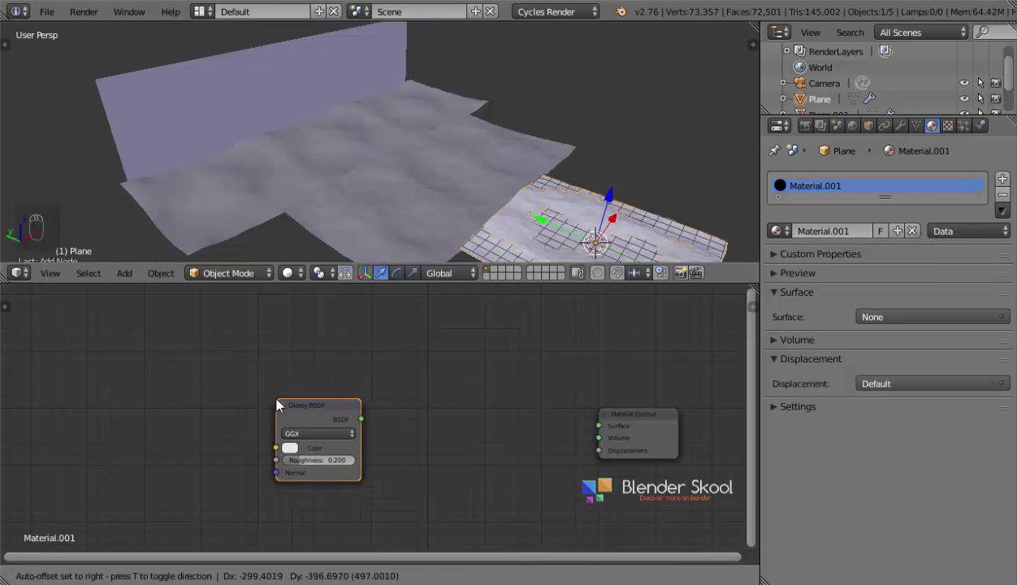
pyautogui.moveTo(379, 434); pyautogui.dragTo(384, 455)
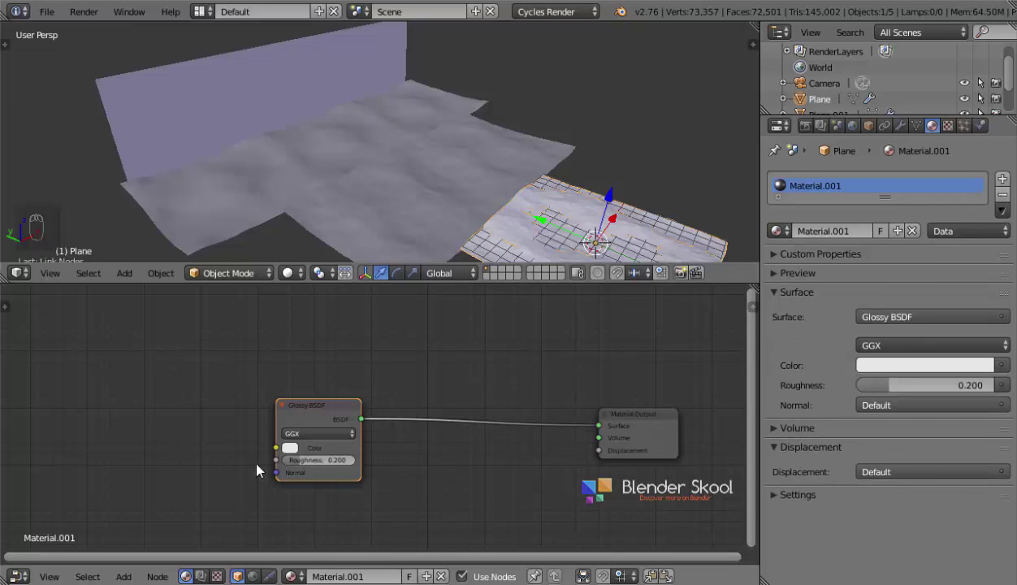
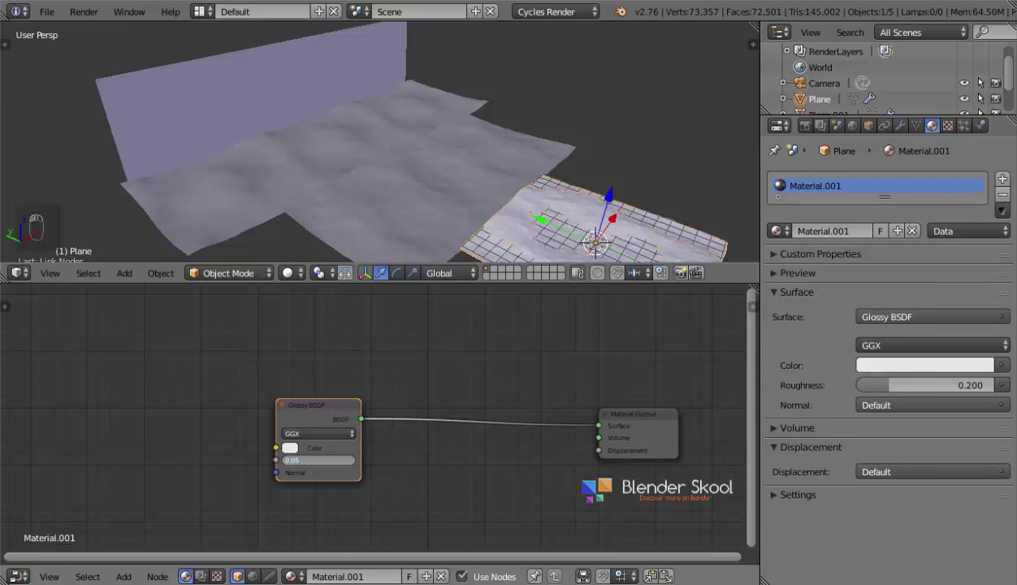
pyautogui.moveTo(300, 279); pyautogui.dragTo(361, 186)
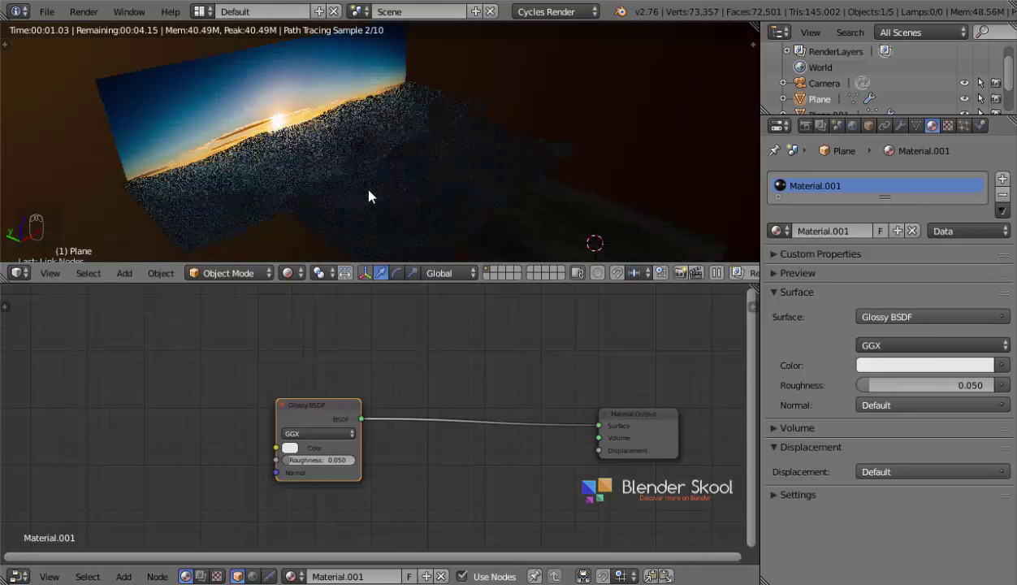
# Step: Preview the glossy water rendered and select the neighbouring ocean plane
pyautogui.press('z')
pyautogui.press('z')
pyautogui.moveTo(431, 202); pyautogui.dragTo(450, 191)
pyautogui.moveTo(450, 192); pyautogui.dragTo(309, 225)
# Step: Link the glossy water material to the other ocean planes with Ctrl+L > Materials
pyautogui.moveTo(347, 162); pyautogui.dragTo(615, 177)
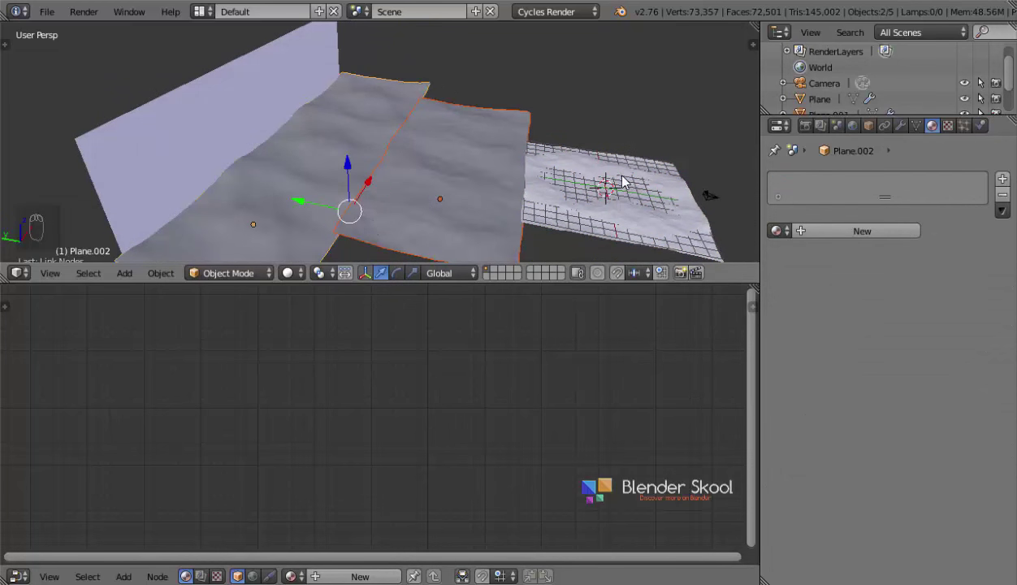
pyautogui.moveTo(620, 184); pyautogui.dragTo(604, 191)
pyautogui.press('ctrl+l')
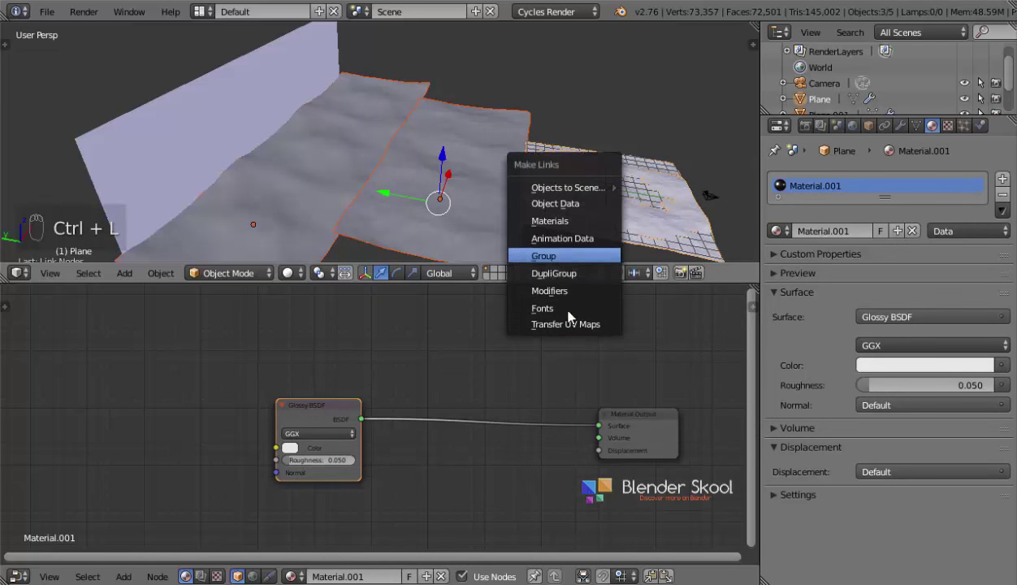
pyautogui.moveTo(437, 169); pyautogui.dragTo(301, 277)
# Step: Preview the shared glossy ocean rendered and bring the shader nodes into view
pyautogui.middleClick(301, 277)
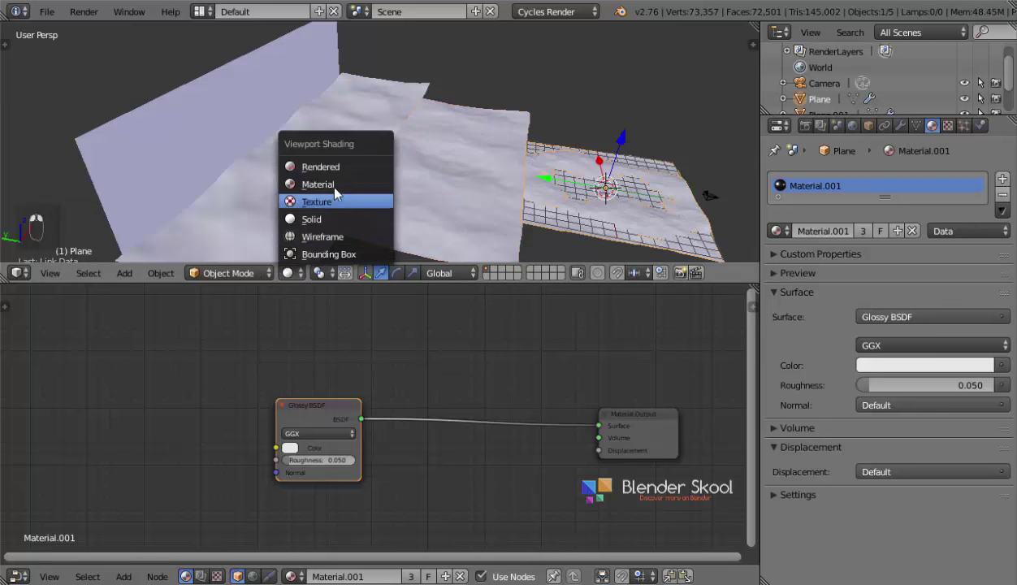
pyautogui.click(344, 177)
pyautogui.moveTo(61, 279); pyautogui.dragTo(402, 191)
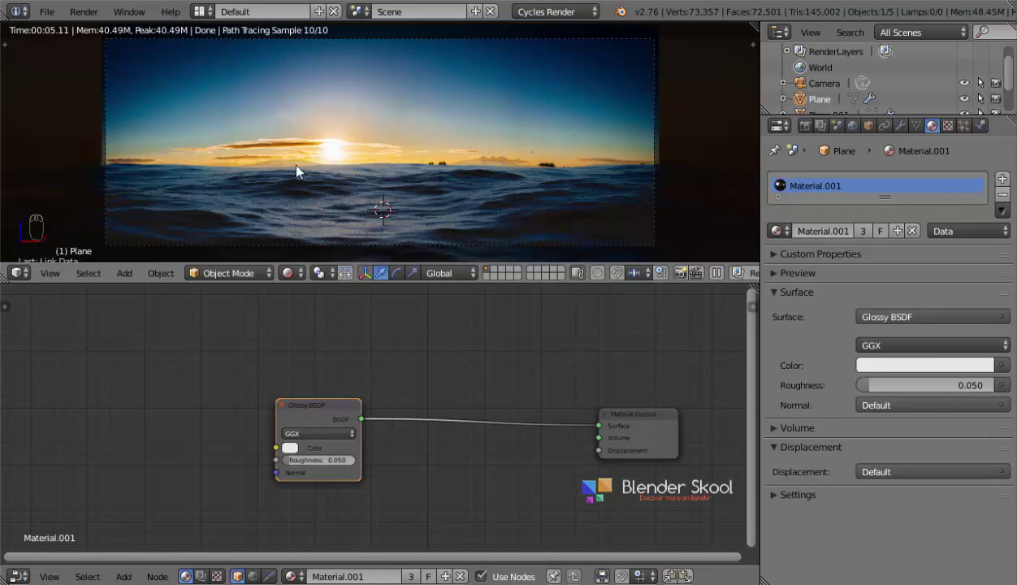
pyautogui.moveTo(346, 470); pyautogui.dragTo(454, 354)
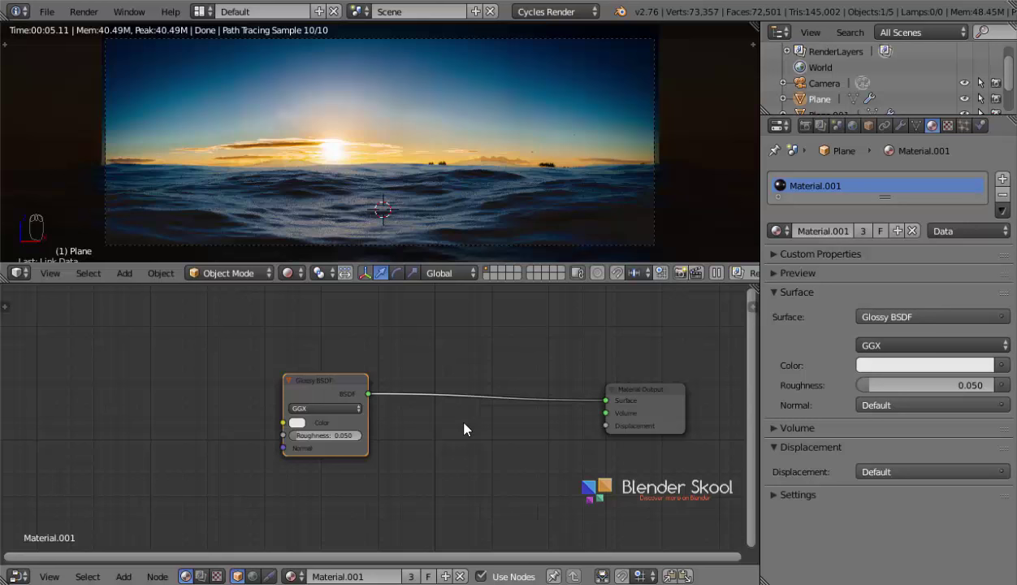
# Step: Insert a Mix Shader between the glossy shader and the material output
pyautogui.press('shift+a')
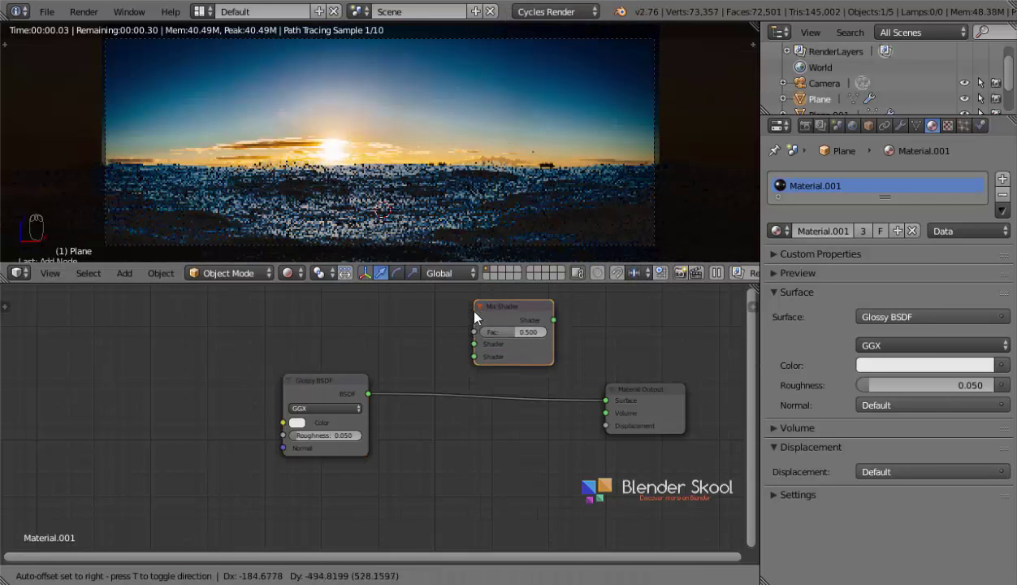
pyautogui.moveTo(455, 363); pyautogui.dragTo(382, 348)
pyautogui.click(382, 348)
# Step: Add a Glass BSDF with IOR 1.333 into the mix shader's second input
pyautogui.press('shift+a')
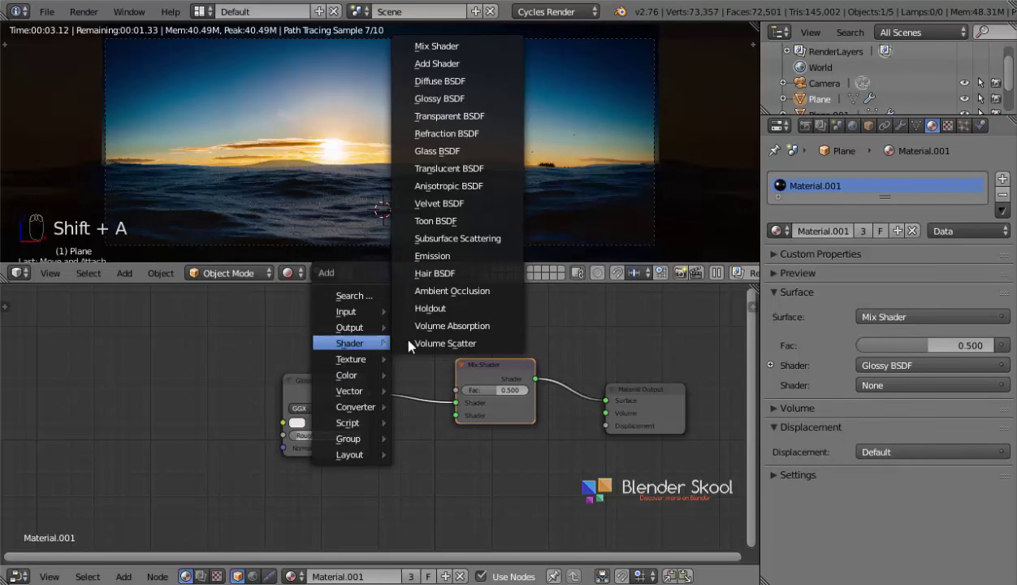
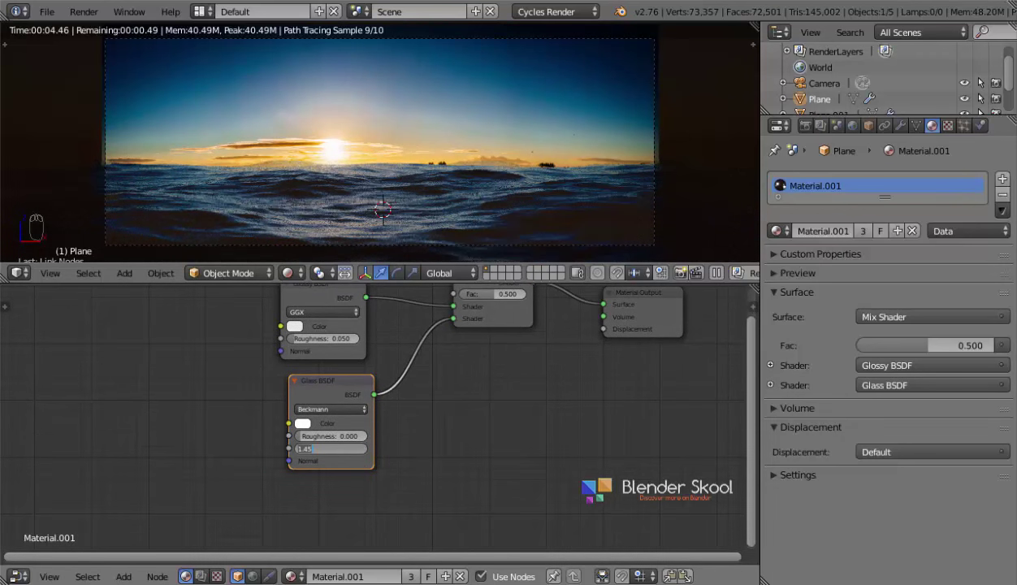
pyautogui.press('3')
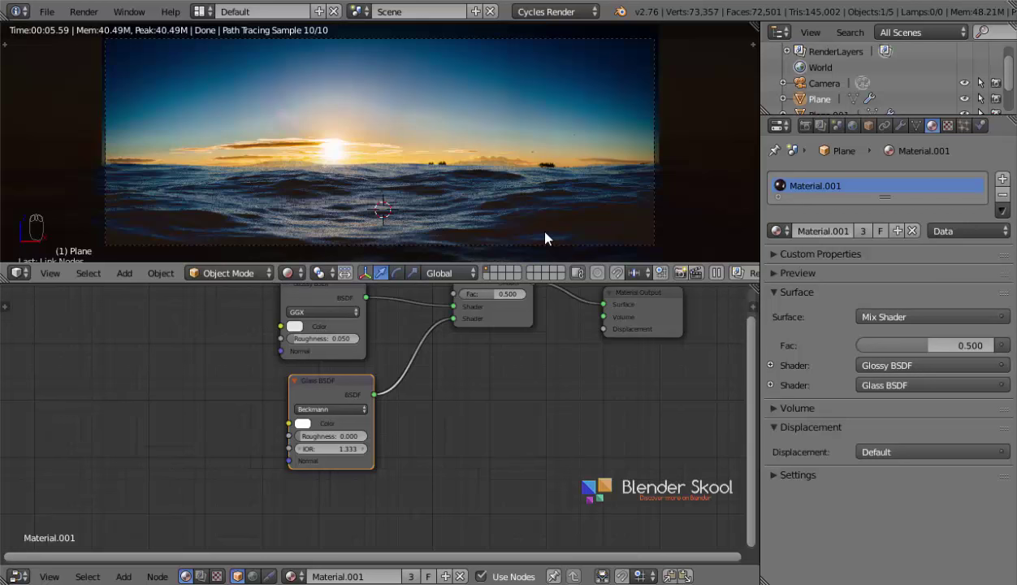
pyautogui.click(908, 135)
# Step: Raise the Ocean modifier resolution to 25 and check the render dimensions
pyautogui.middleClick(572, 204)
pyautogui.moveTo(671, 223); pyautogui.dragTo(556, 234)
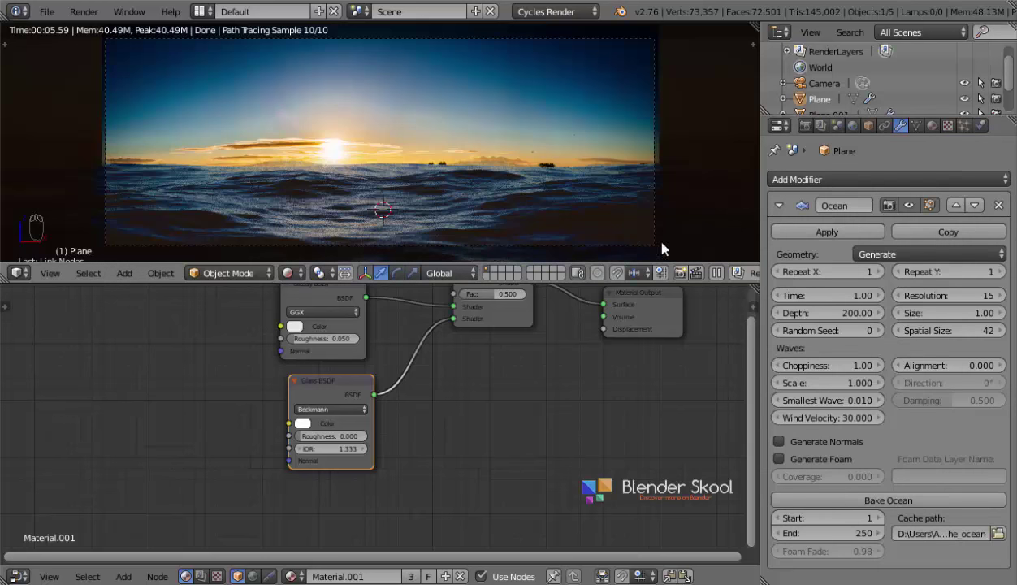
pyautogui.moveTo(932, 295); pyautogui.dragTo(819, 136)
pyautogui.moveTo(815, 128); pyautogui.dragTo(999, 101)
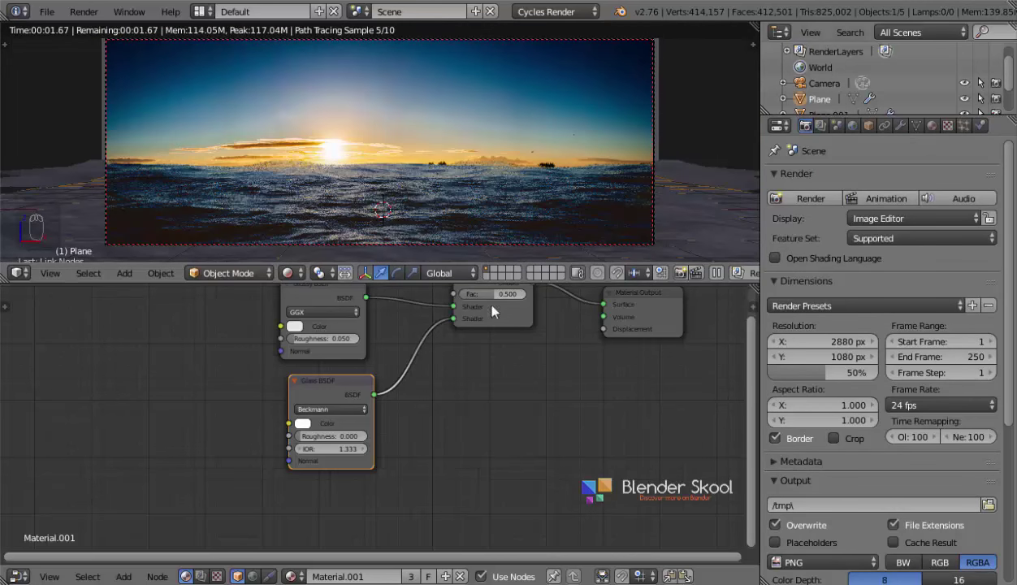
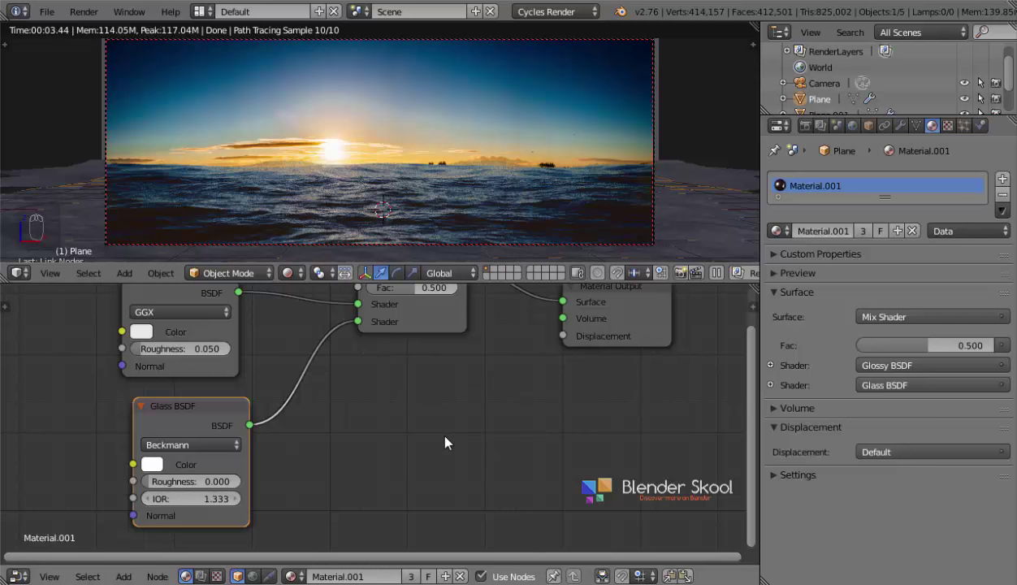
# Step: Bring up the node-adding list to add a Noise Texture to Material.001
pyautogui.press('shift+a')
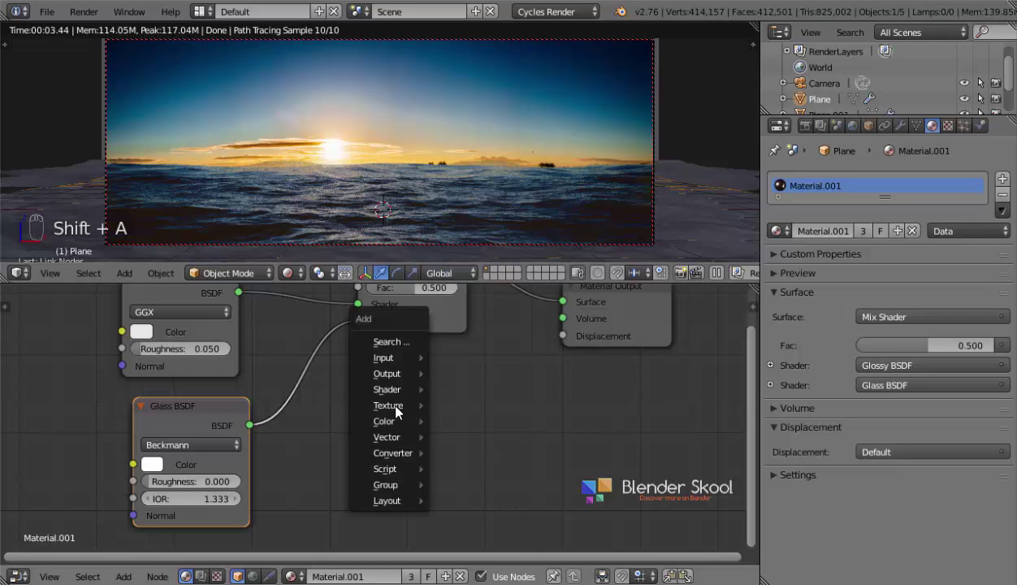
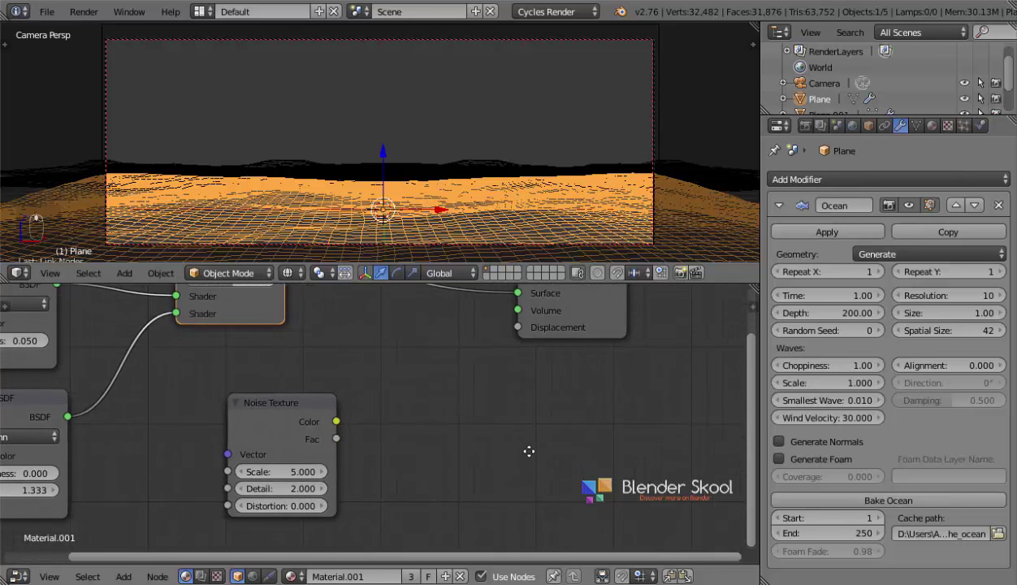
# Step: Drive the material displacement with the texture factor through a Multiply math node at 0.5
pyautogui.moveTo(276, 427); pyautogui.dragTo(342, 446)
pyautogui.click(521, 335)
pyautogui.press('shift+a')
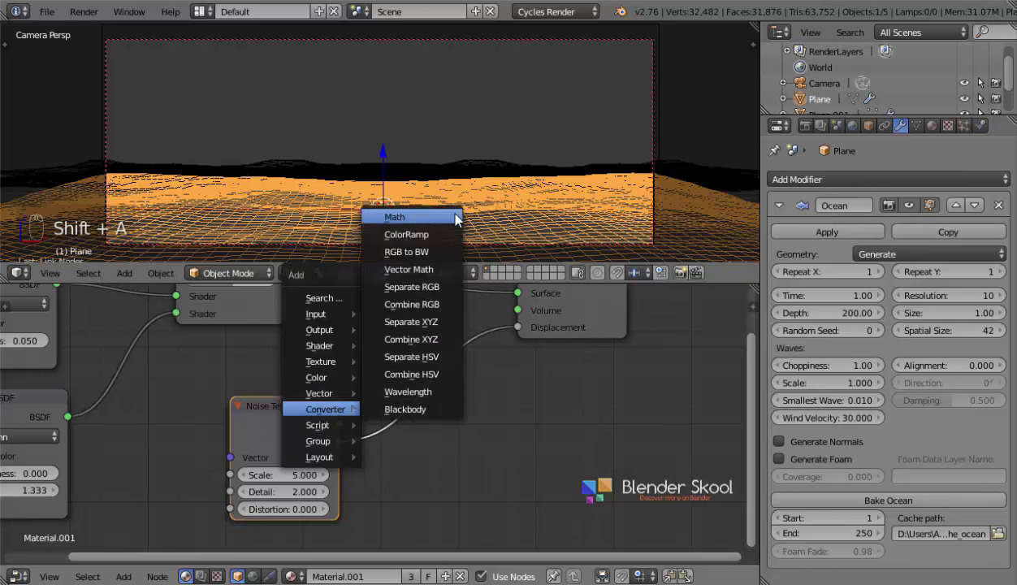
pyautogui.moveTo(512, 433); pyautogui.dragTo(382, 315)
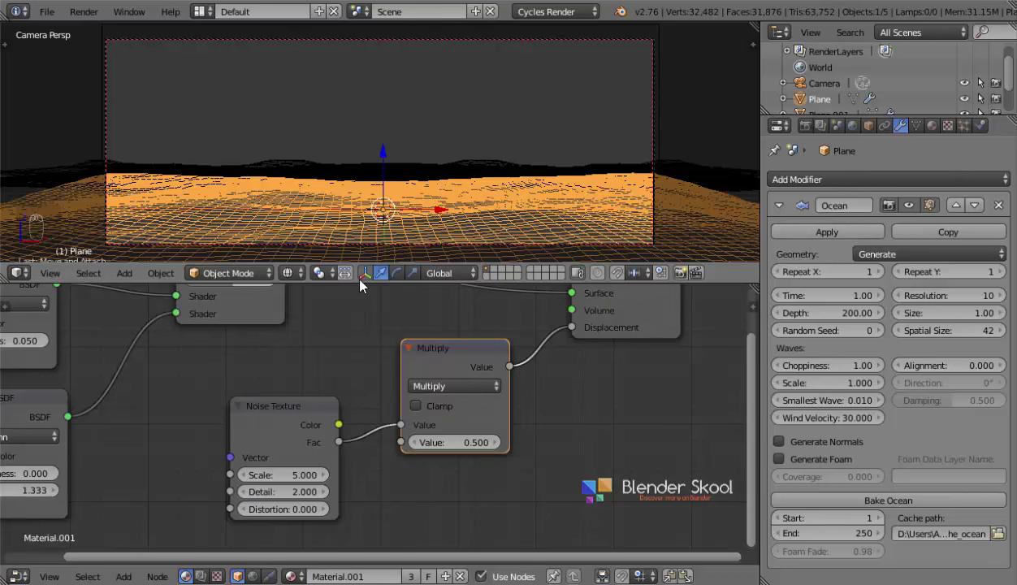
# Step: Preview the displaced ocean rendered, then return to solid shading over the whole scene
pyautogui.moveTo(289, 281); pyautogui.dragTo(470, 464)
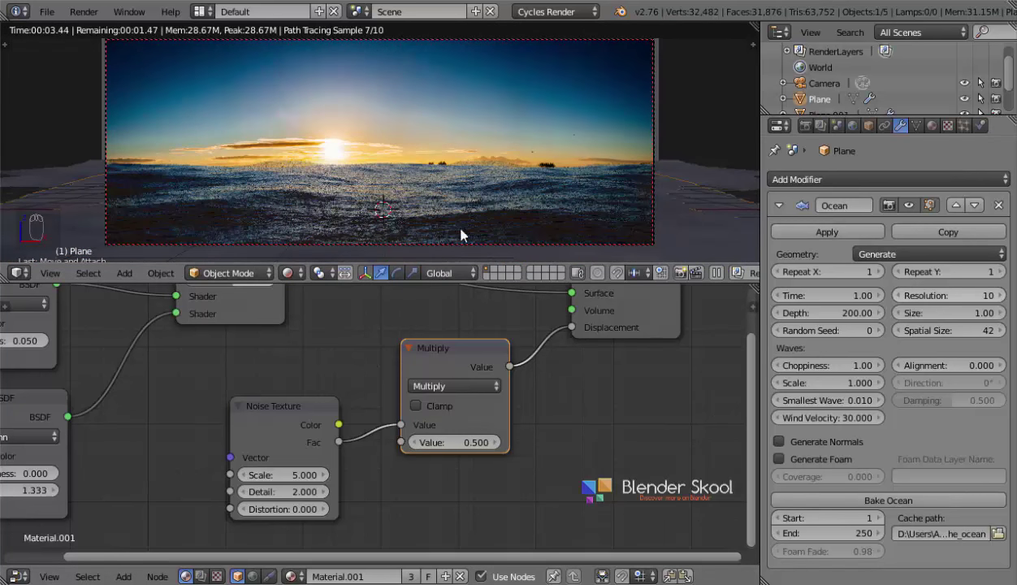
pyautogui.middleClick(419, 207)
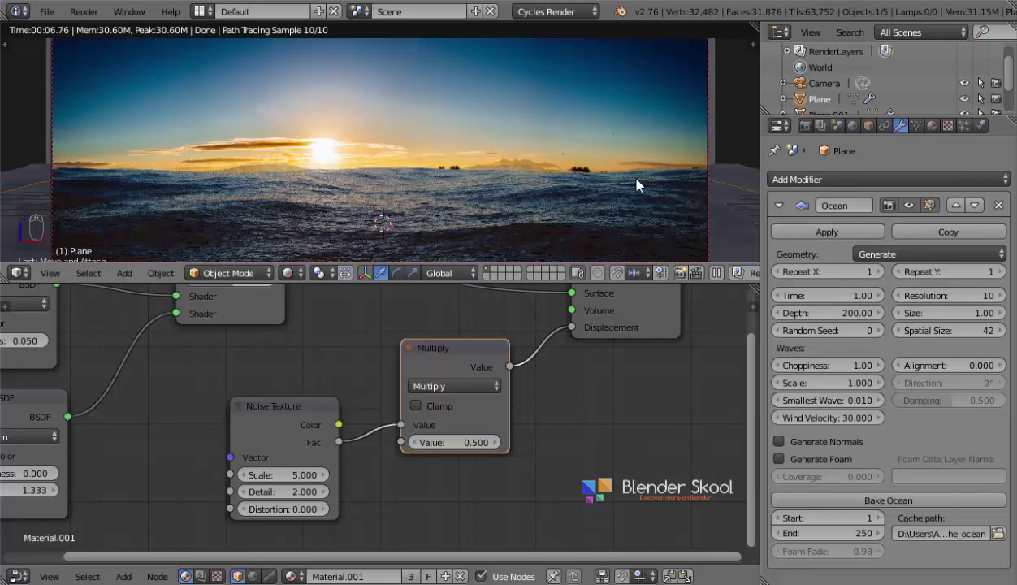
pyautogui.moveTo(547, 190); pyautogui.dragTo(254, 168)
pyautogui.press('z')
pyautogui.press('z')
pyautogui.middleClick(285, 179)
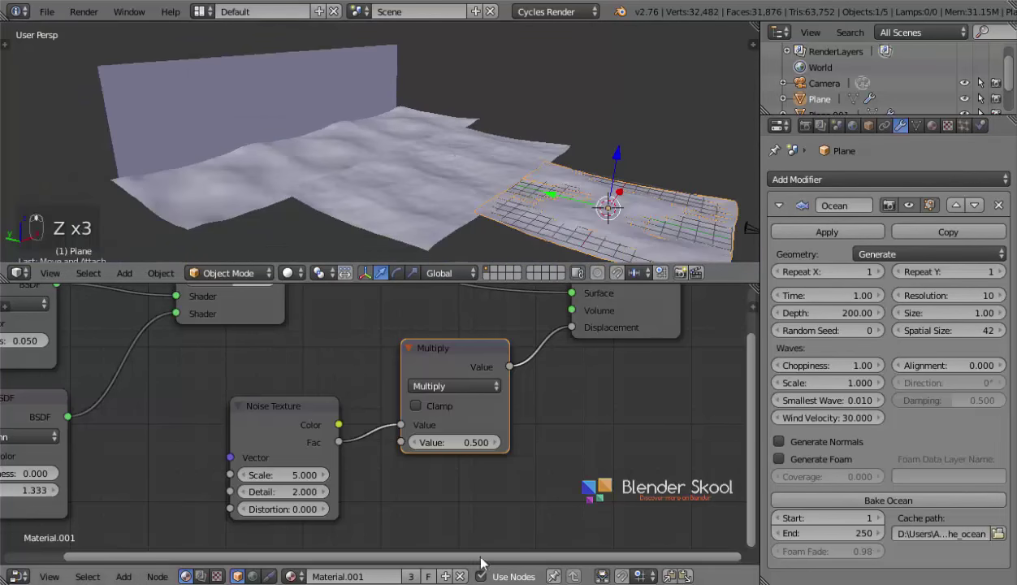
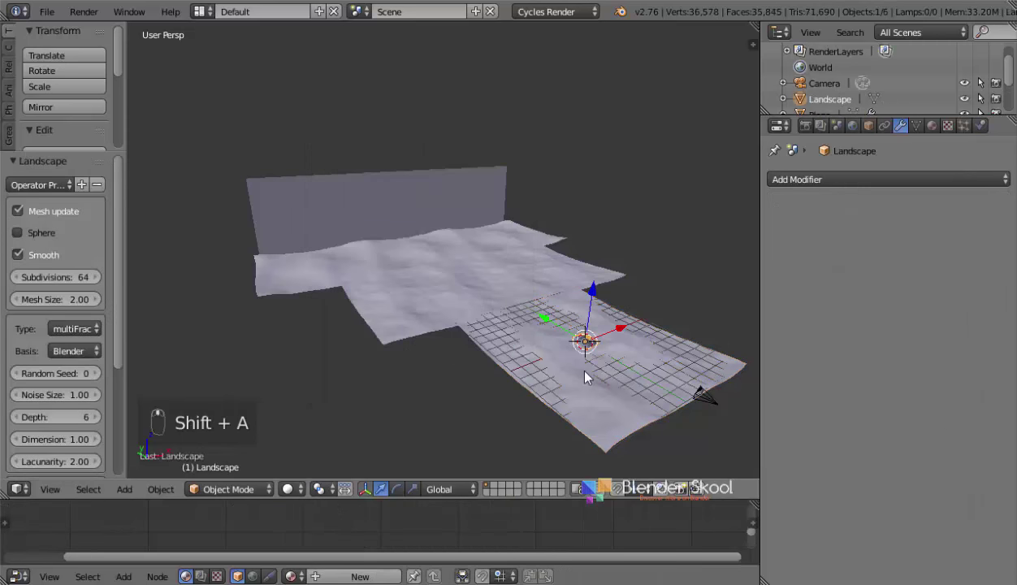
# Step: Scale the small Landscape patch up into a large hill
pyautogui.middleClick(556, 366)
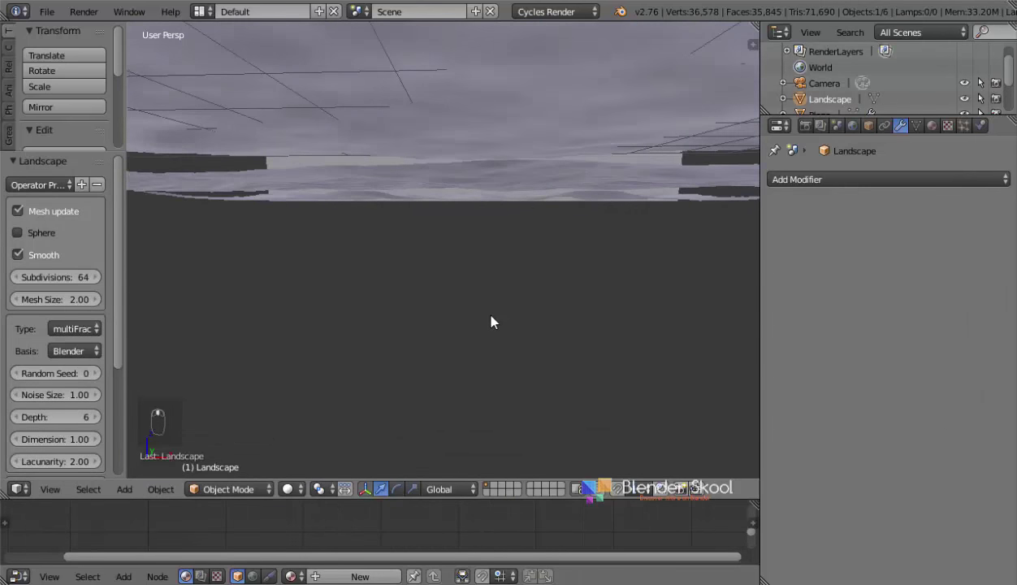
pyautogui.middleClick(483, 331)
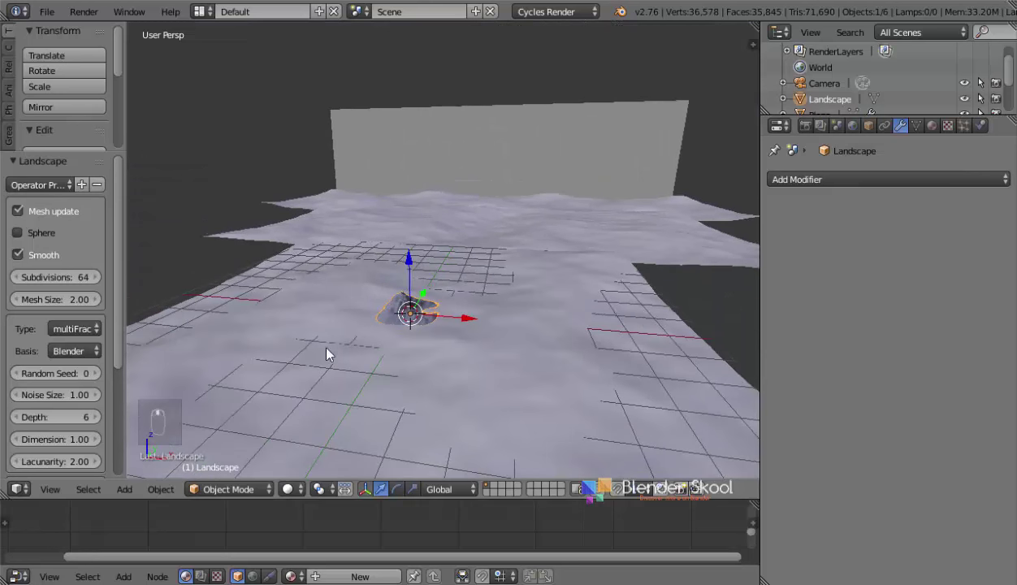
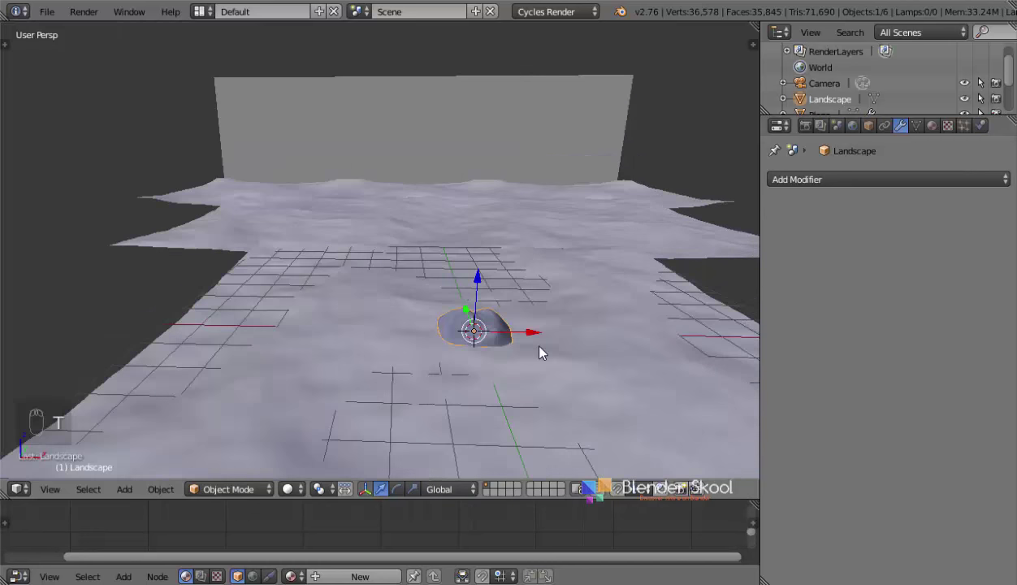
pyautogui.press('s')
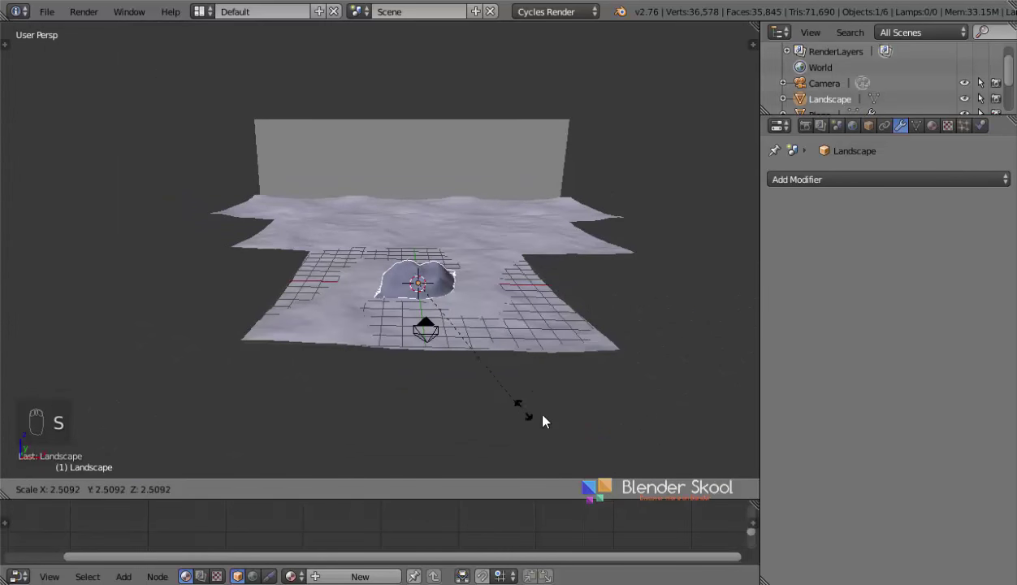
pyautogui.middleClick(274, 389)
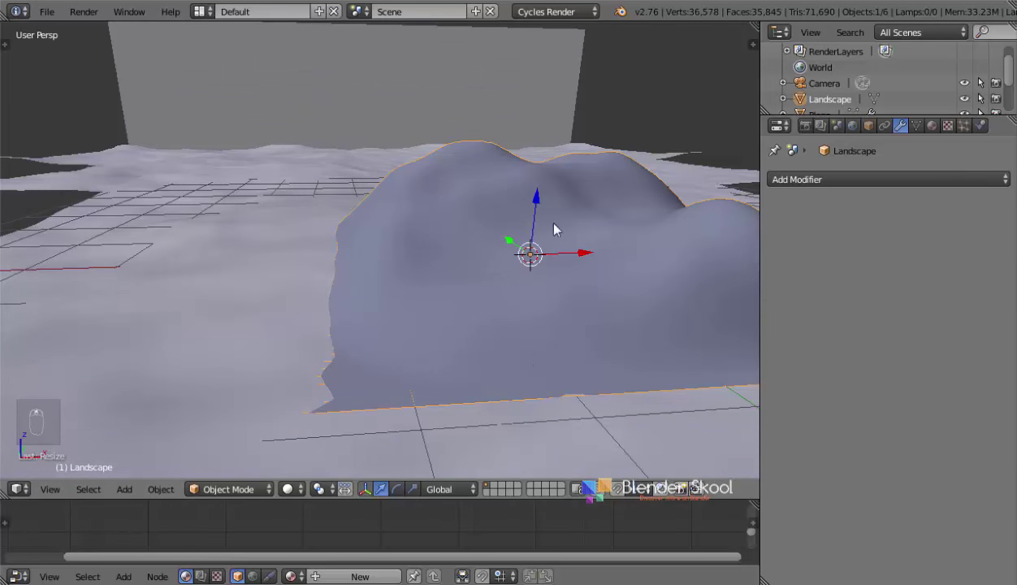
# Step: In Edit Mode select all vertices, apply smooth shading from the specials menu and return to object mode
pyautogui.press('Tab')
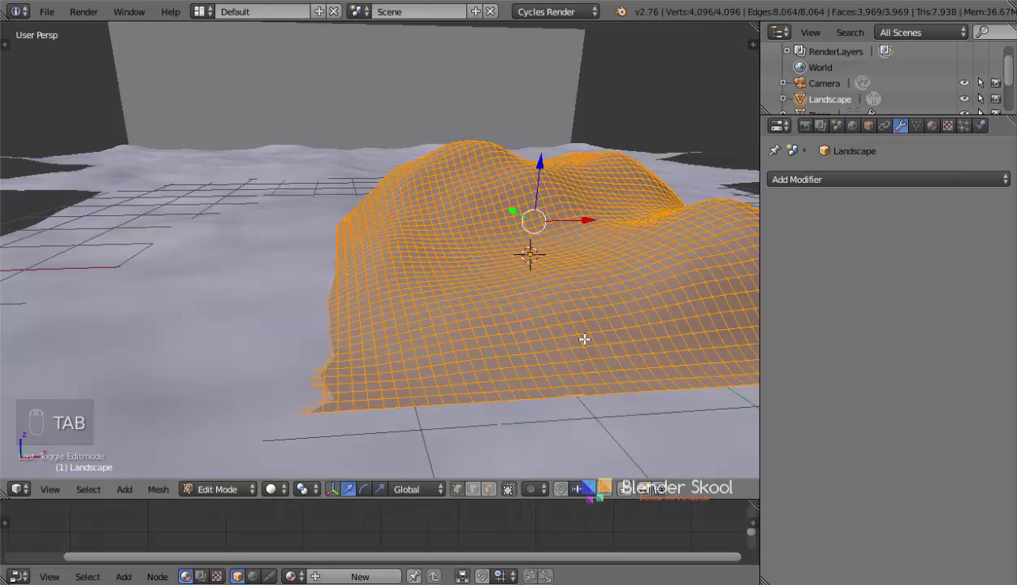
pyautogui.press('a')
pyautogui.press('a')
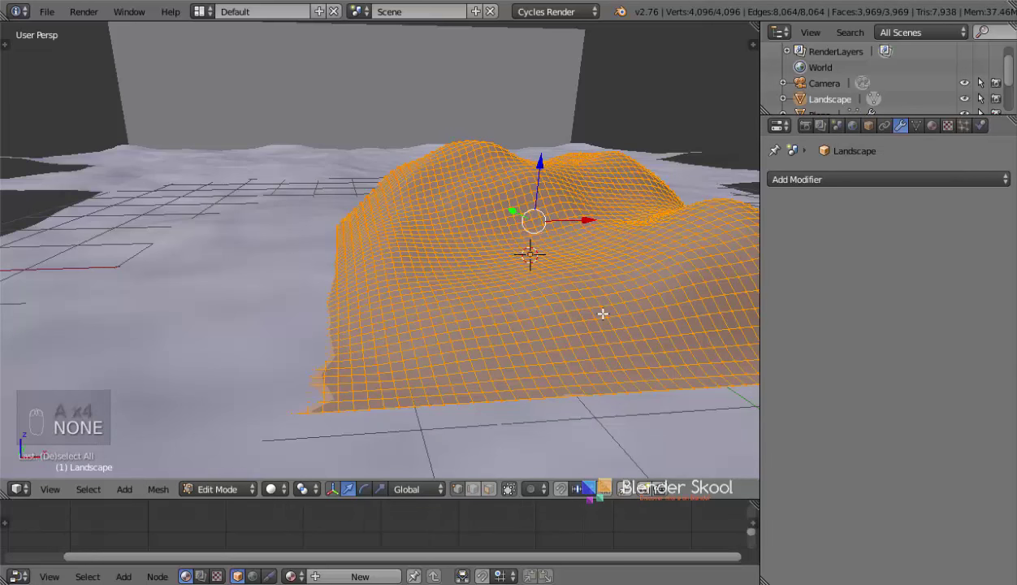
pyautogui.press('a')
pyautogui.press('a')
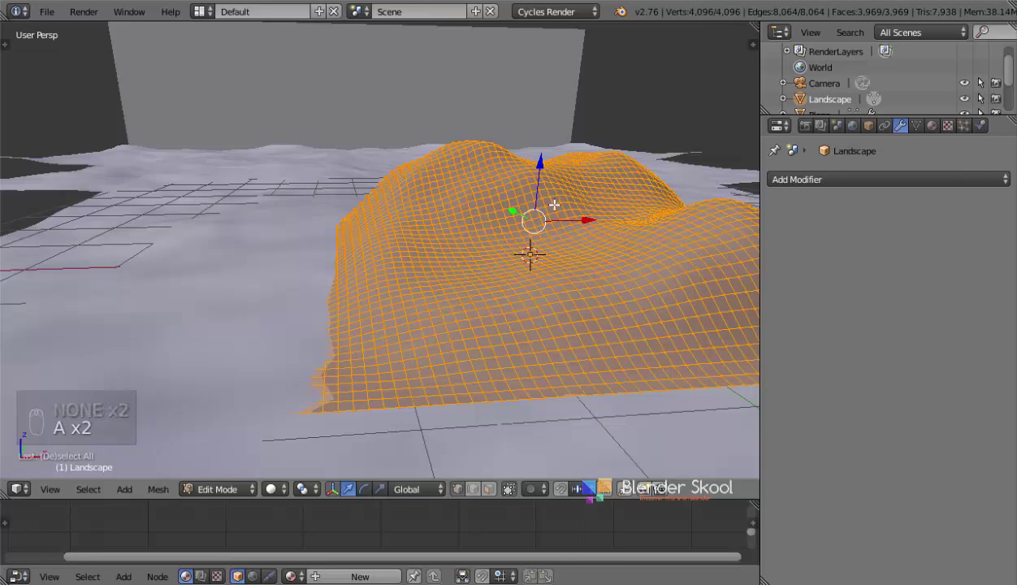
pyautogui.press('w')
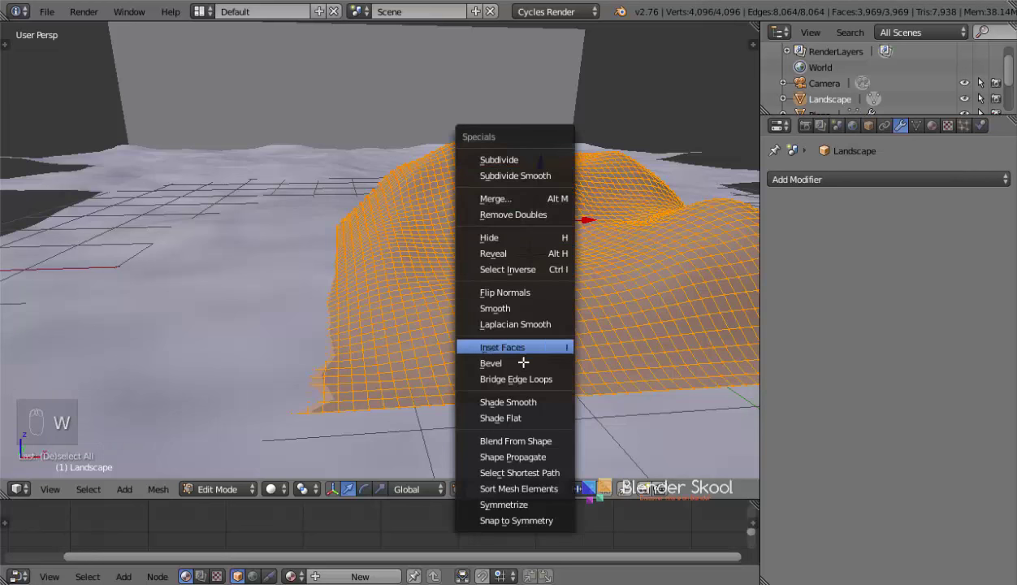
pyautogui.press('Tab')
pyautogui.middleClick(613, 281)
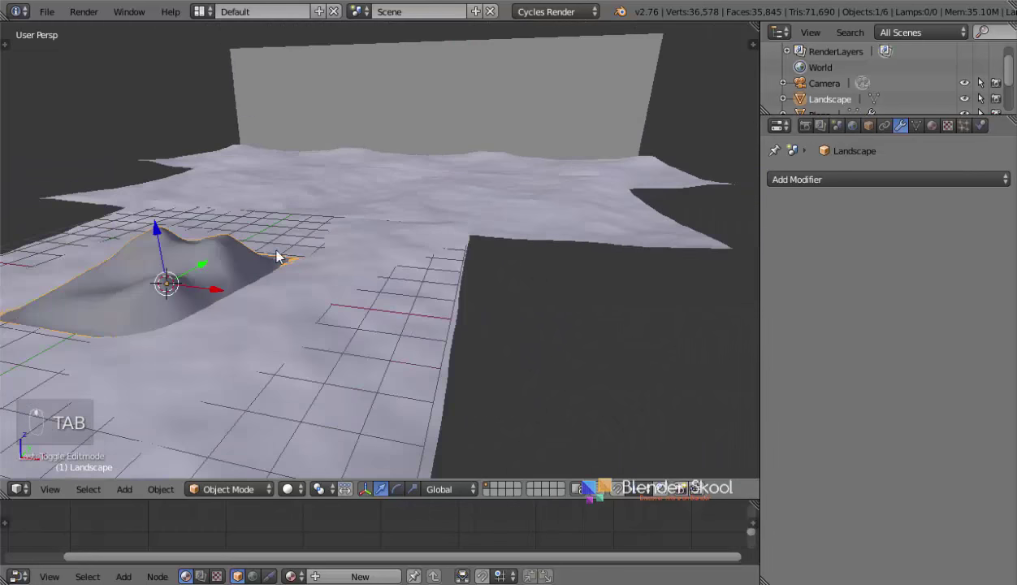
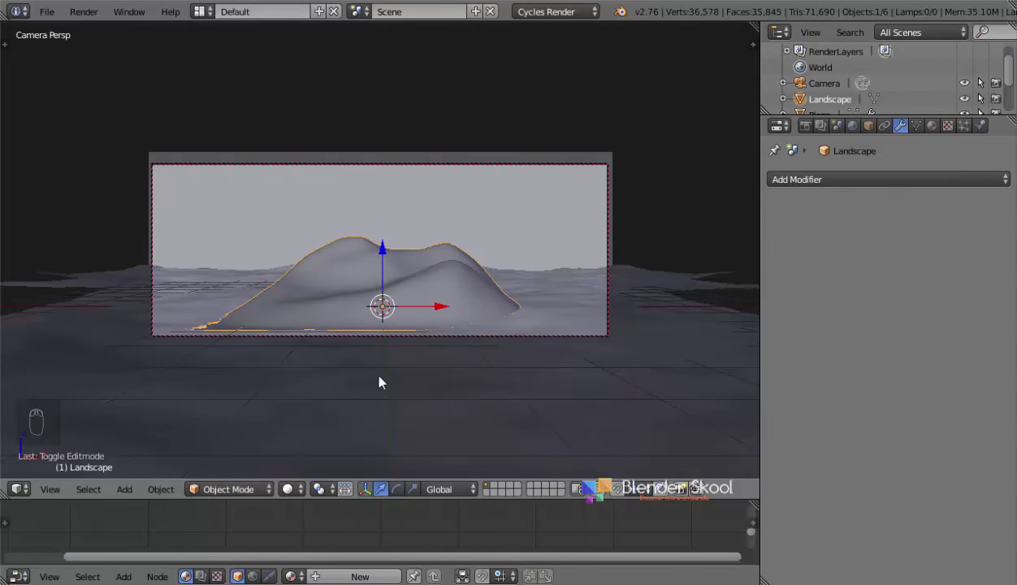
# Step: Move the Landscape hill to the right edge of the camera frame and reshape its slope with proportional editing
pyautogui.press('g')
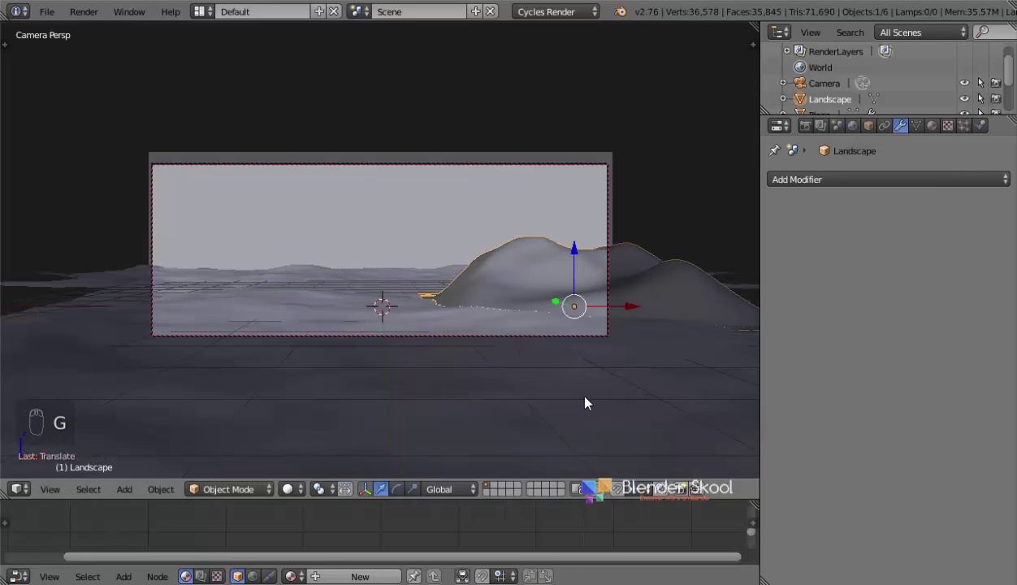
pyautogui.press('g')
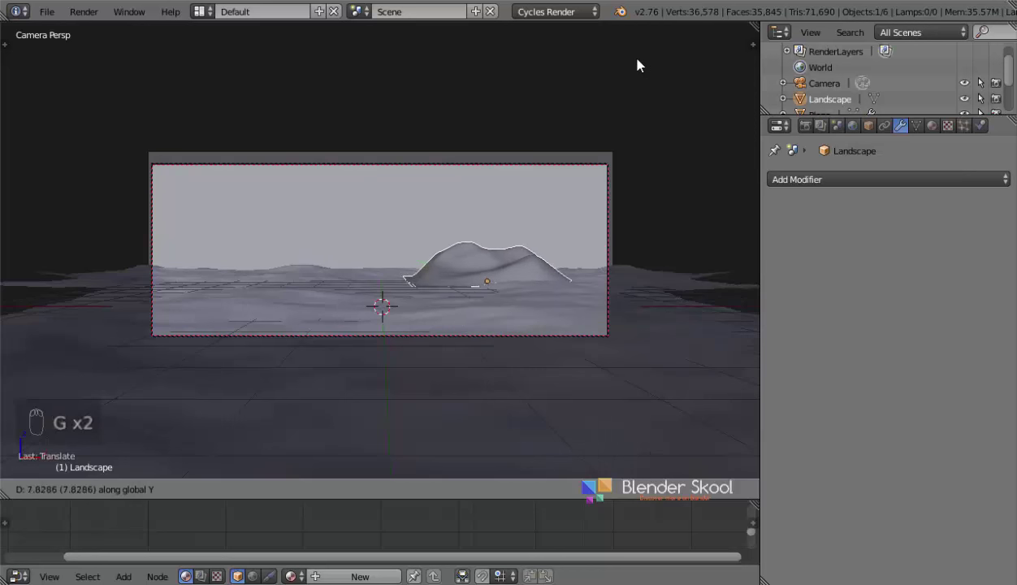
pyautogui.press('r')
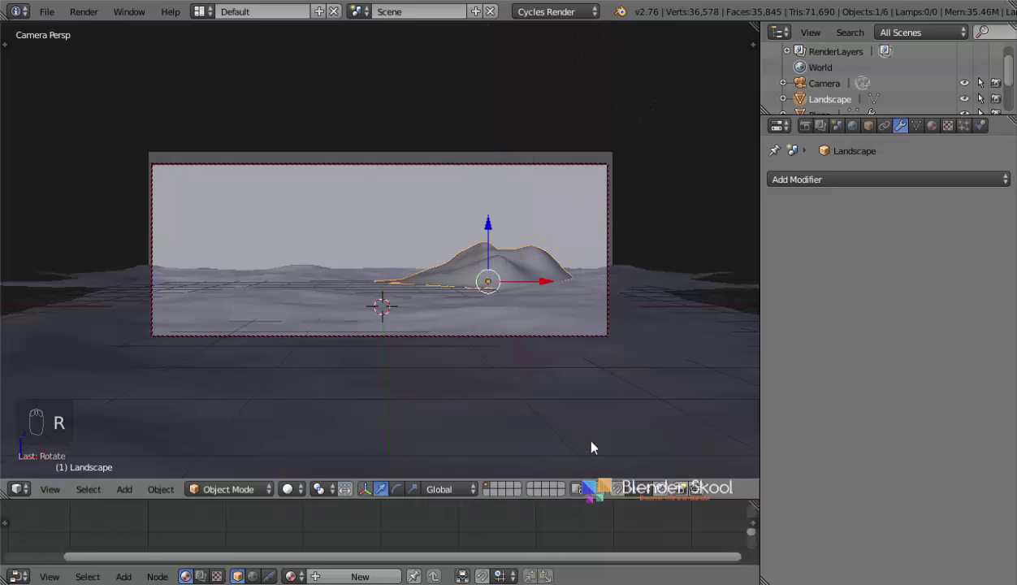
pyautogui.press('g')
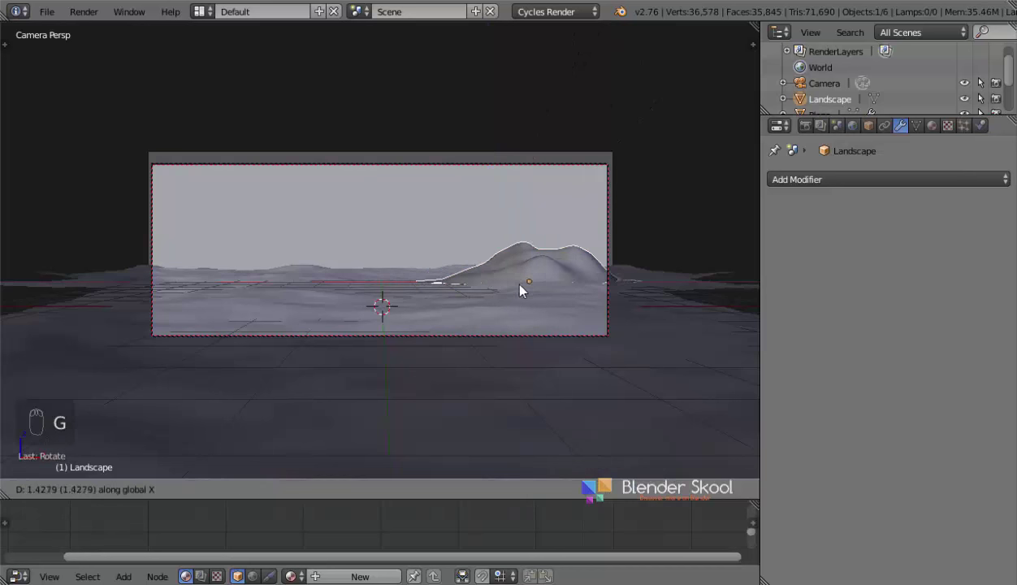
pyautogui.press('g')
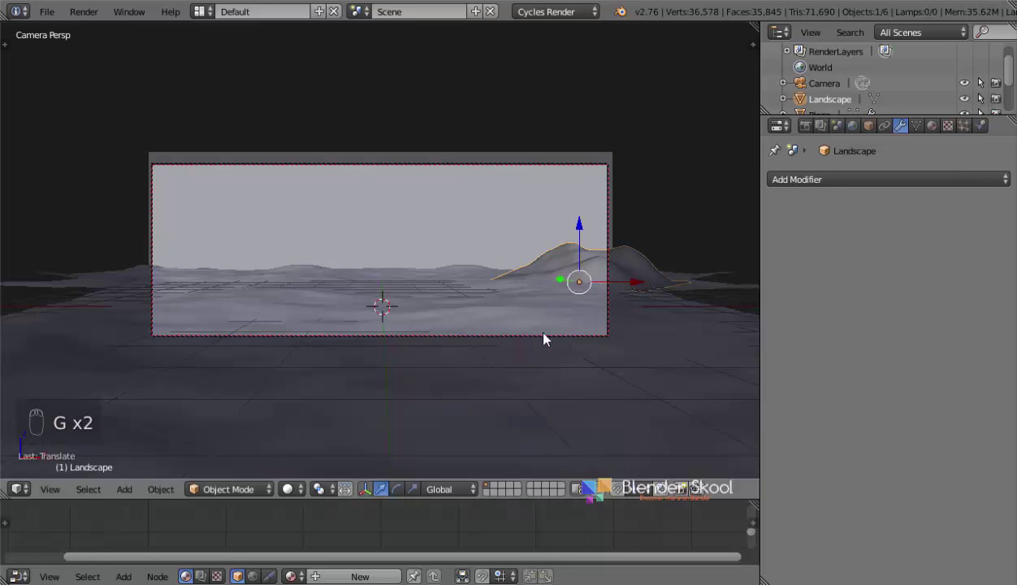
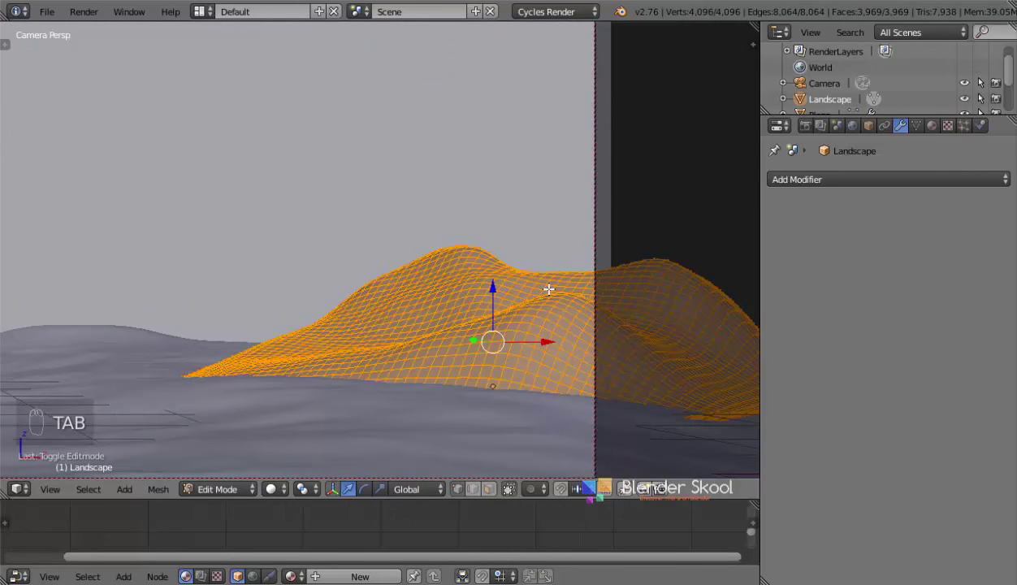
pyautogui.moveTo(543, 488); pyautogui.dragTo(552, 459)
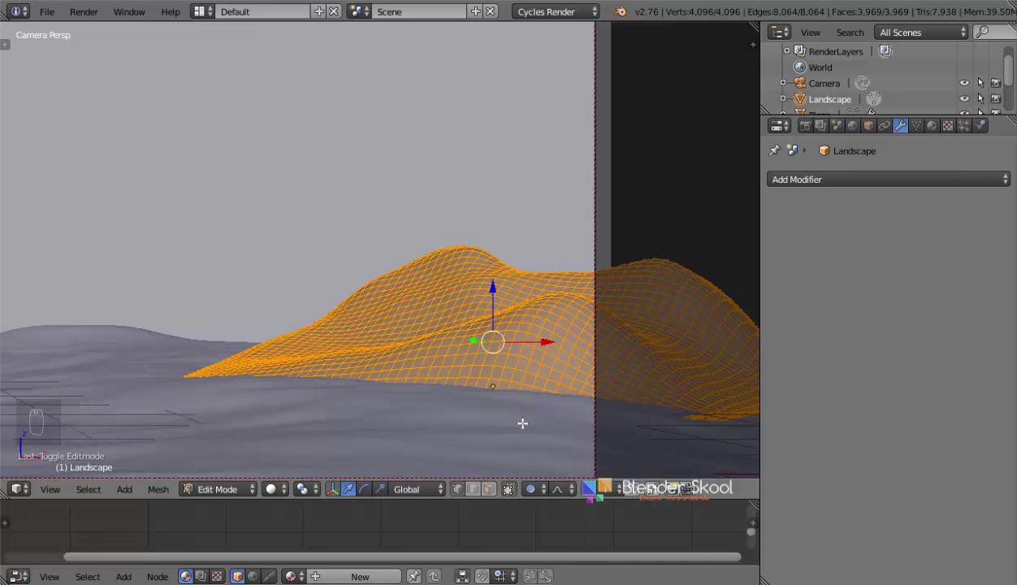
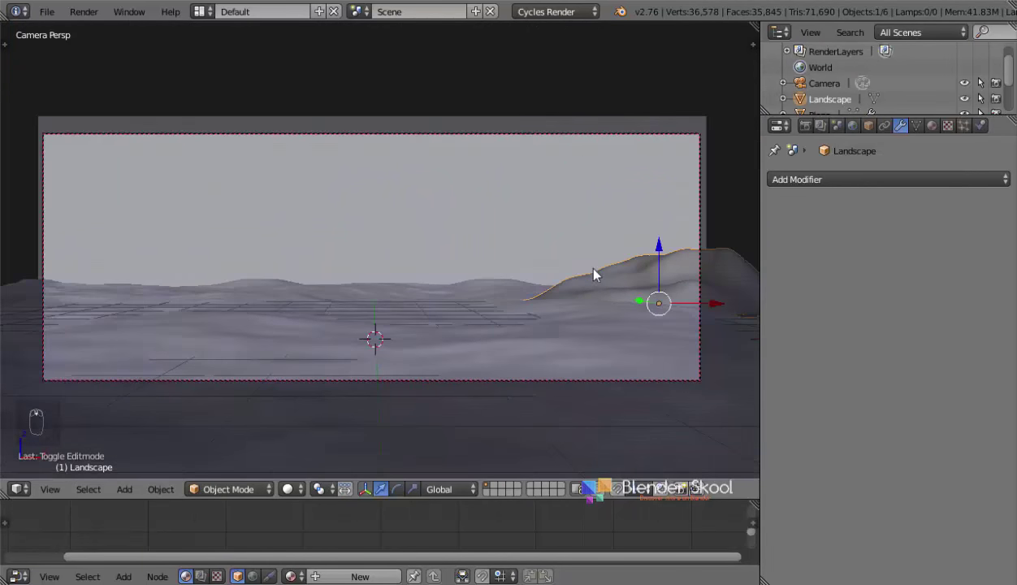
# Step: Append the palm tree trunk and fronds from another file into empty layer 2 and inspect it
pyautogui.press('2')
pyautogui.moveTo(291, 261); pyautogui.dragTo(479, 514)
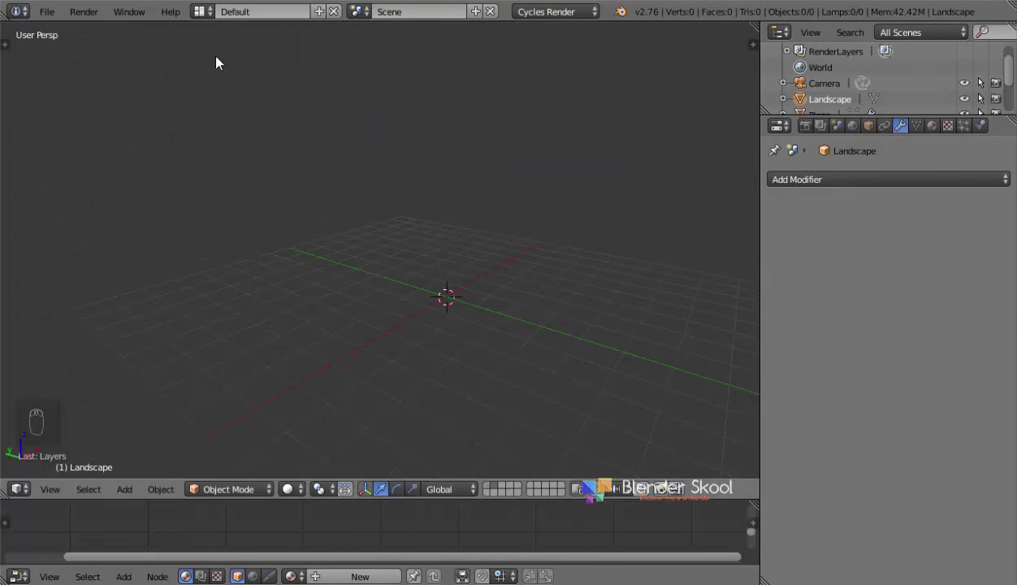
pyautogui.click(61, 22)
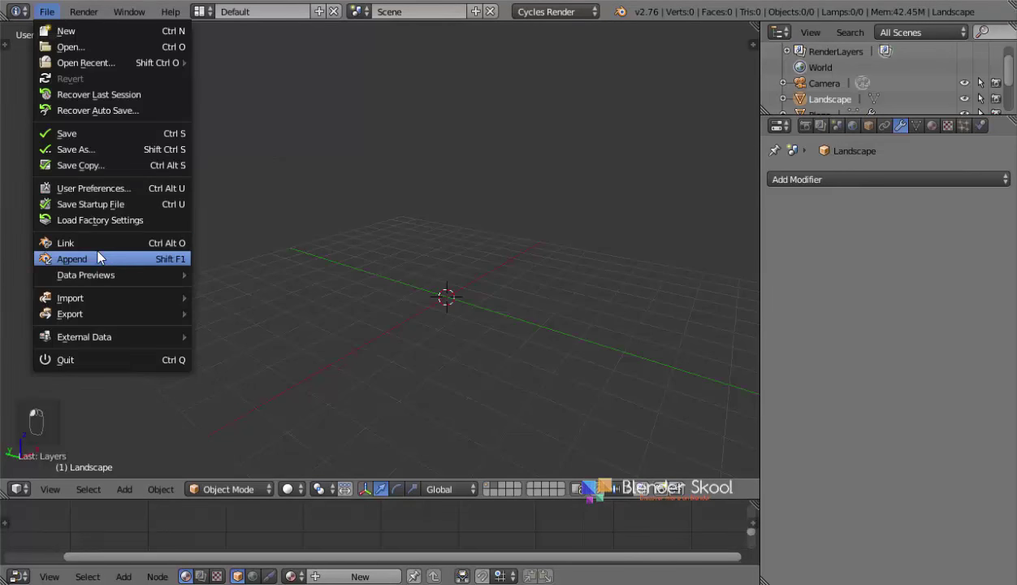
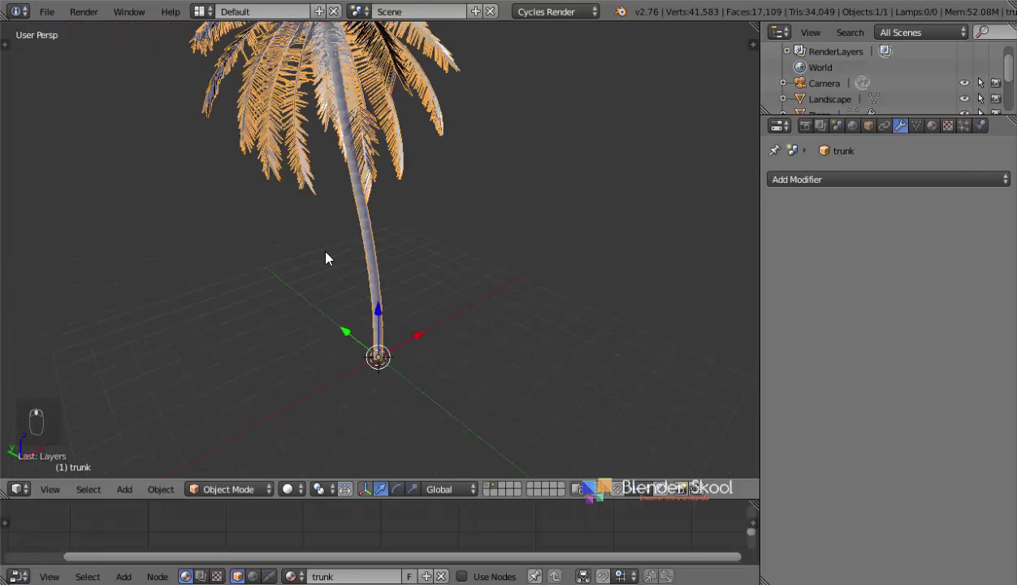
pyautogui.moveTo(868, 129); pyautogui.dragTo(800, 432)
pyautogui.moveTo(800, 432); pyautogui.dragTo(412, 196)
# Step: Back on layer 1, set the Landscape particles to 50 rendered as the trunk Dupli Object
pyautogui.press('1')
pyautogui.middleClick(398, 235)
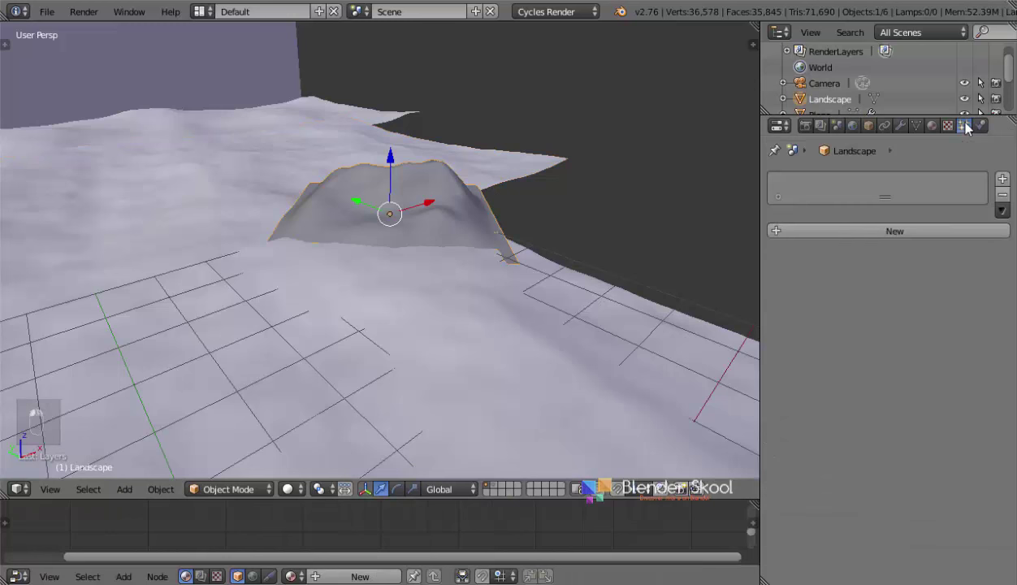
pyautogui.moveTo(463, 207); pyautogui.dragTo(873, 238)
pyautogui.moveTo(873, 239); pyautogui.dragTo(847, 356)
pyautogui.moveTo(815, 361); pyautogui.dragTo(799, 385)
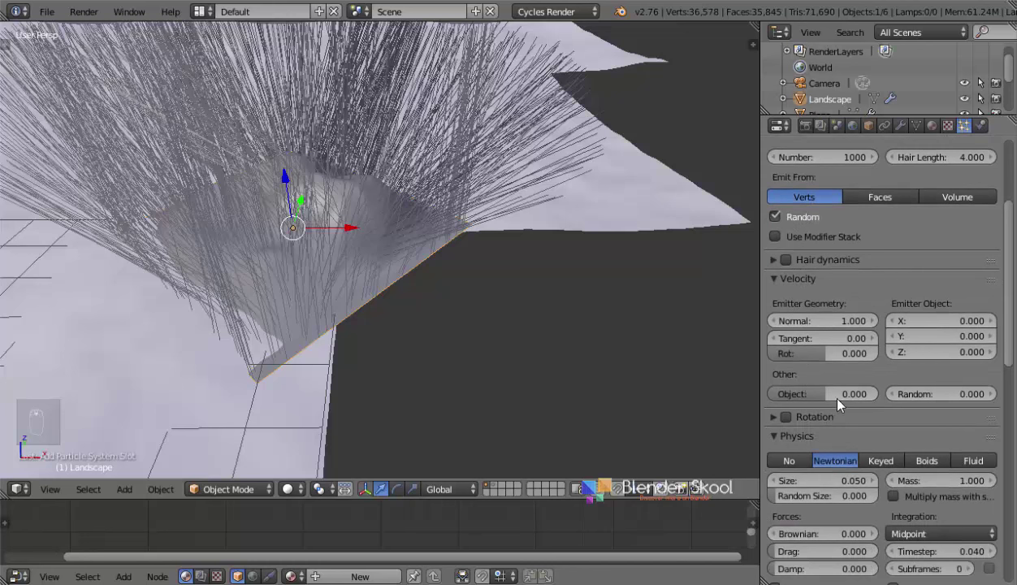
pyautogui.moveTo(926, 413); pyautogui.dragTo(374, 273)
pyautogui.middleClick(374, 274)
pyautogui.middleClick(409, 337)
# Step: Weight-paint the hill's upper slopes to control where the palm instances grow
pyautogui.moveTo(409, 336); pyautogui.dragTo(833, 260)
pyautogui.moveTo(834, 260); pyautogui.dragTo(423, 246)
pyautogui.moveTo(406, 270); pyautogui.dragTo(4, 480)
pyautogui.moveTo(92, 438); pyautogui.dragTo(609, 261)
pyautogui.moveTo(606, 262); pyautogui.dragTo(264, 491)
pyautogui.moveTo(264, 490); pyautogui.dragTo(51, 494)
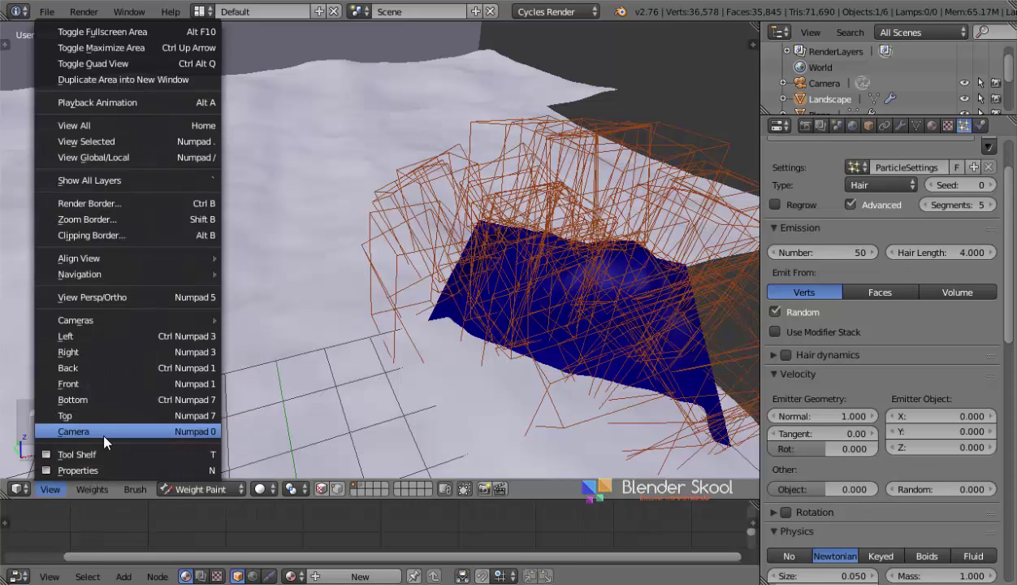
pyautogui.moveTo(108, 441); pyautogui.dragTo(448, 338)
pyautogui.moveTo(448, 339); pyautogui.dragTo(378, 299)
pyautogui.moveTo(377, 299); pyautogui.dragTo(575, 281)
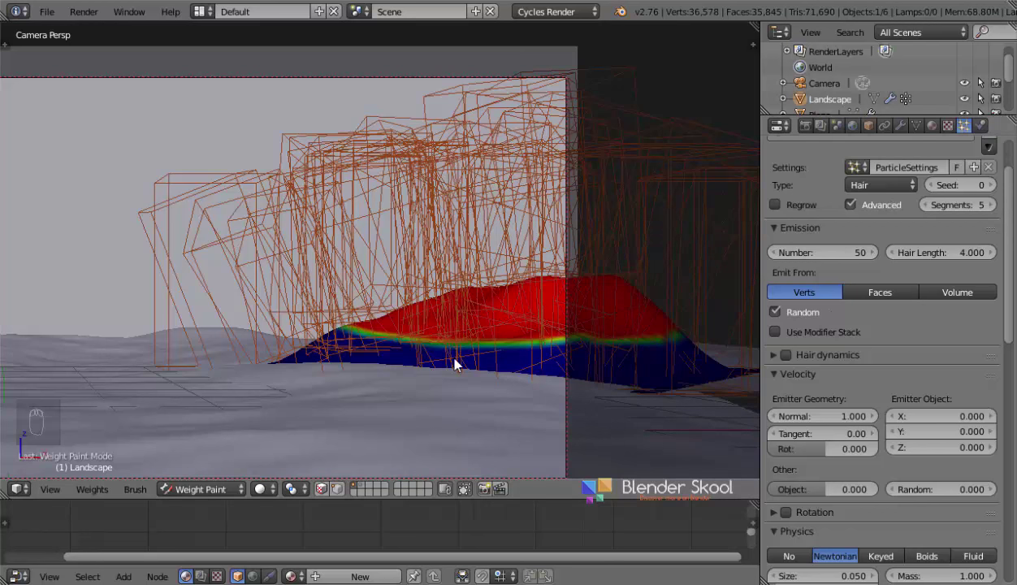
# Step: Leave weight paint, assign the painted group as particle Density and preview in Rendered shading
pyautogui.press('Tab')
pyautogui.press('Tab')
pyautogui.press('ctrl+Tab')
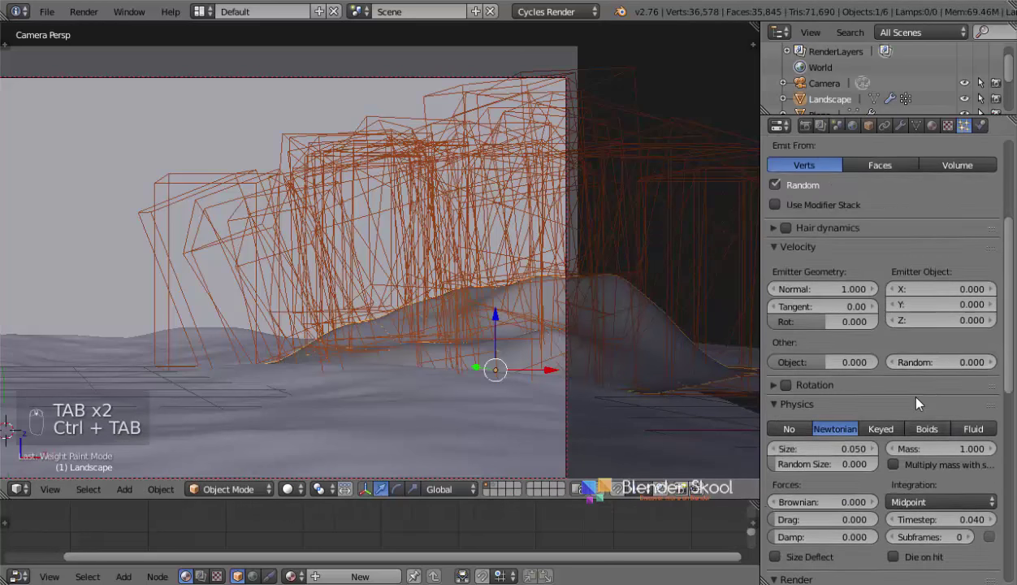
pyautogui.moveTo(836, 407); pyautogui.dragTo(820, 487)
pyautogui.moveTo(819, 488); pyautogui.dragTo(562, 243)
pyautogui.middleClick(562, 243)
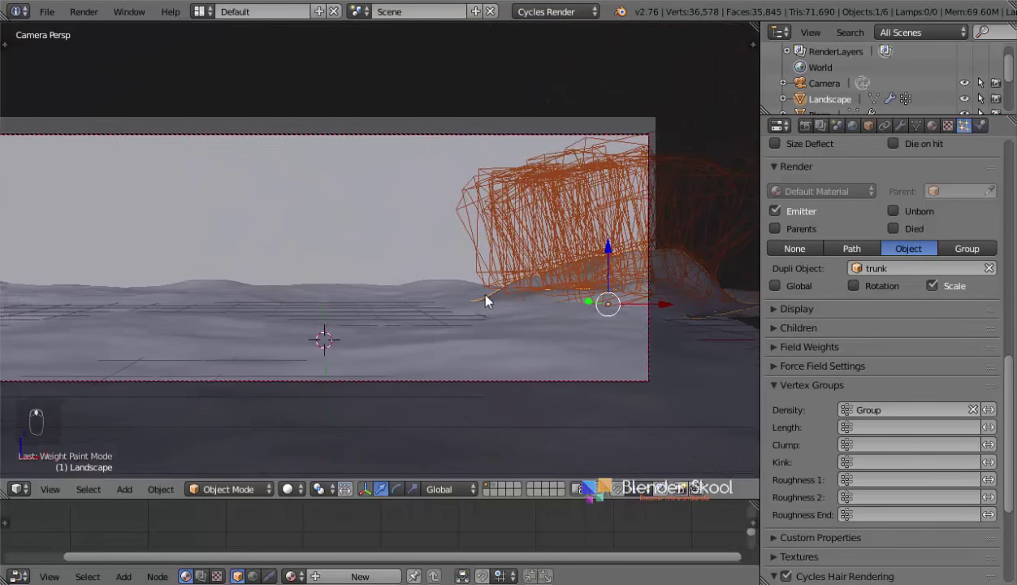
pyautogui.moveTo(298, 493); pyautogui.dragTo(832, 287)
# Step: Set particle Size 0.060, Random Size 0.611 and enable Rotation along Normal with Random 0.115
pyautogui.moveTo(833, 287); pyautogui.dragTo(857, 235)
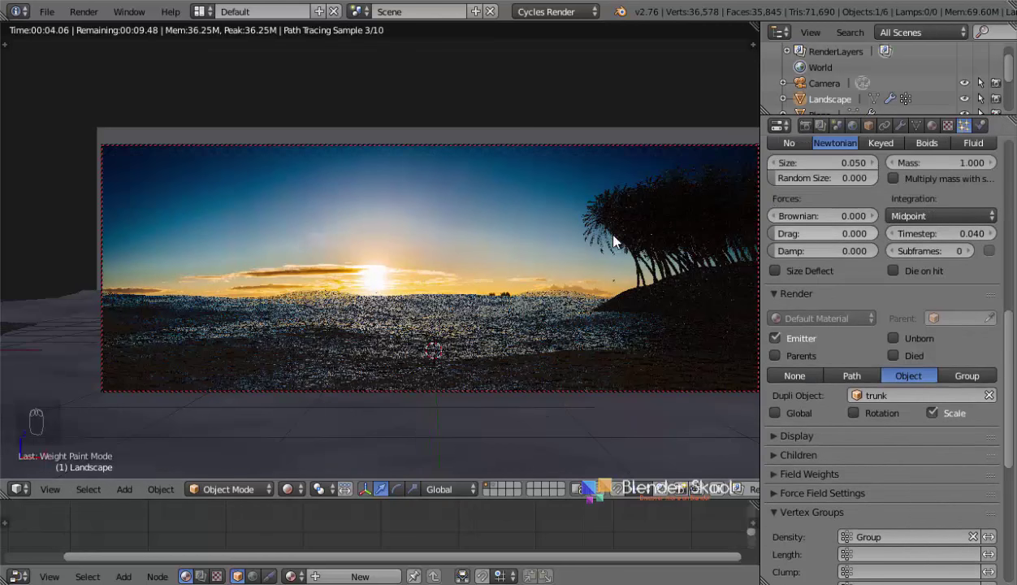
pyautogui.moveTo(854, 274); pyautogui.dragTo(781, 225)
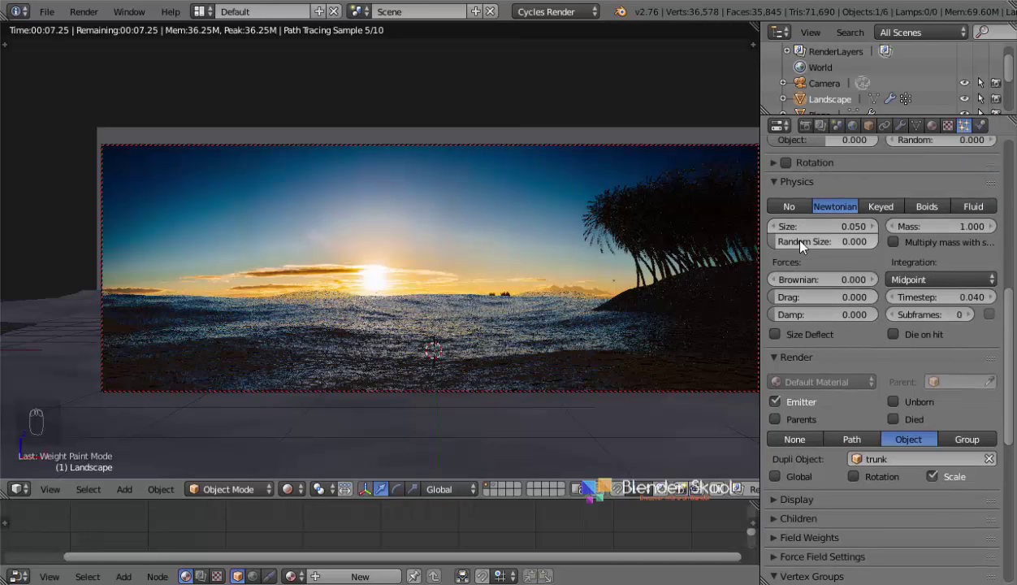
pyautogui.moveTo(799, 246); pyautogui.dragTo(834, 247)
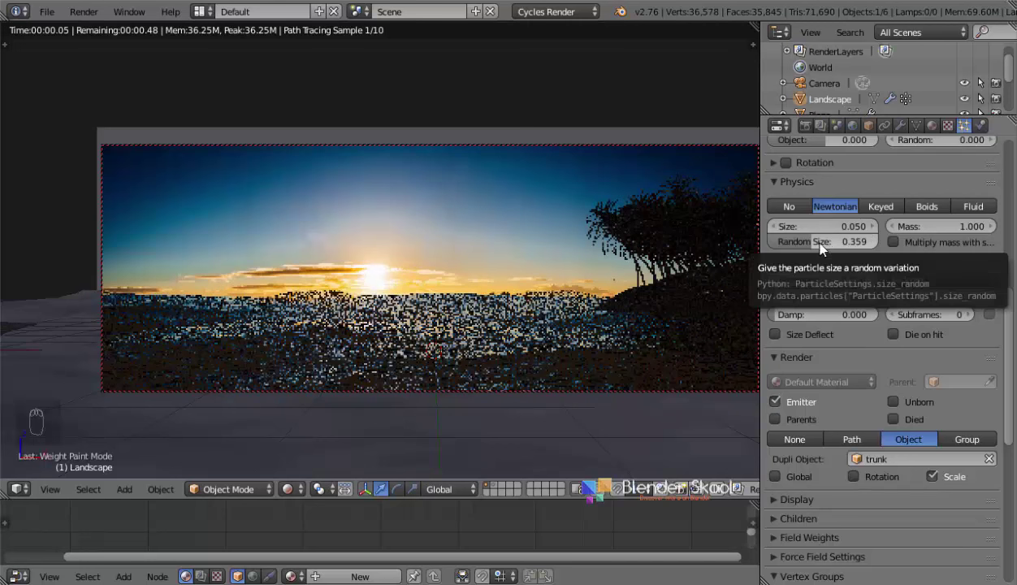
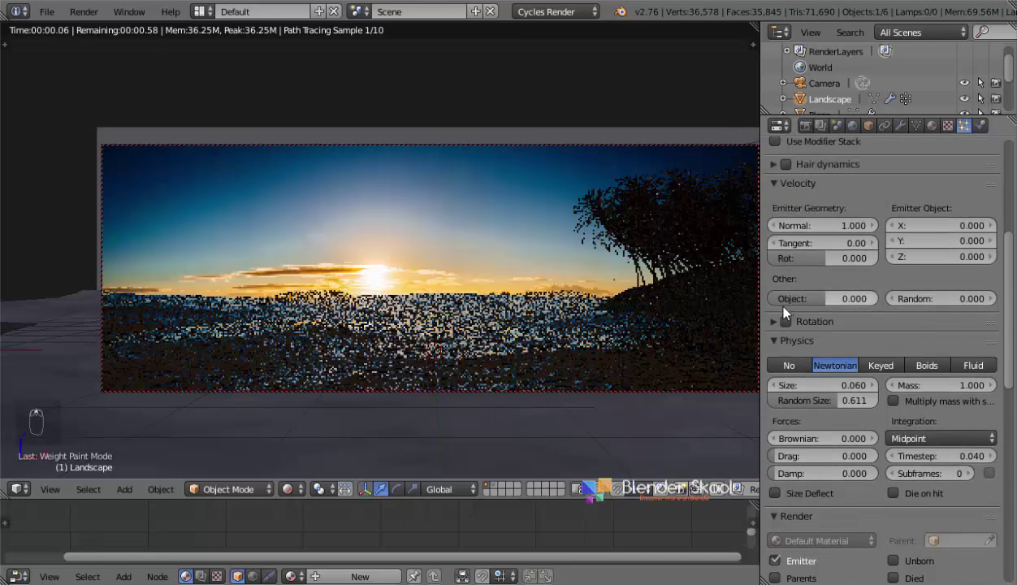
pyautogui.moveTo(824, 325); pyautogui.dragTo(814, 245)
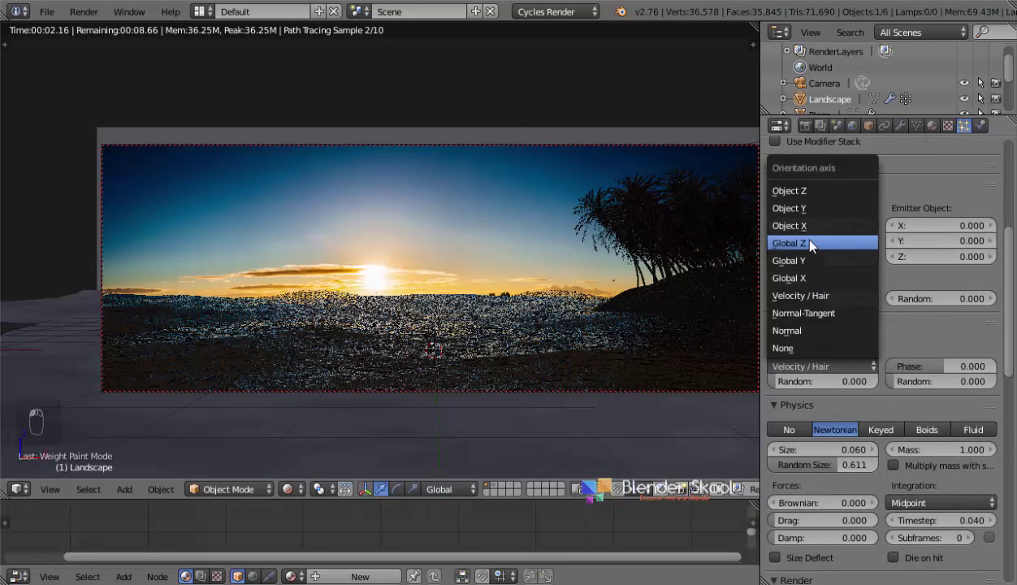
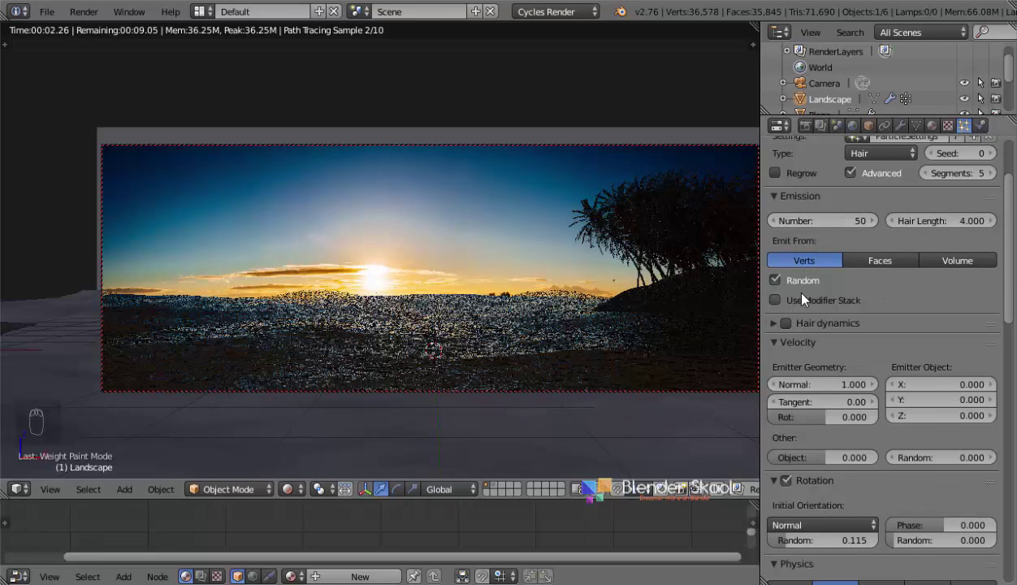
# Step: Show the trunk's shared Grey material and switch the viewport back to Solid shading
pyautogui.moveTo(806, 298); pyautogui.dragTo(785, 289)
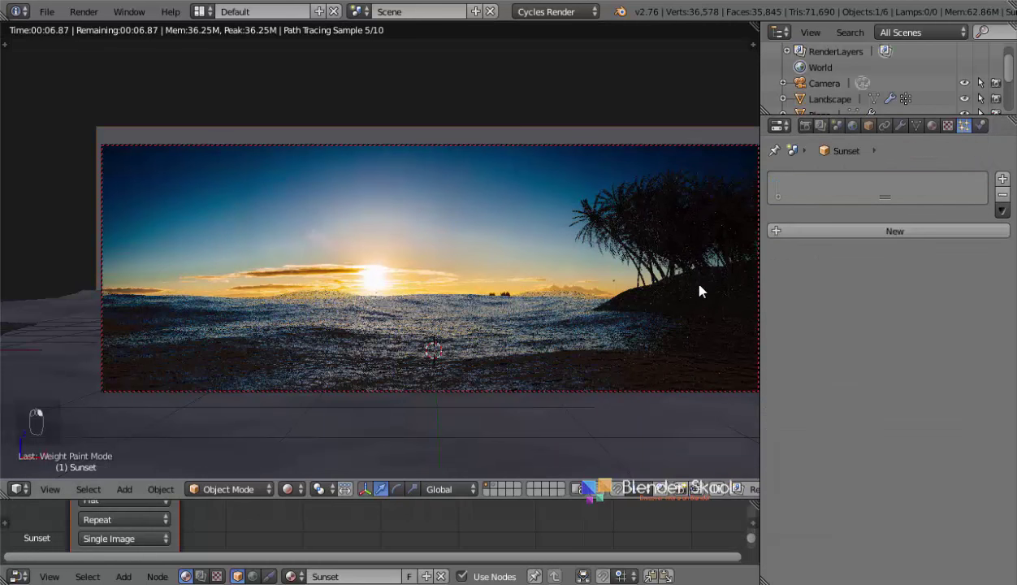
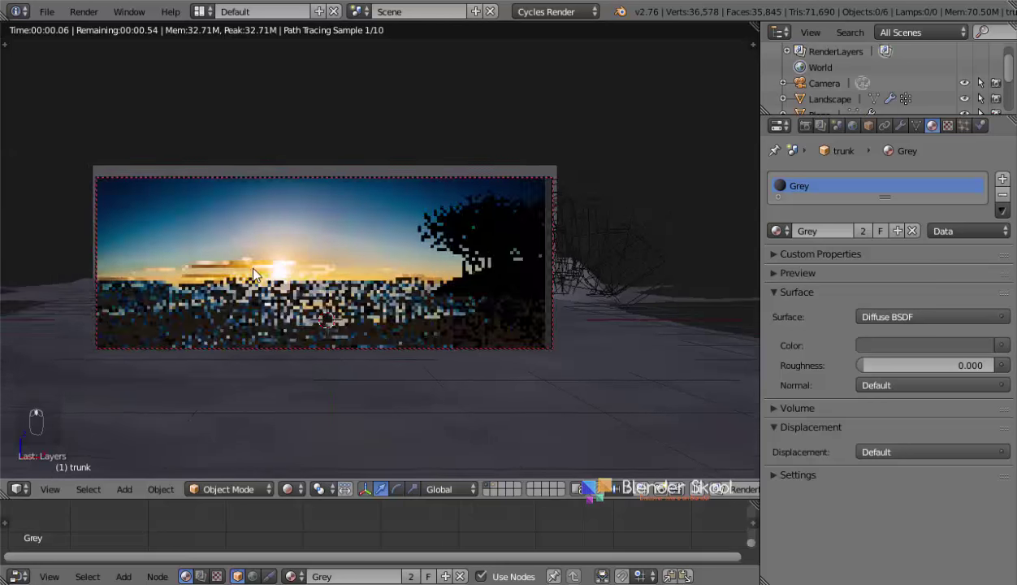
pyautogui.middleClick(258, 273)
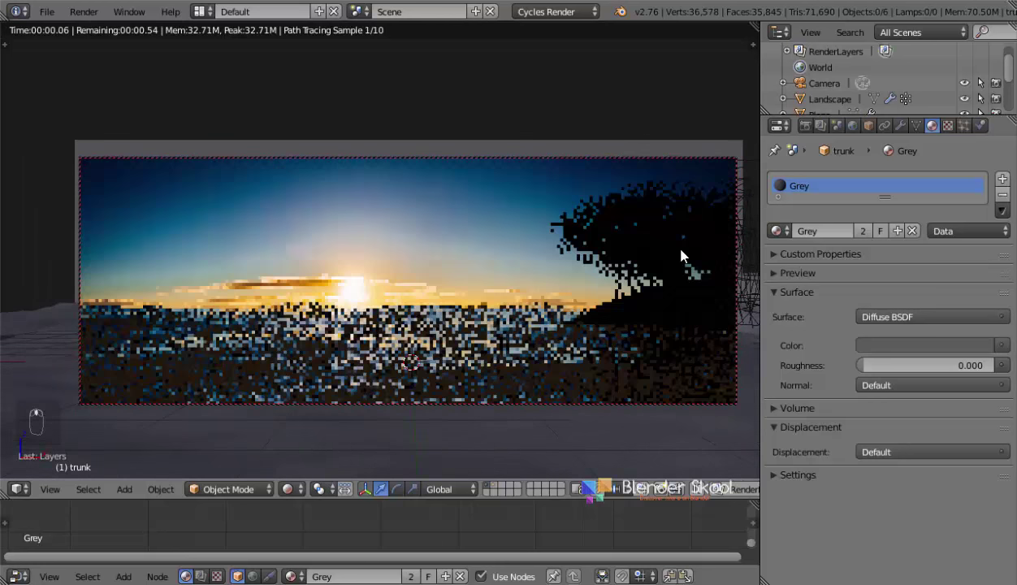
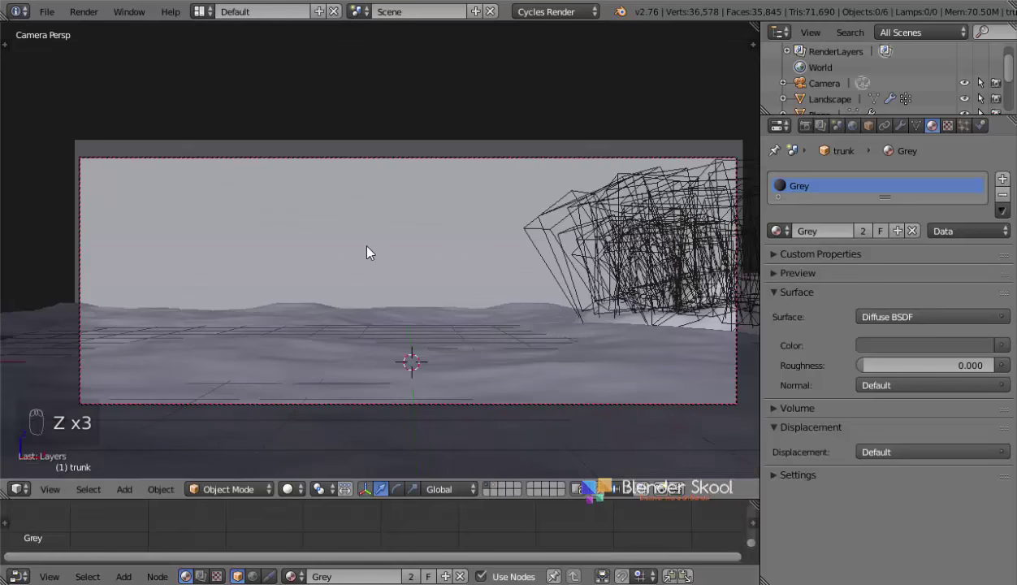
# Step: Add a new mesh plane with the Trees4 tree-image material beside the landscape
pyautogui.middleClick(371, 251)
pyautogui.moveTo(346, 287); pyautogui.dragTo(404, 197)
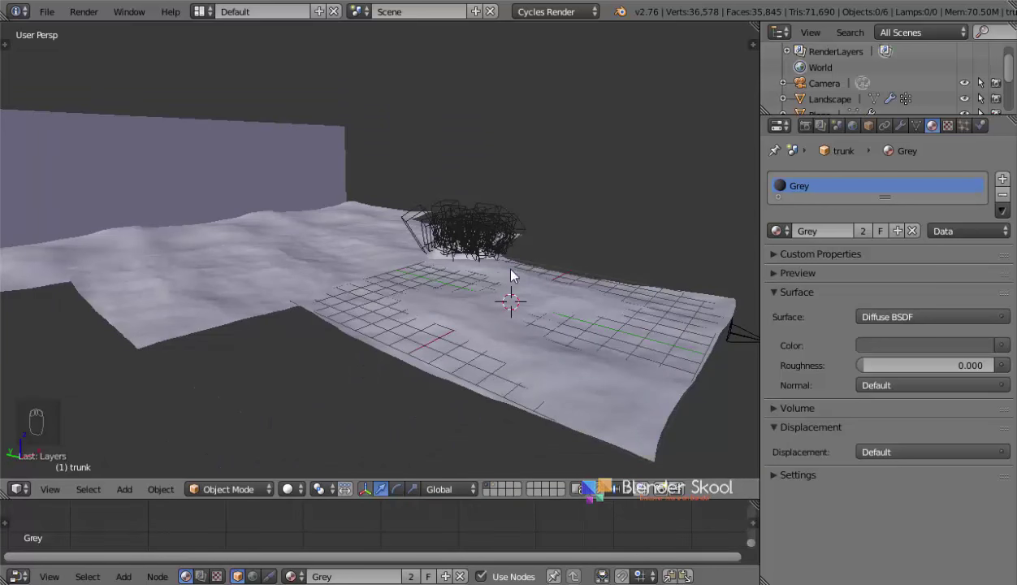
pyautogui.press('shift+a')
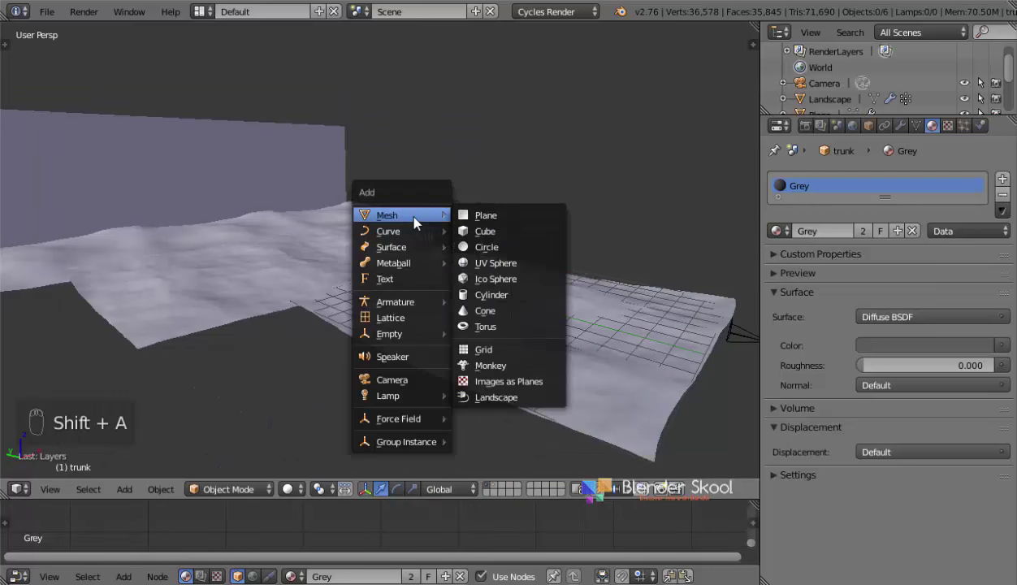
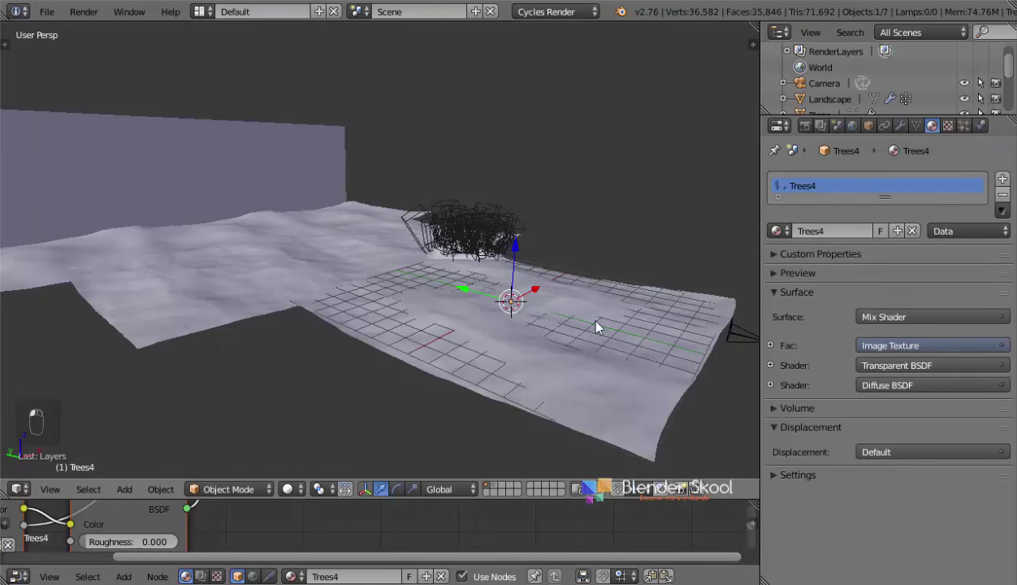
pyautogui.press('z')
pyautogui.moveTo(524, 315); pyautogui.dragTo(154, 499)
pyautogui.press('s')
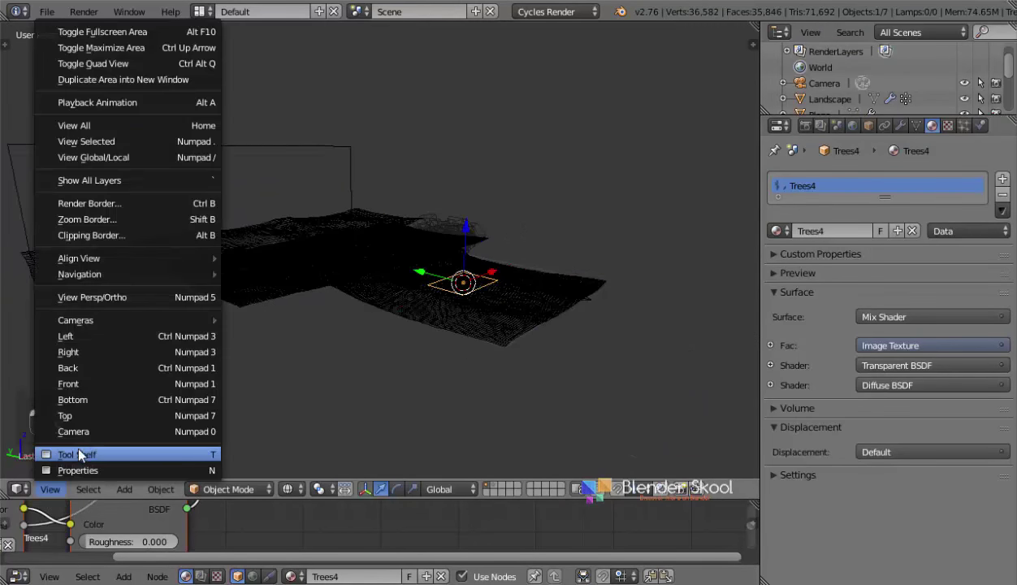
pyautogui.moveTo(97, 441); pyautogui.dragTo(469, 422)
# Step: Through the camera, stand the Trees4 plane upright, enlarge it and move it into the shot
pyautogui.press('r')
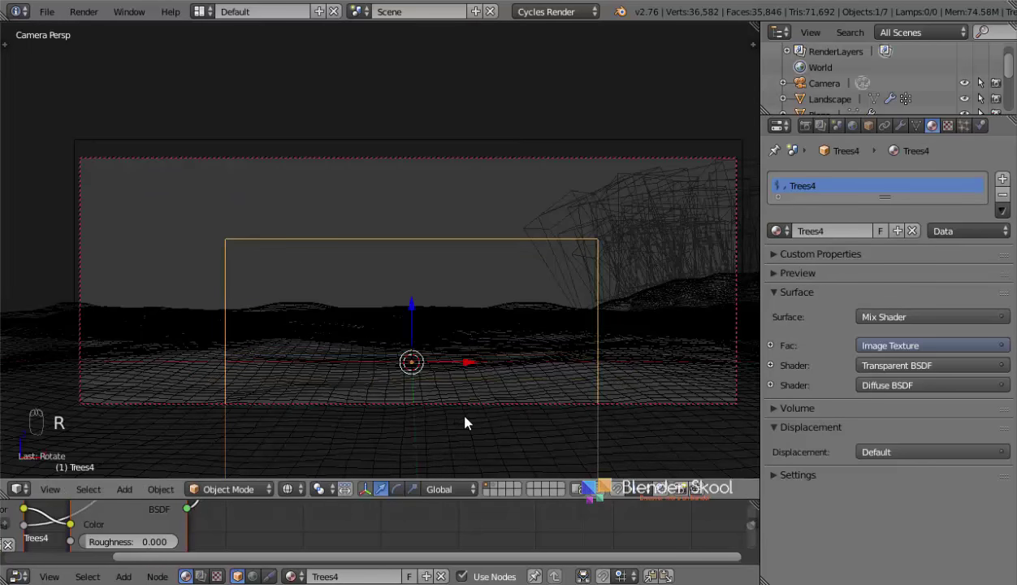
pyautogui.press('g')
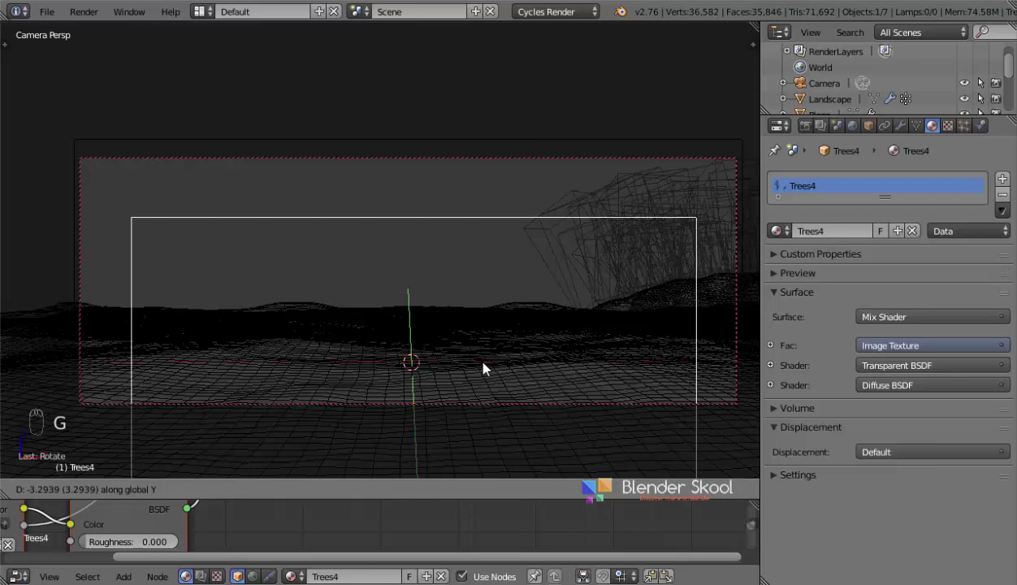
pyautogui.press('g')
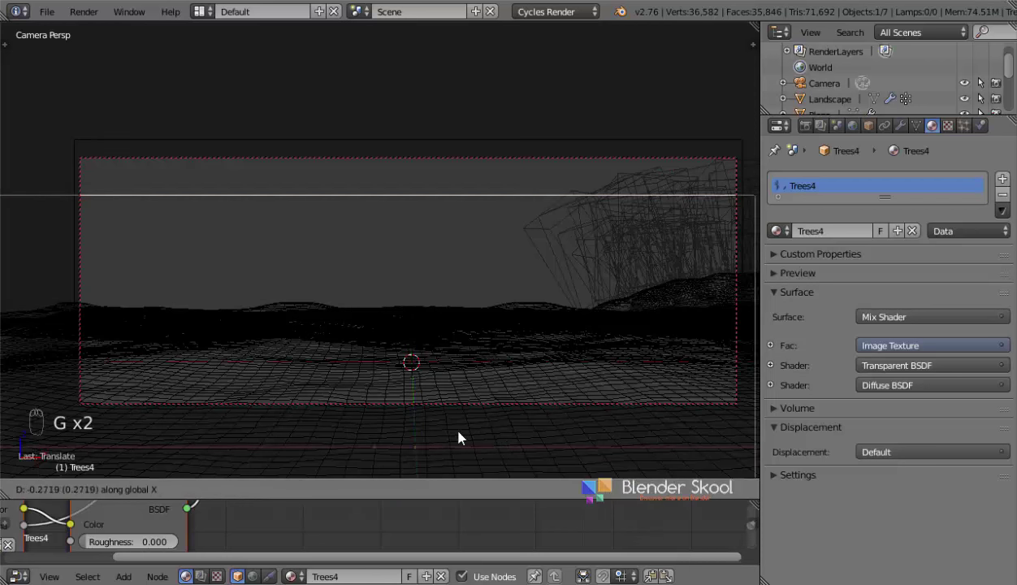
pyautogui.press('g')
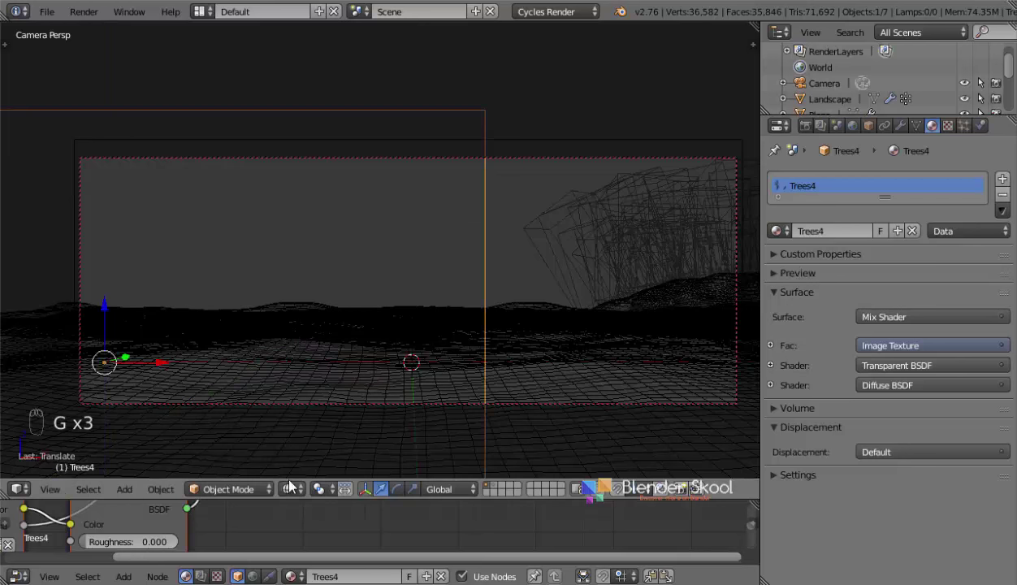
# Step: Resize the Trees4 plane behind the hill, check a Rendered preview, then return to Solid display
pyautogui.moveTo(298, 498); pyautogui.dragTo(425, 341)
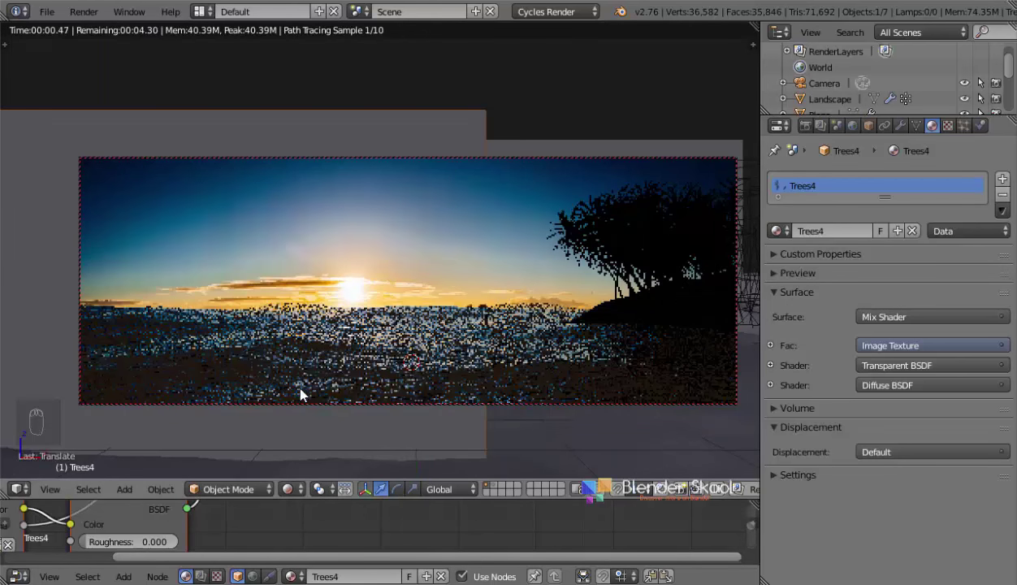
pyautogui.press('g')
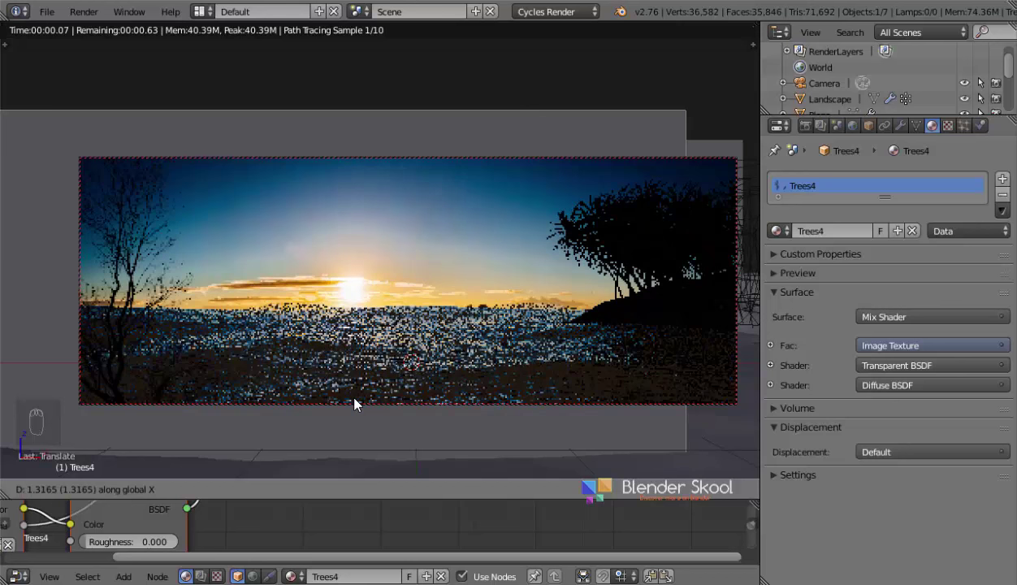
pyautogui.press('g')
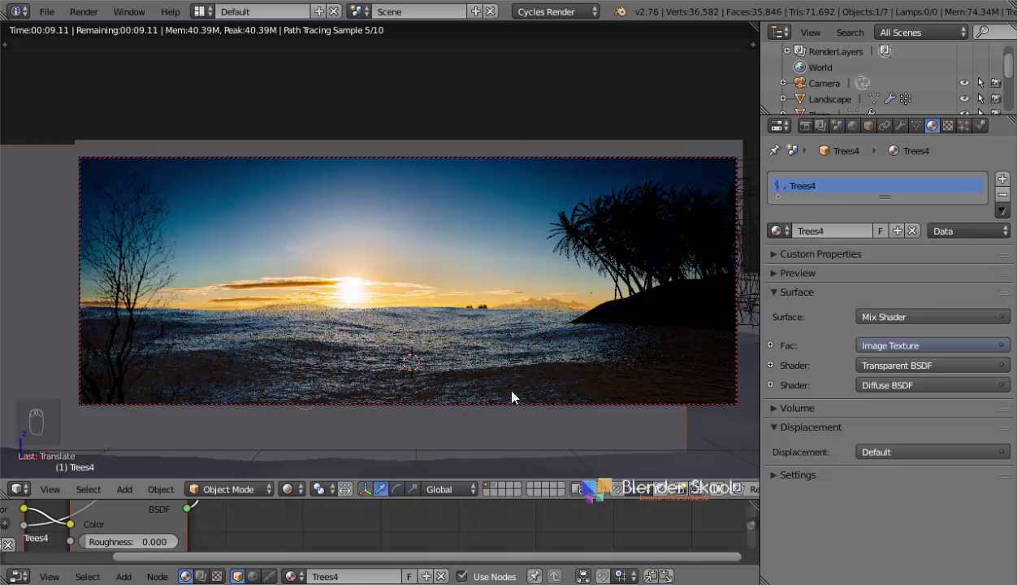
pyautogui.press('z')
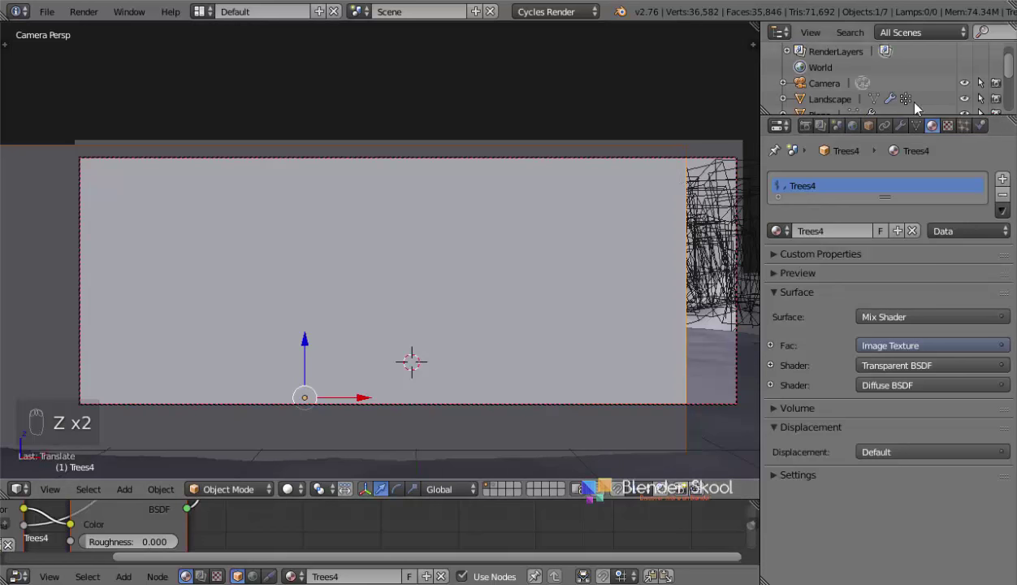